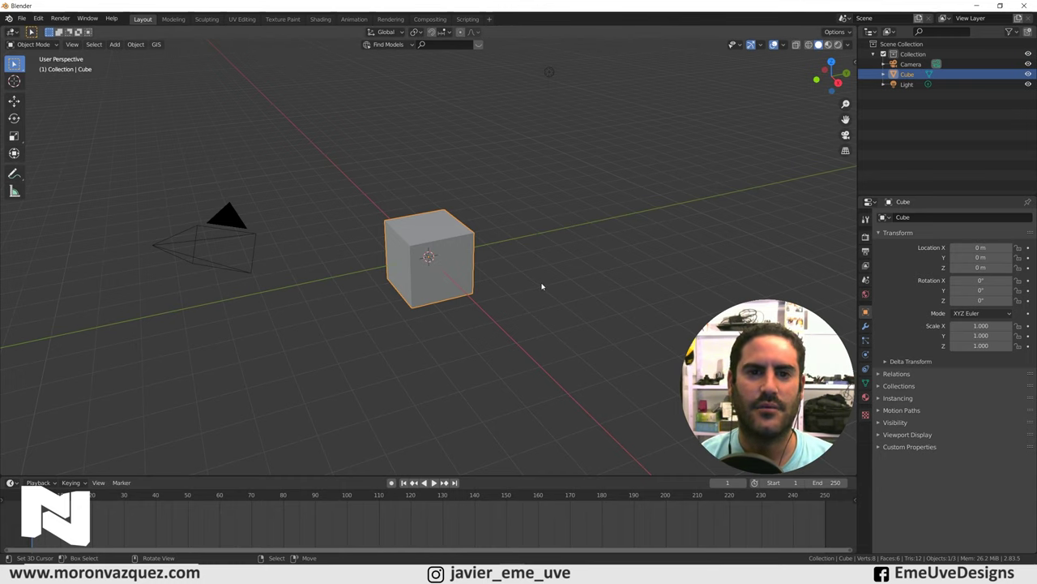
# Step: Delete the default Camera and Light, leaving only the cube in the scene
pyautogui.middleClick(15, 63)
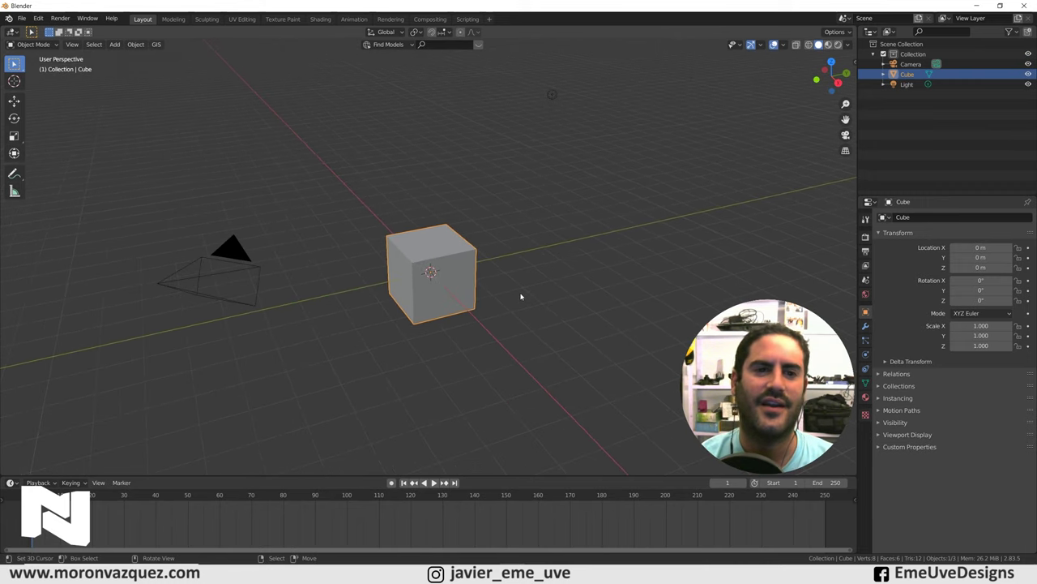
pyautogui.rightClick(16, 62)
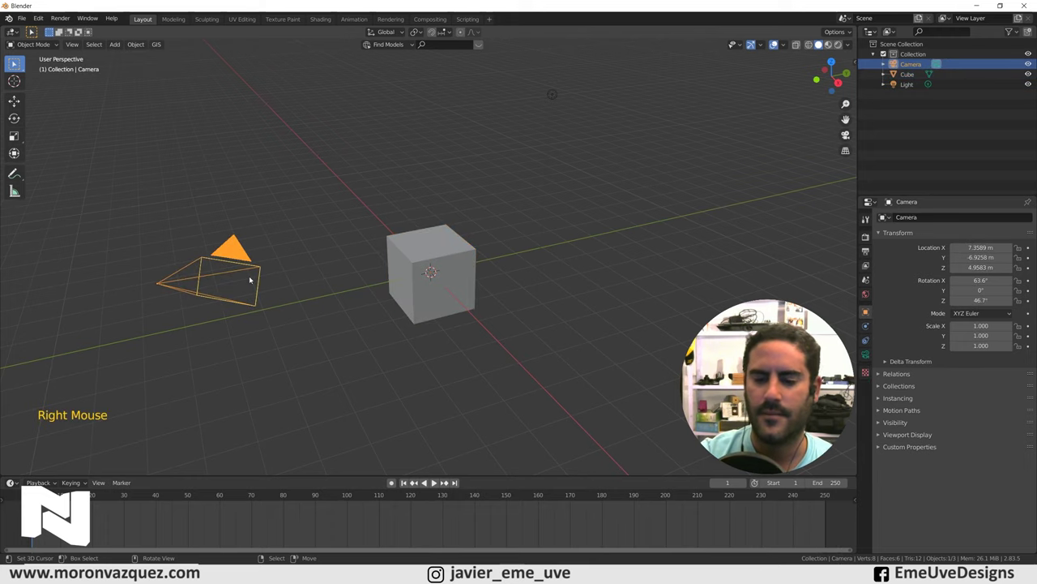
pyautogui.press('Delete')
pyautogui.rightClick(16, 62)
pyautogui.press('Delete')
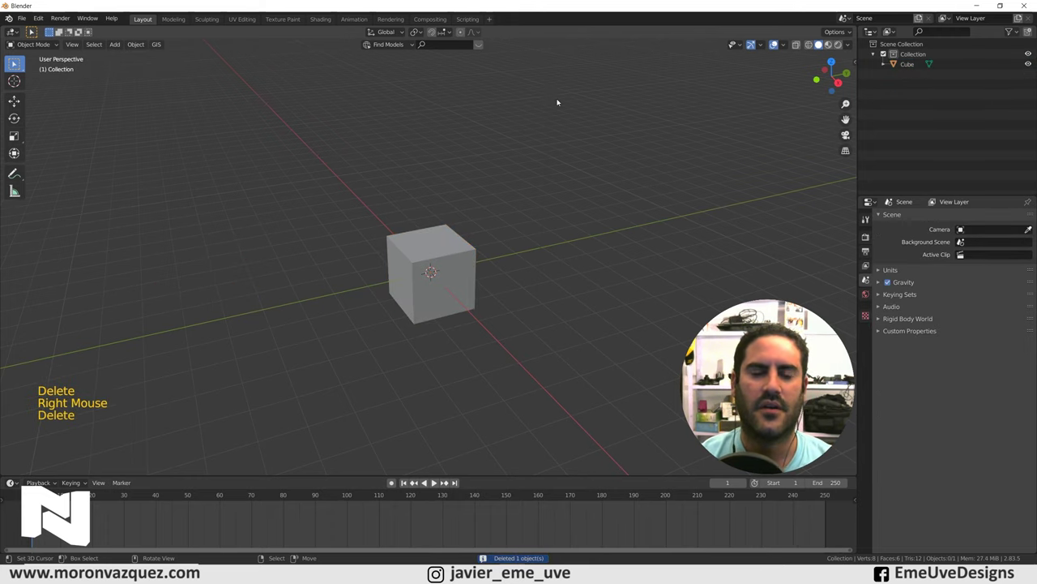
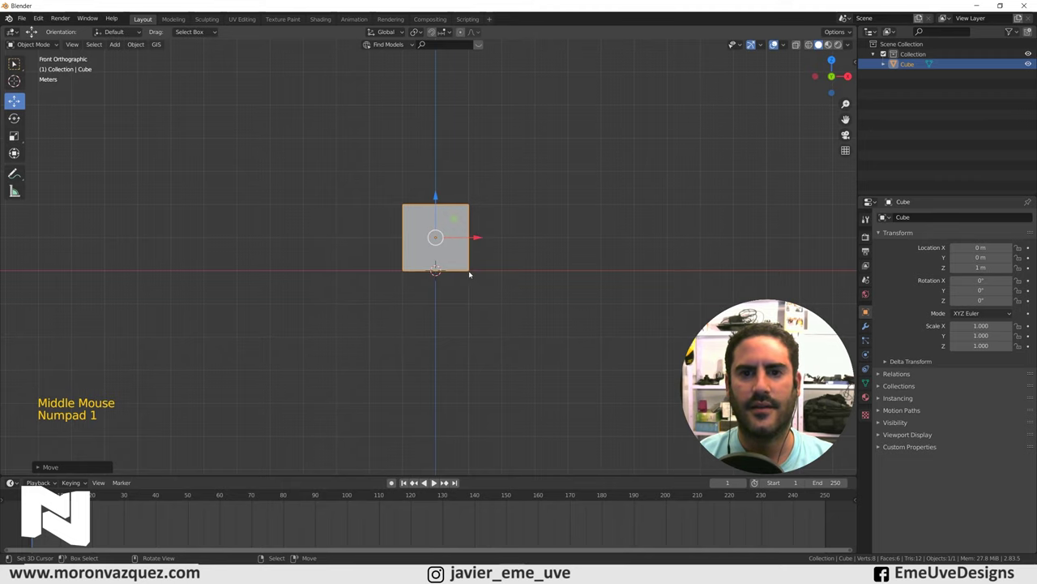
# Step: Move the cube up 1 m onto the grid and enter Edit Mode with Face select
pyautogui.middleClick(549, 238)
pyautogui.press('shift+a')
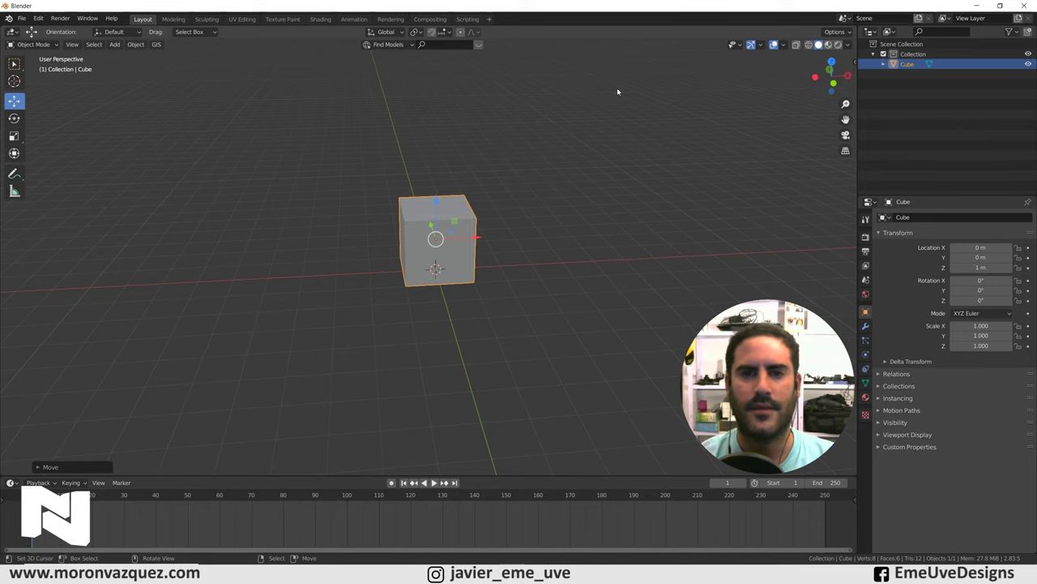
pyautogui.click(34, 45)
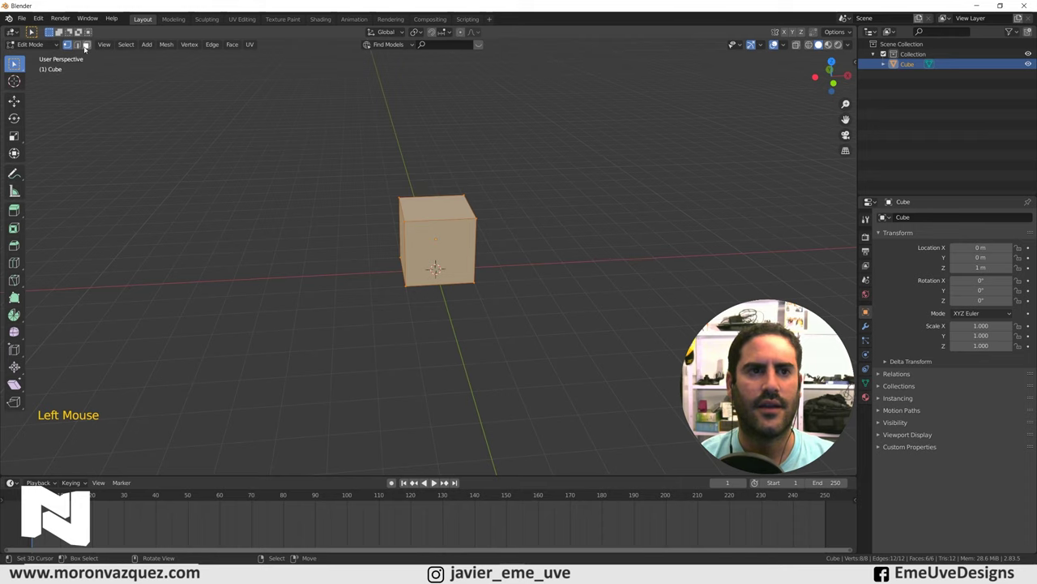
# Step: Extrude and shrink the cube's top face repeatedly into stacked tiers and a thin spire
pyautogui.click(16, 62)
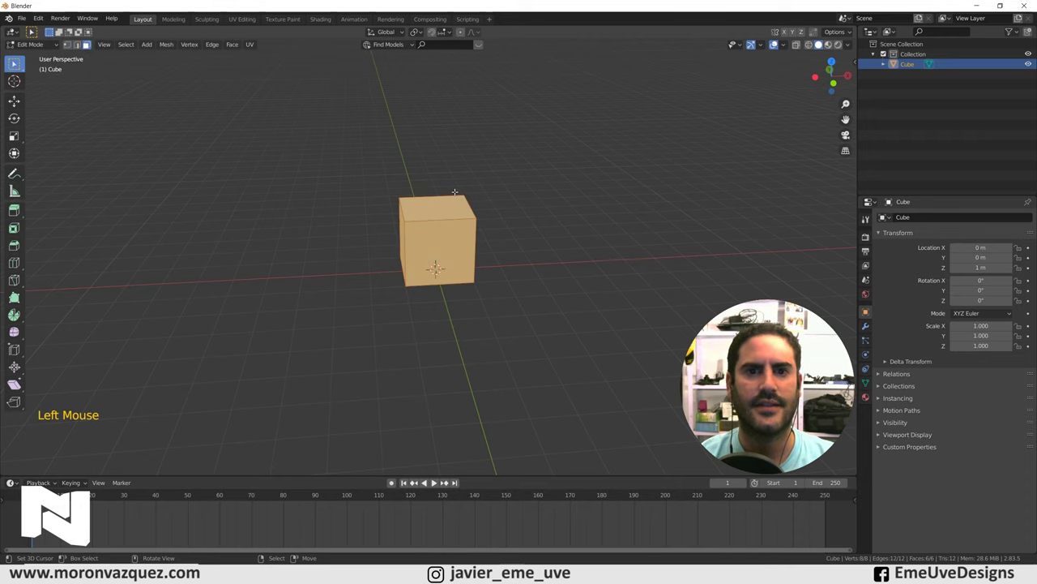
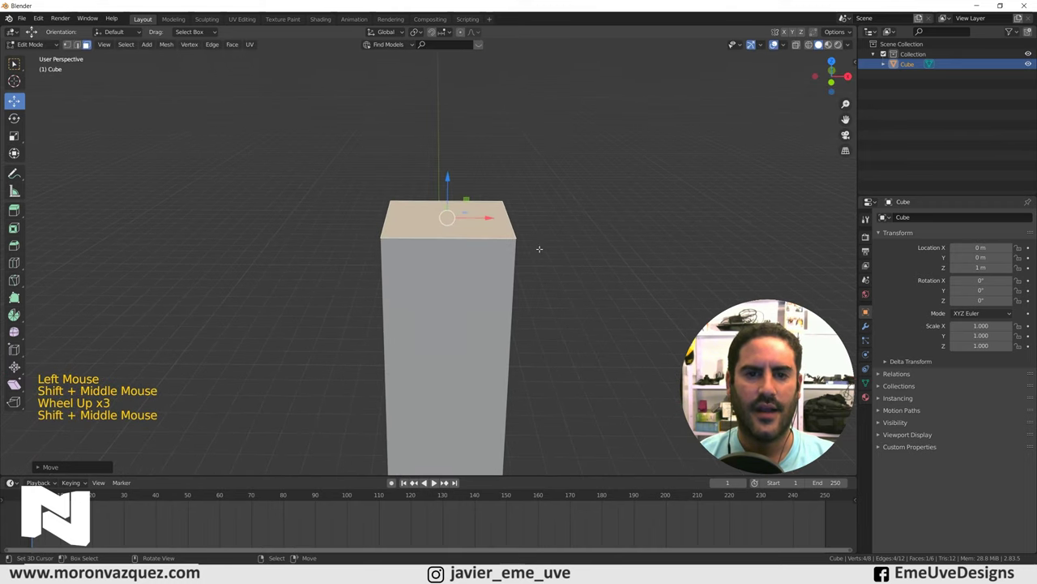
pyautogui.press('e')
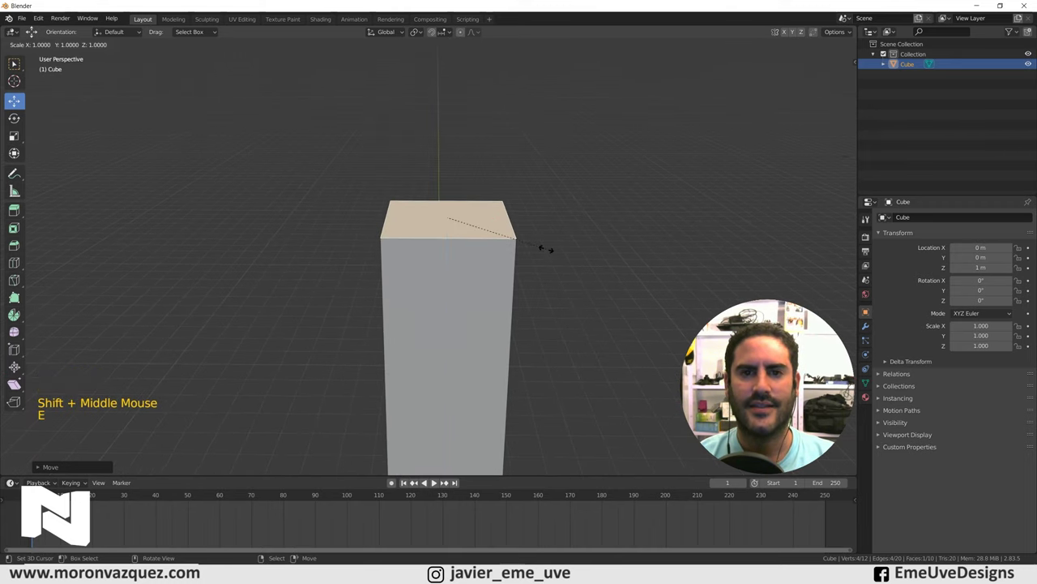
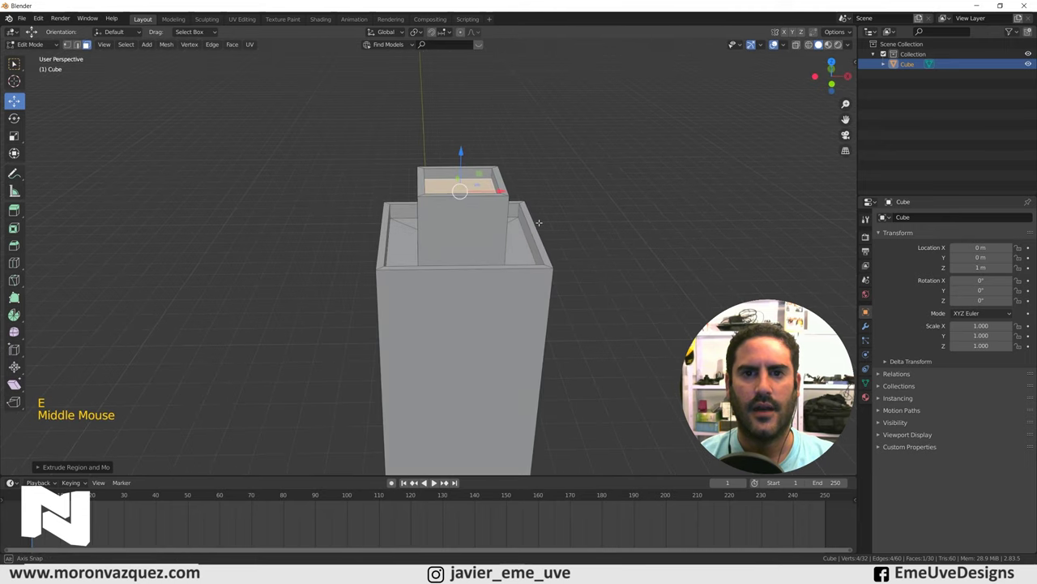
pyautogui.press('e')
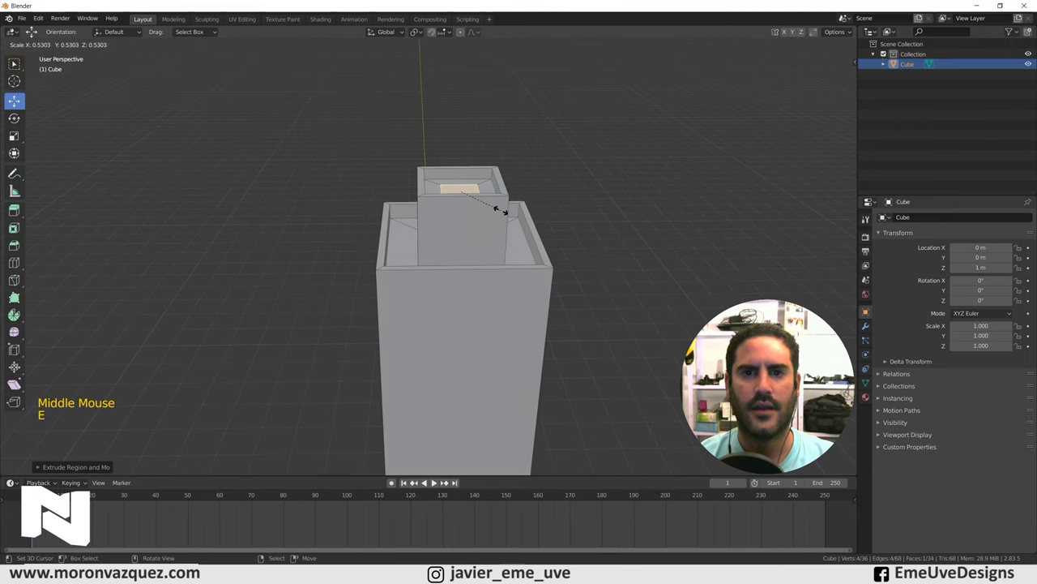
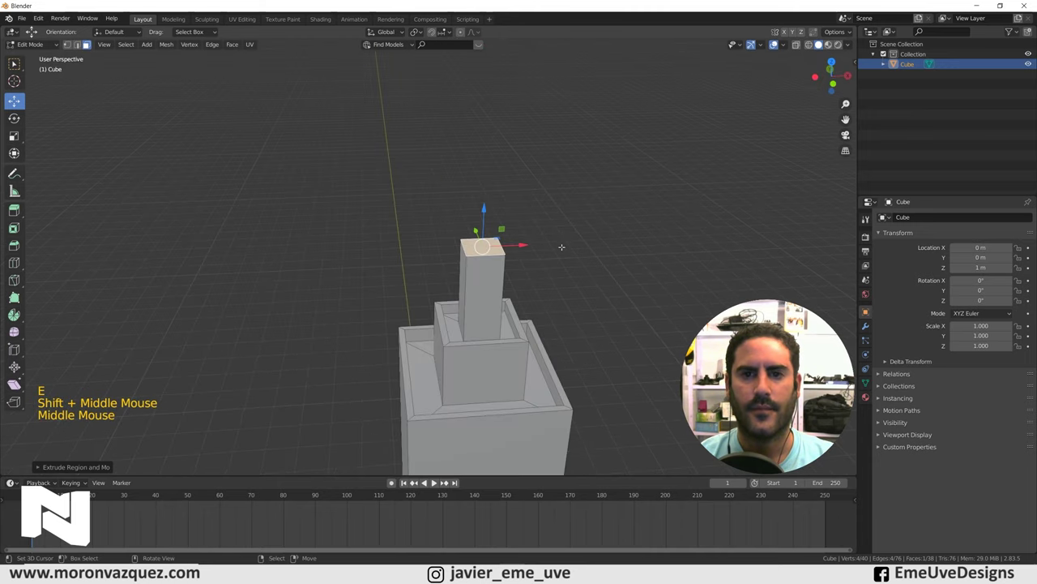
pyautogui.press('e')
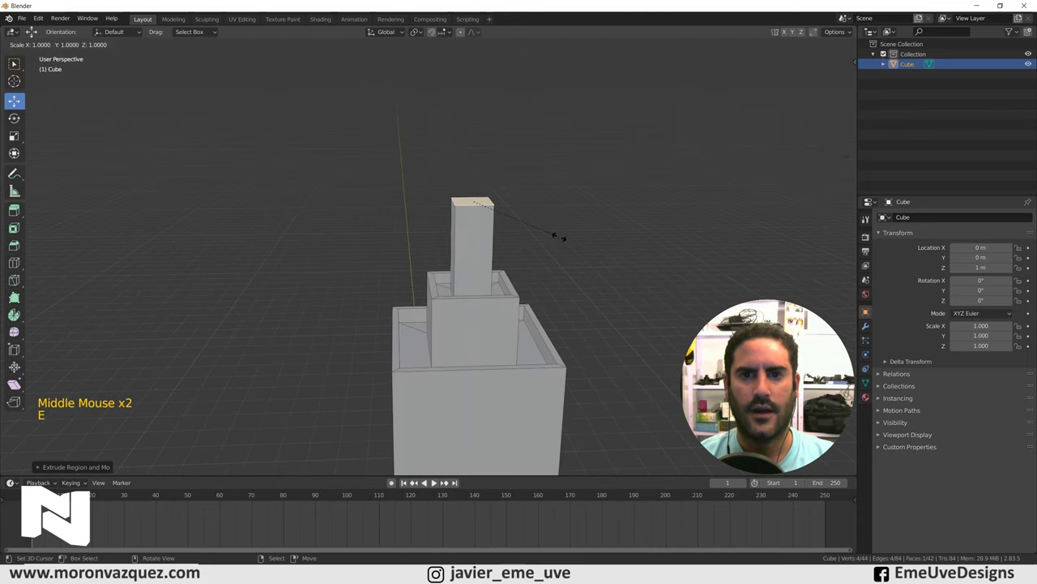
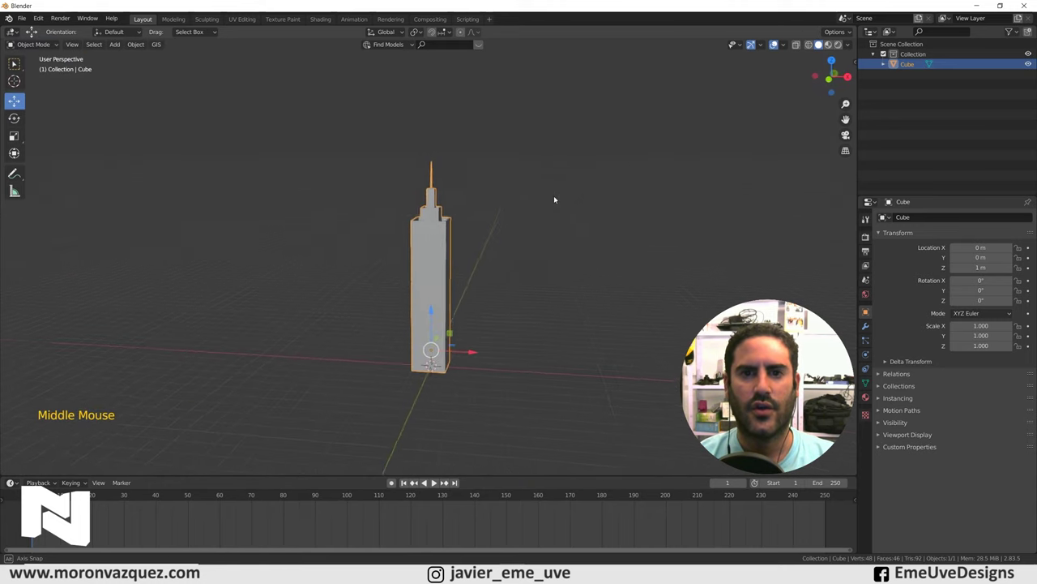
# Step: From front view, box-select and adjust the top vertices to refine the spire, shown in X-ray
pyautogui.scroll(3)
pyautogui.scroll(-3)
pyautogui.middleClick(537, 229)
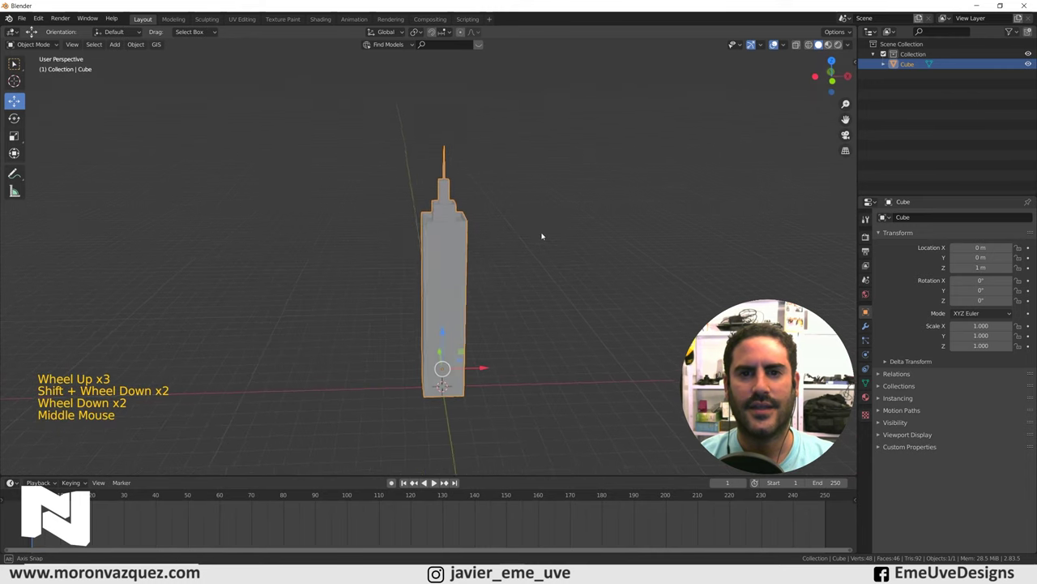
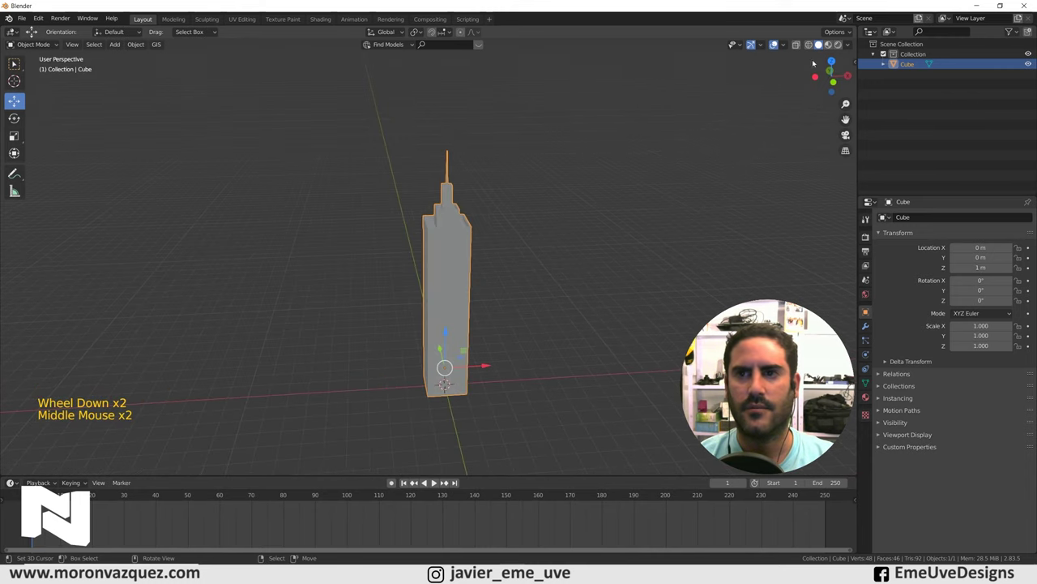
pyautogui.press('KP_1')
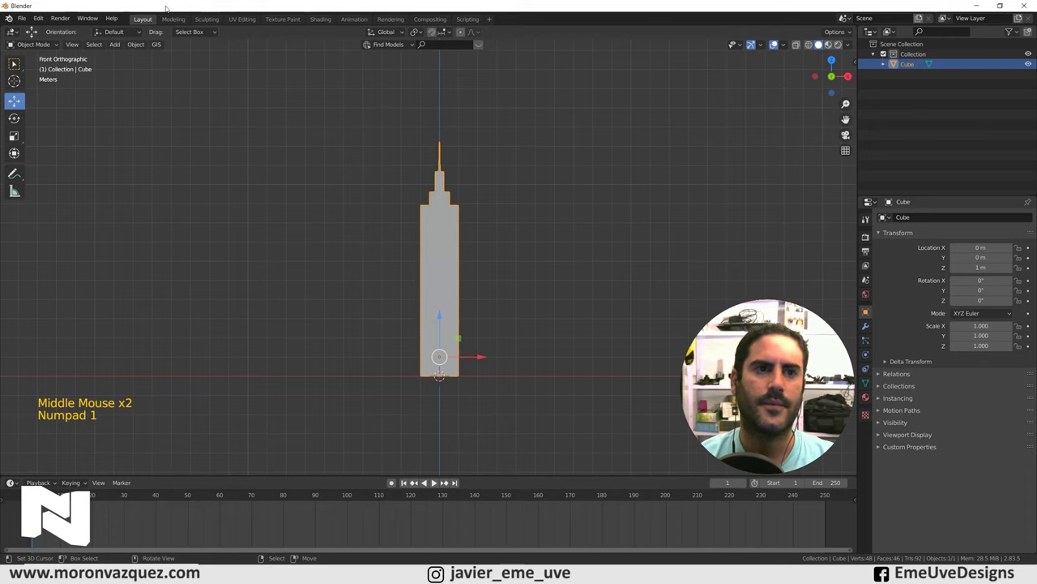
pyautogui.click(32, 46)
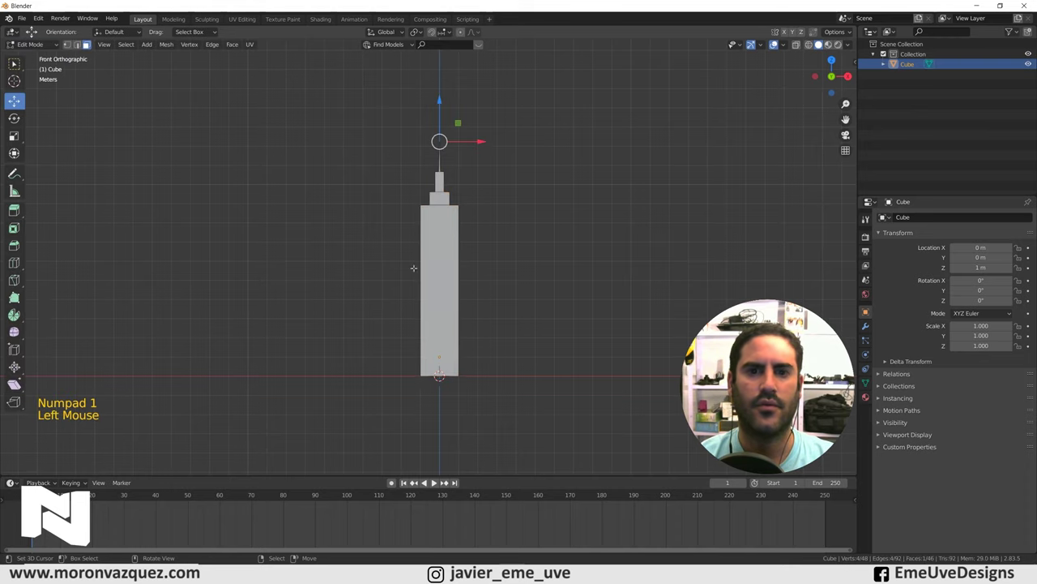
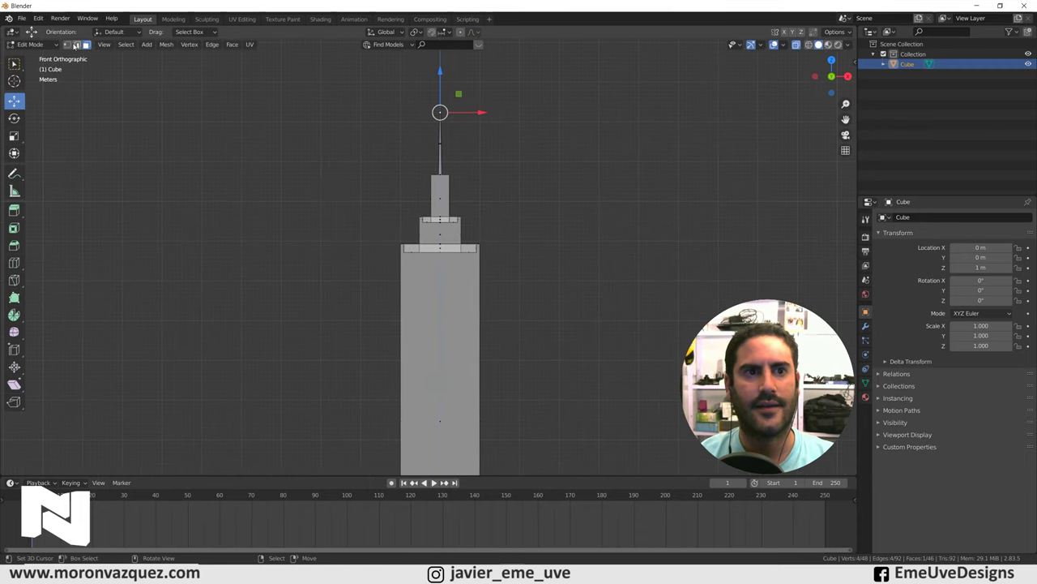
pyautogui.click(81, 47)
pyautogui.press('b')
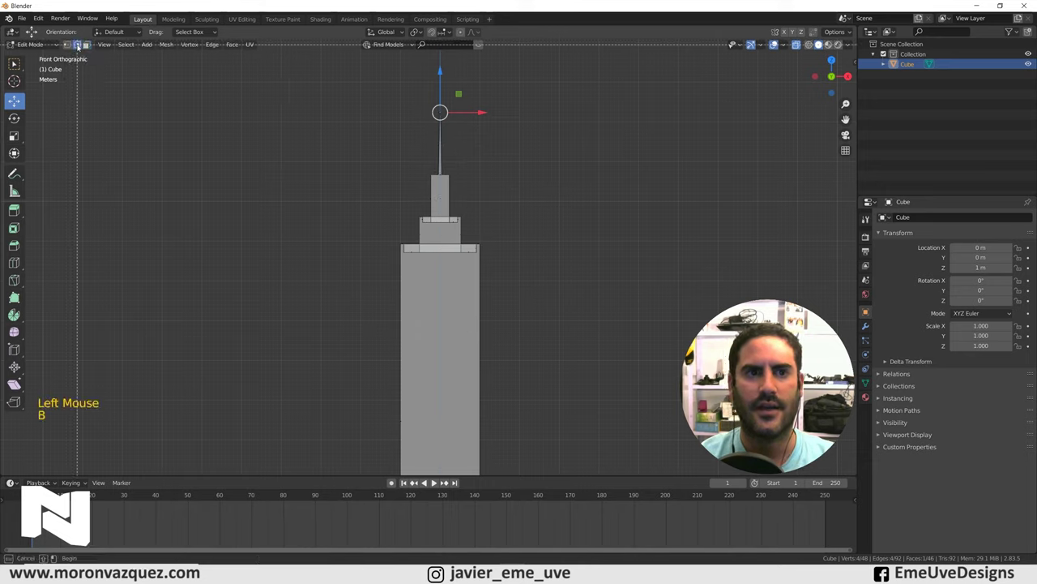
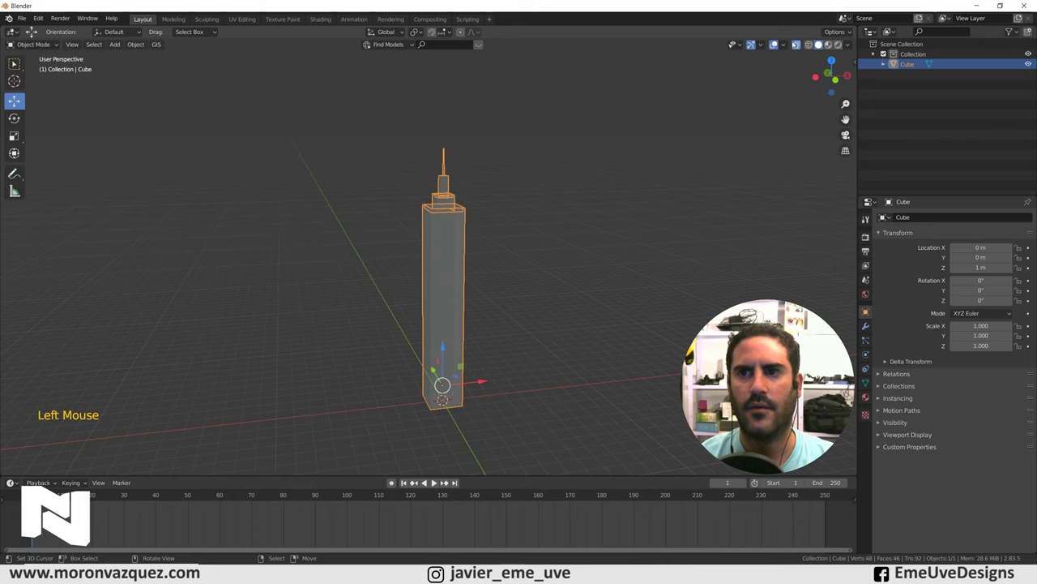
# Step: Orbit and zoom around the tower to inspect the finished stepped skyscraper shape
pyautogui.middleClick(669, 185)
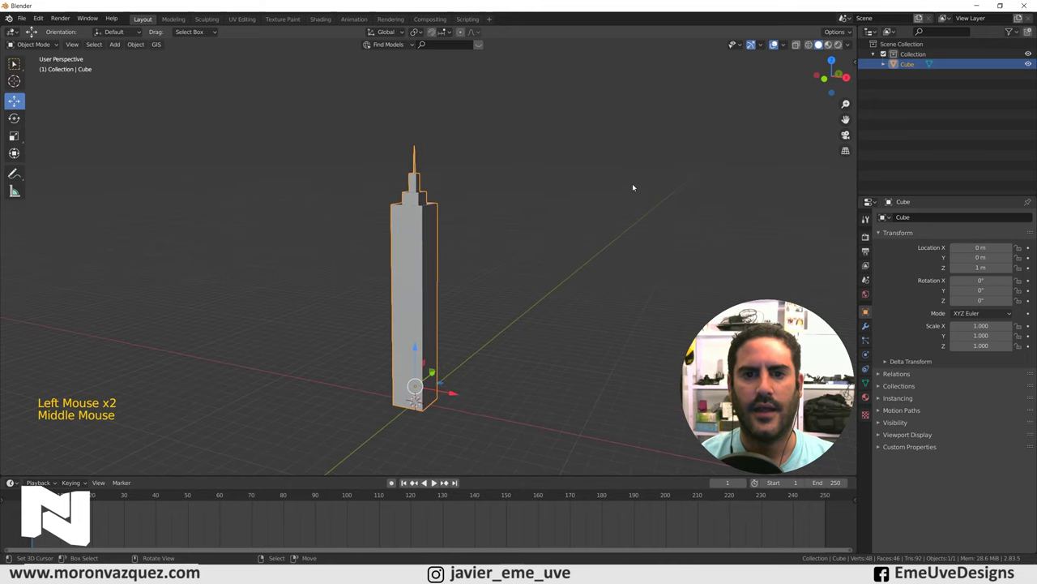
pyautogui.scroll(3)
pyautogui.scroll(-3)
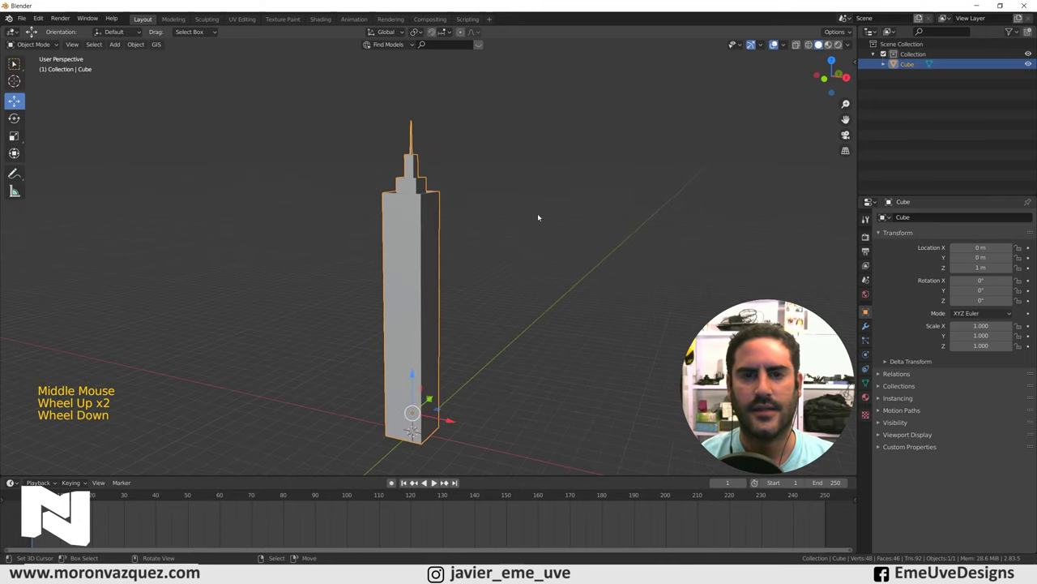
pyautogui.middleClick(536, 232)
pyautogui.middleClick(528, 299)
pyautogui.middleClick(523, 282)
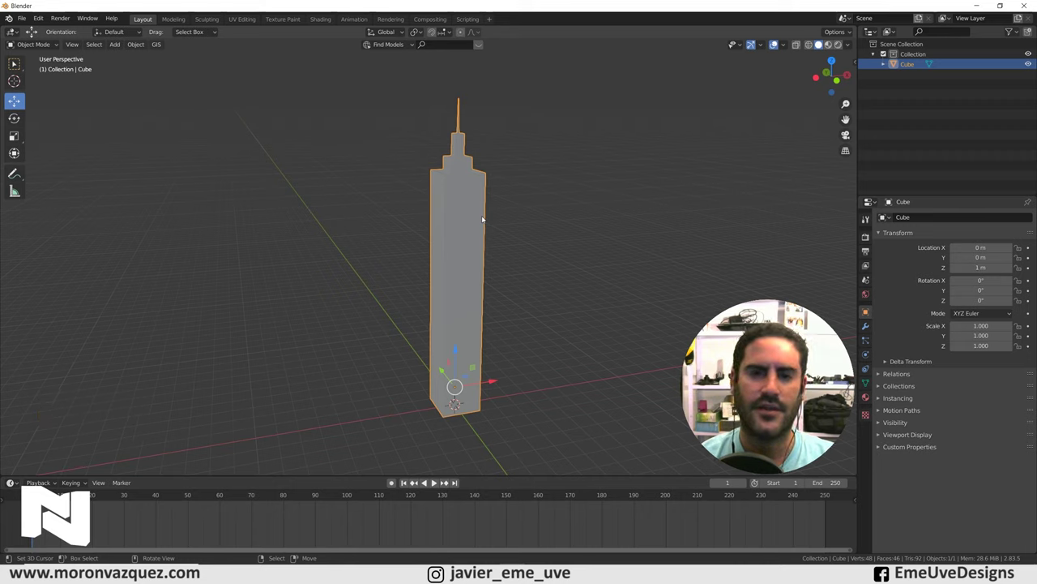
# Step: Add a new cube, shrink it into a thin window box and place it at the tower's base
pyautogui.press('shift+a')
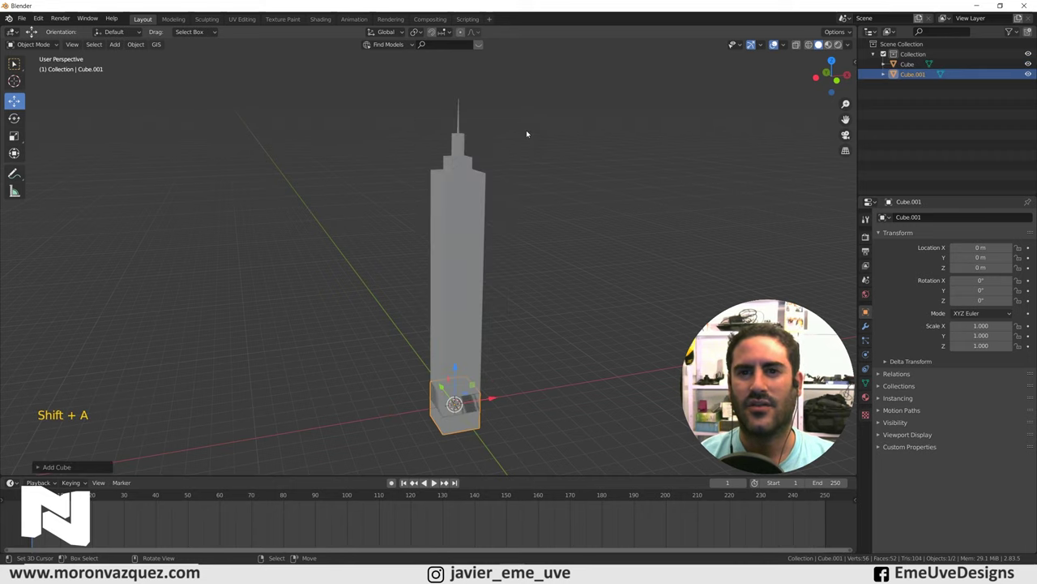
pyautogui.middleClick(520, 353)
pyautogui.scroll(3)
pyautogui.middleClick(468, 244)
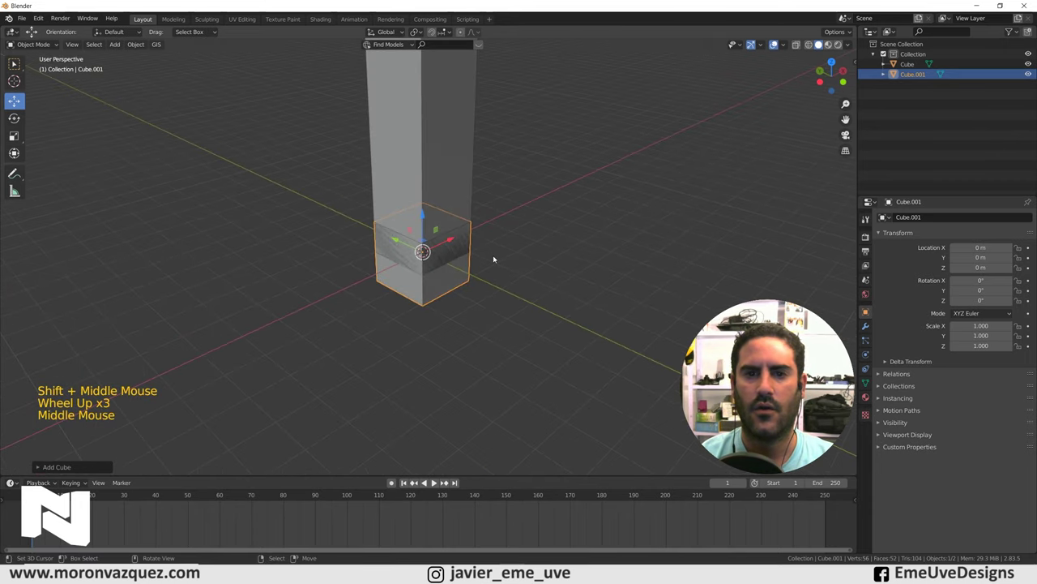
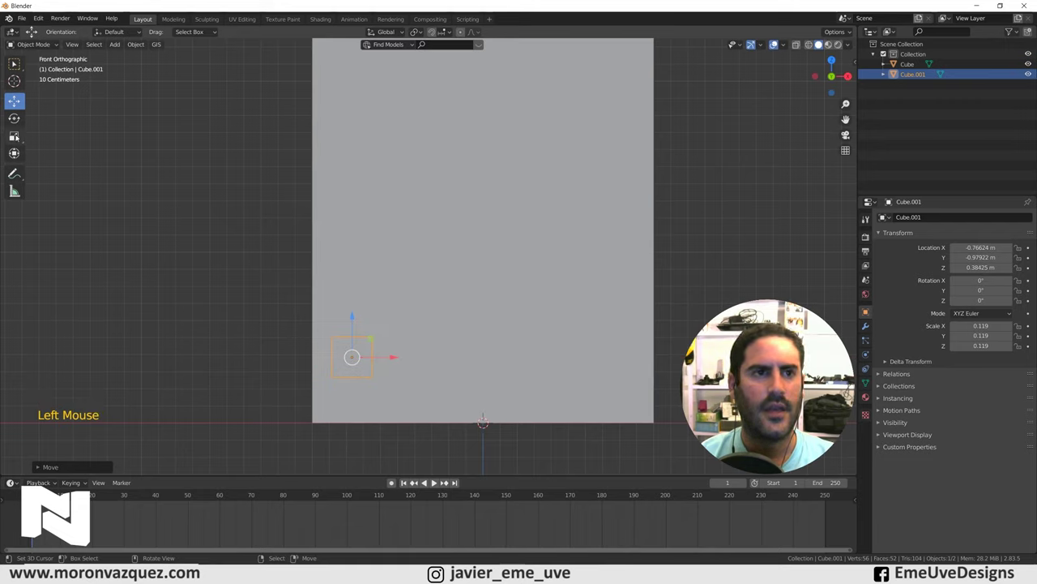
pyautogui.click(17, 139)
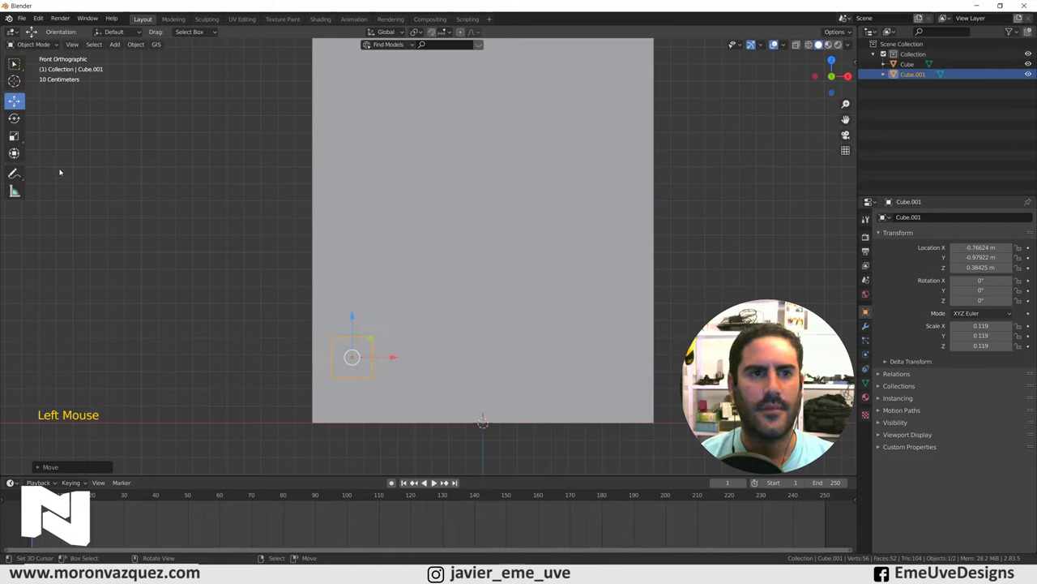
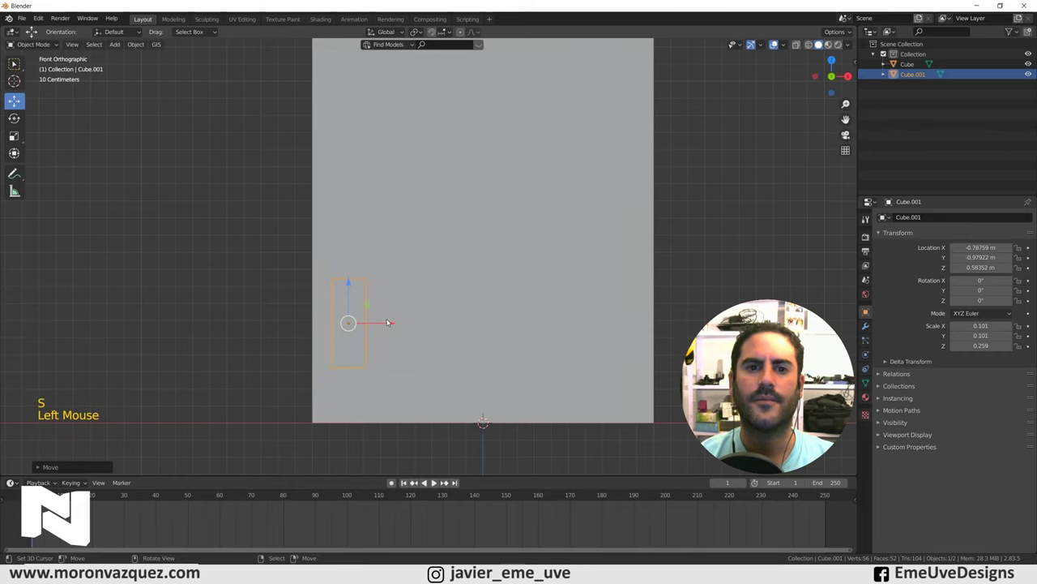
pyautogui.middleClick(412, 317)
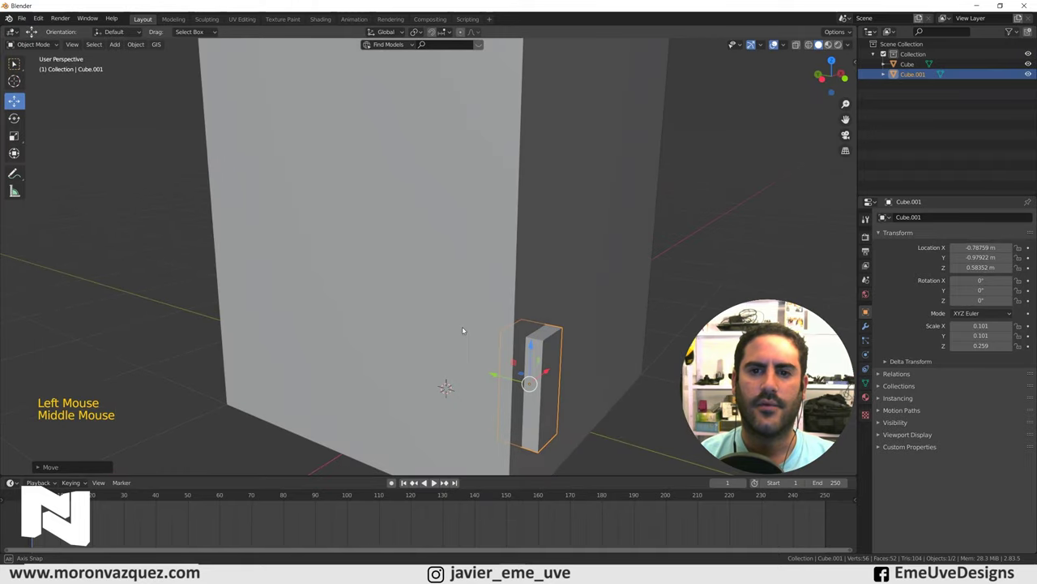
pyautogui.scroll(-3)
pyautogui.middleClick(419, 318)
pyautogui.press('s')
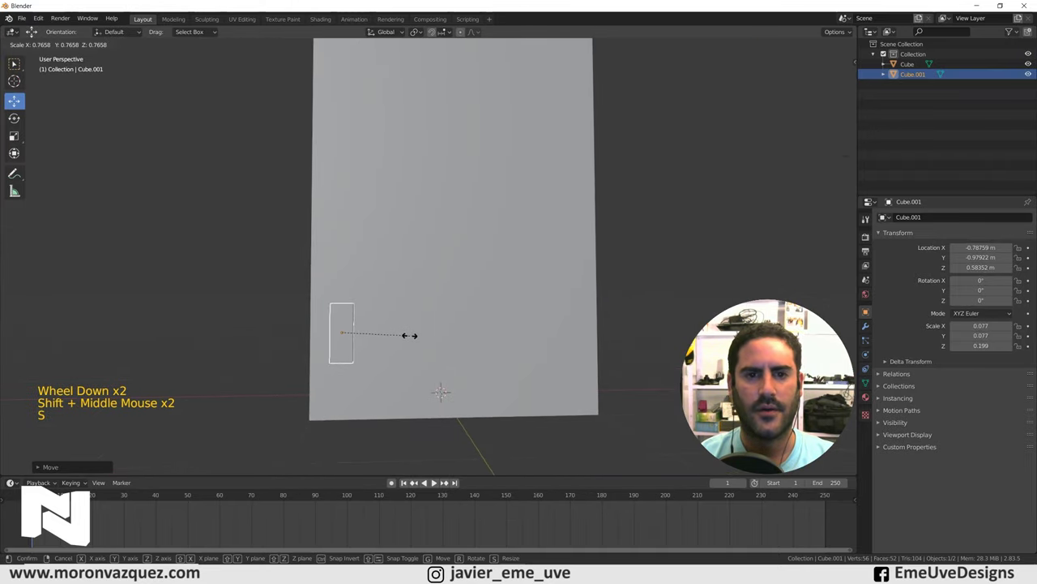
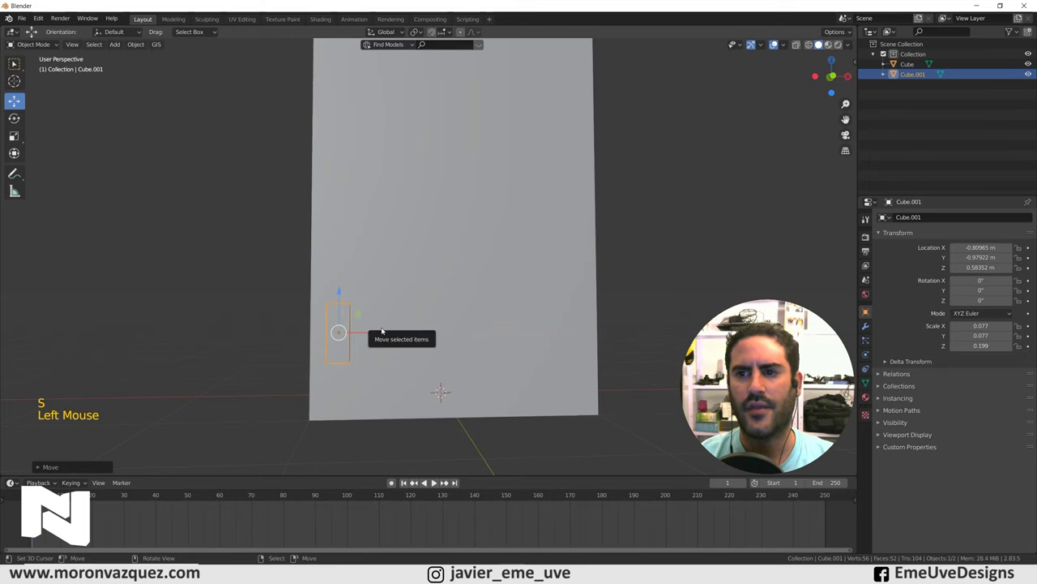
pyautogui.middleClick(813, 377)
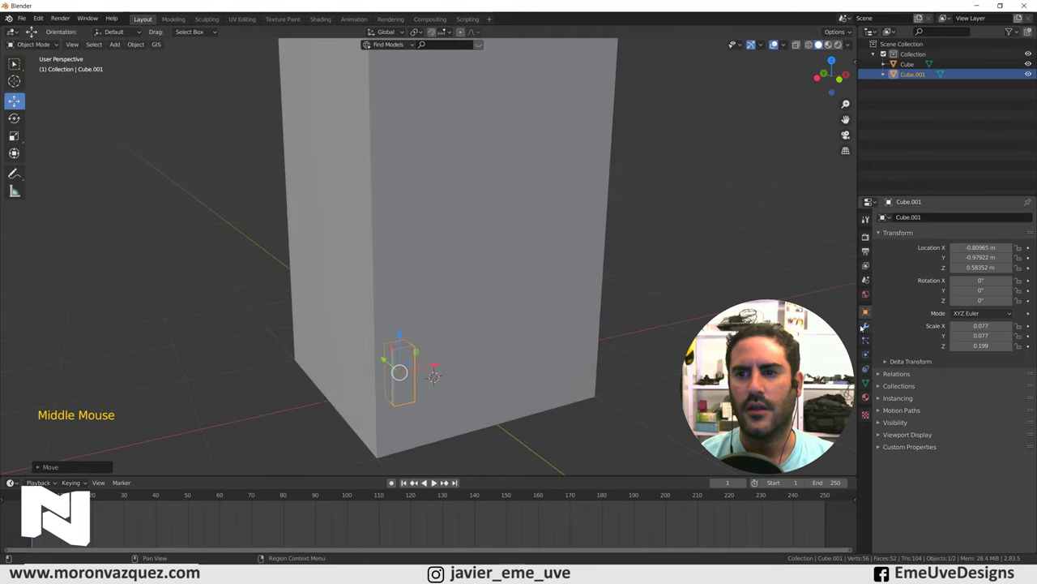
# Step: Give the window box an Array modifier with Count 8 and relative offset X 1.6
pyautogui.click(868, 329)
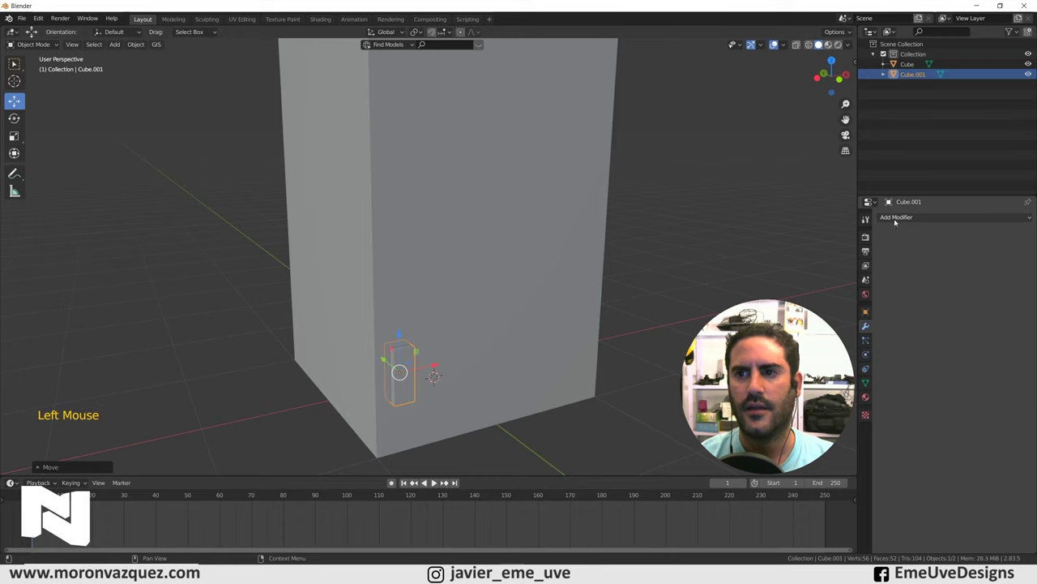
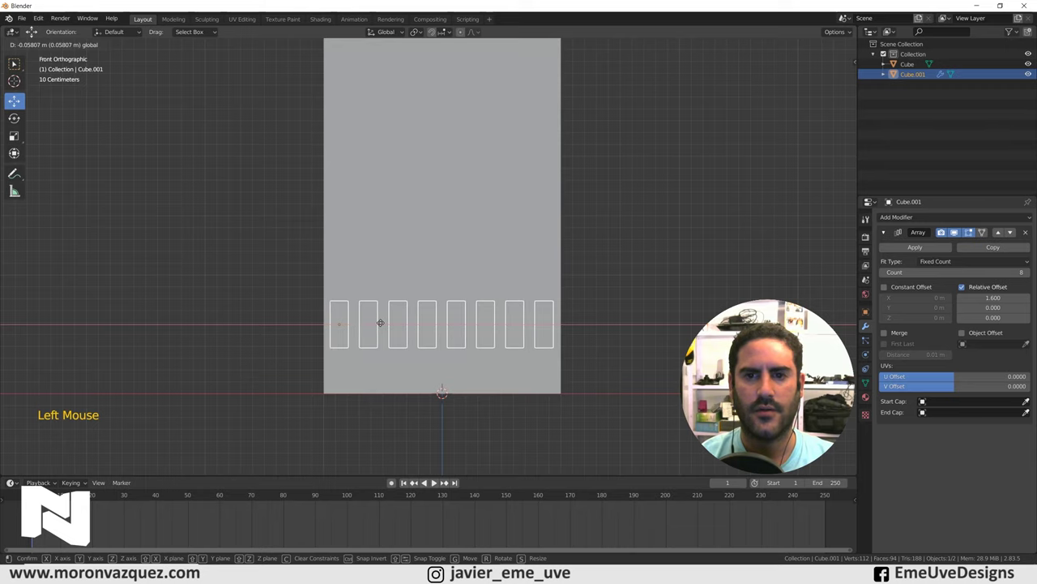
pyautogui.middleClick(618, 285)
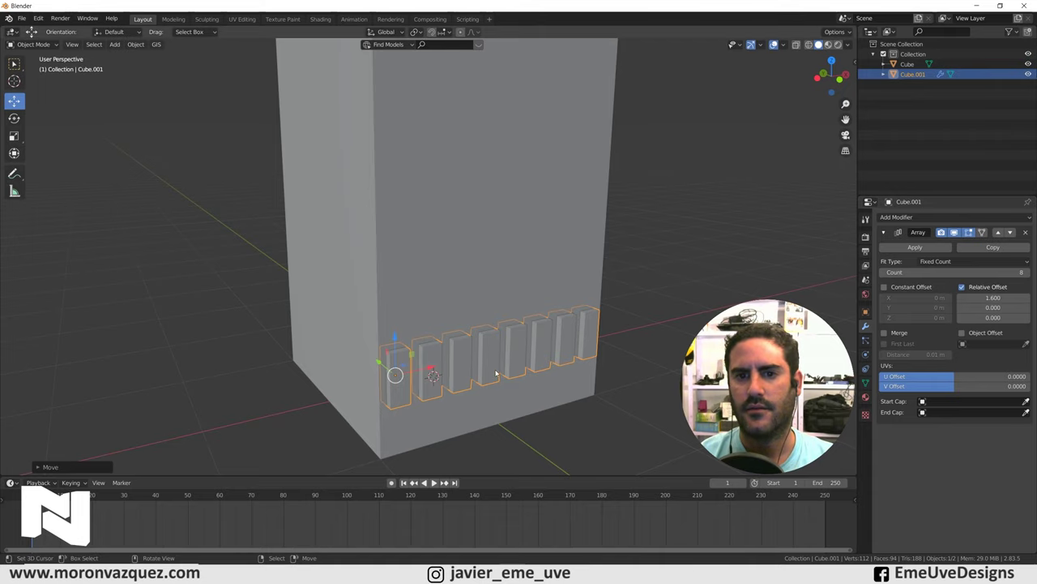
# Step: Apply the horizontal Array and add a second Array with relative offset Z 1.5
pyautogui.click(923, 248)
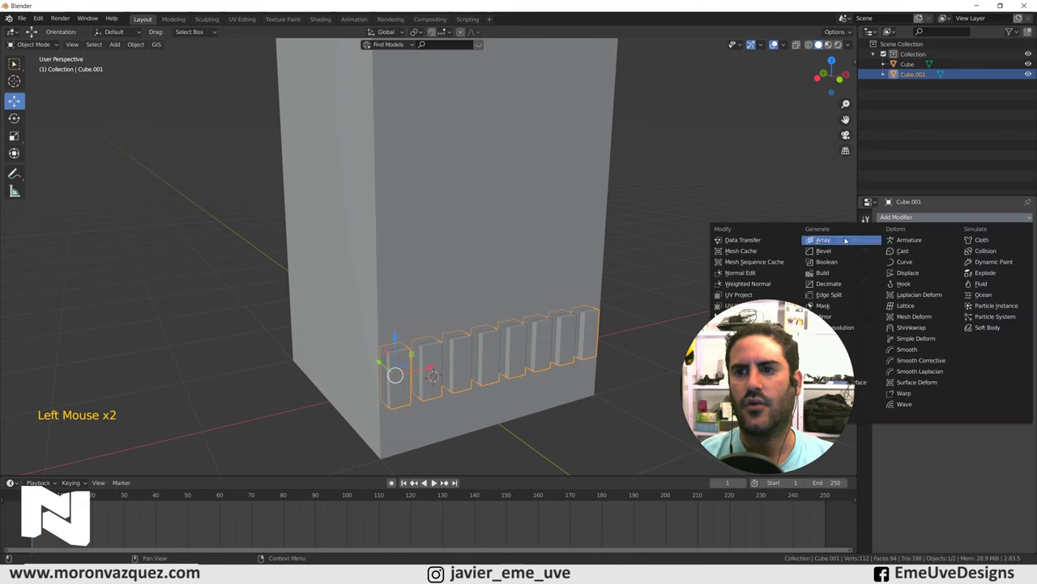
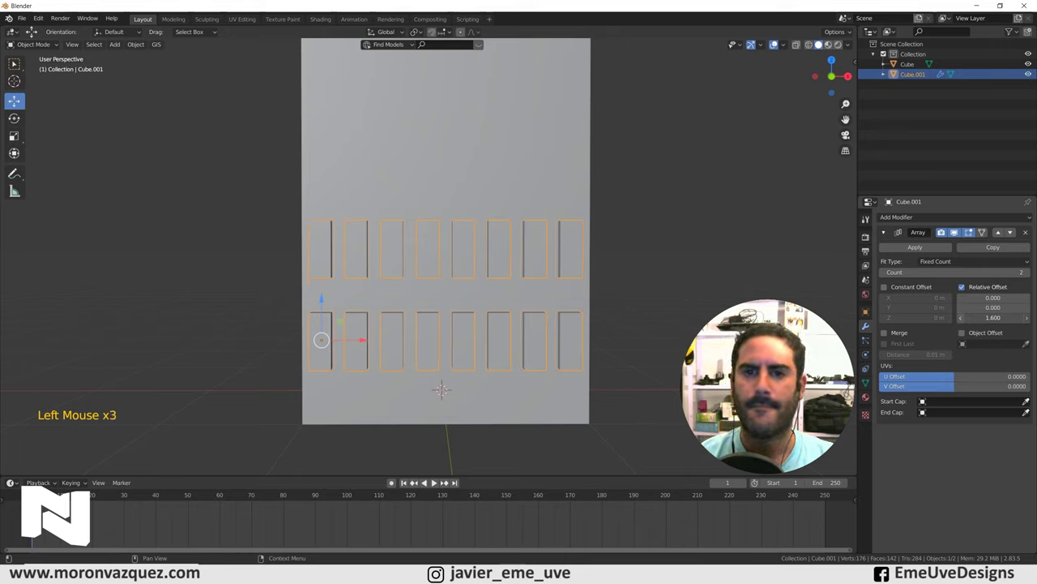
pyautogui.scroll(-3)
pyautogui.middleClick(621, 220)
pyautogui.scroll(-3)
pyautogui.middleClick(626, 334)
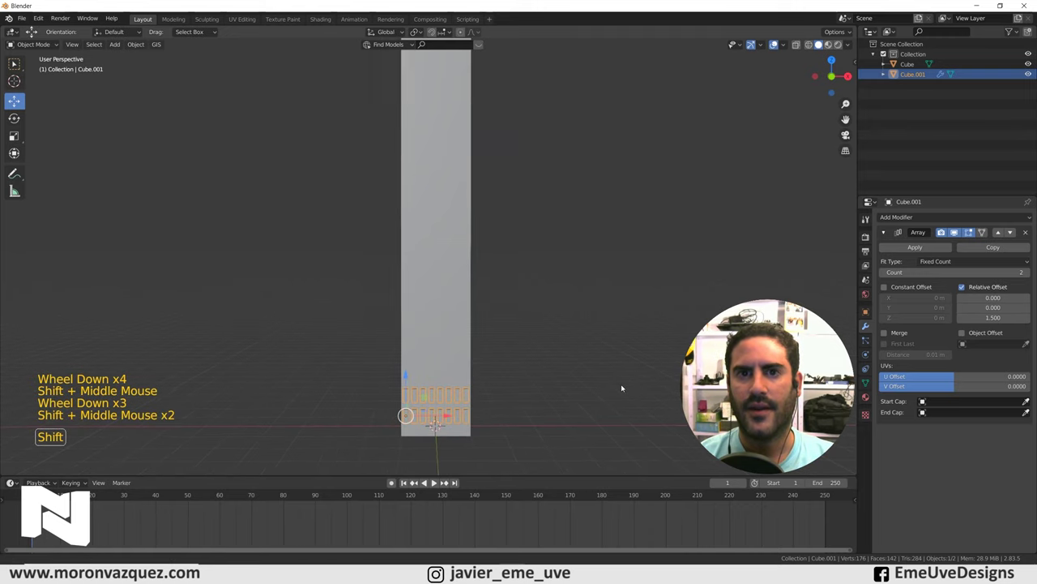
pyautogui.scroll(-3)
pyautogui.middleClick(612, 363)
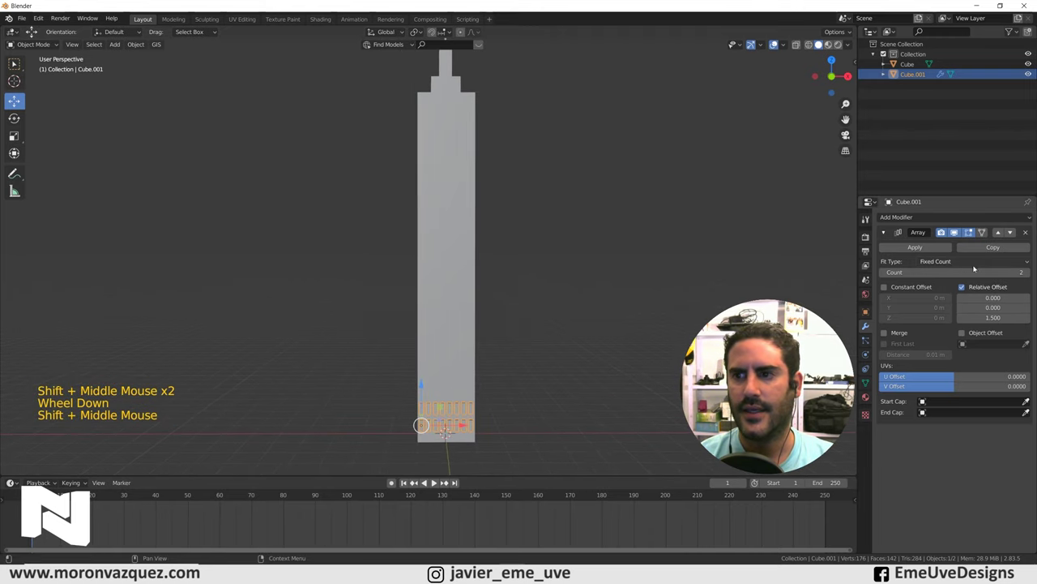
# Step: Set the vertical Array count to 19, reposition the window grid on the facade and apply it
pyautogui.click(1033, 275)
pyautogui.doubleClick(1031, 276)
pyautogui.click(1031, 276)
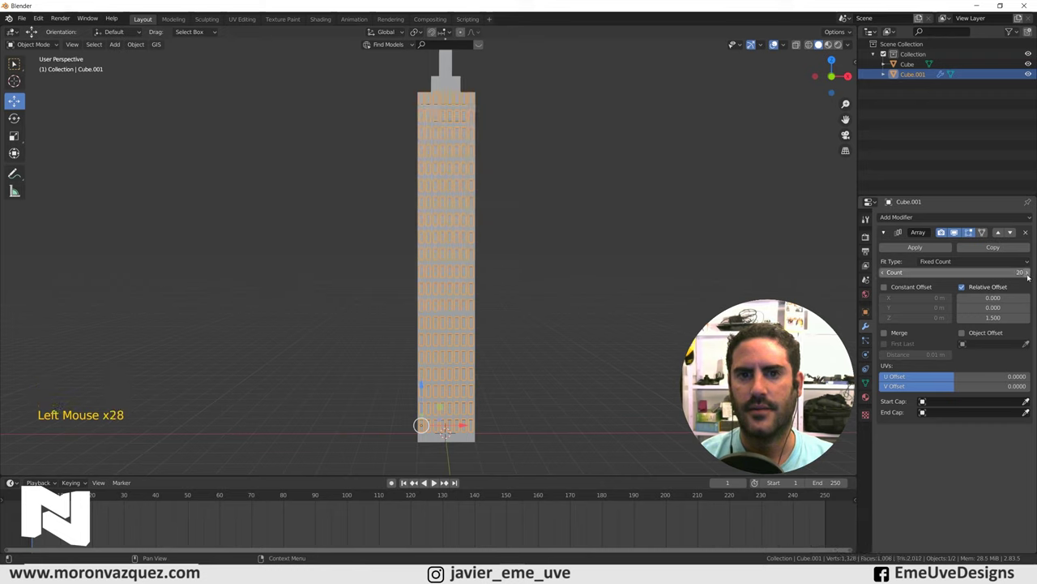
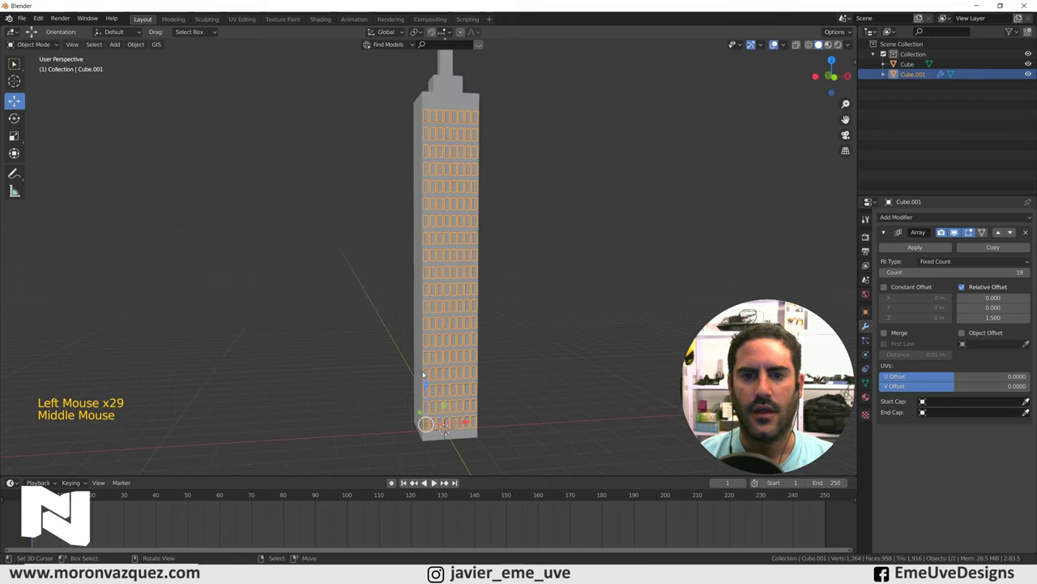
pyautogui.click(430, 386)
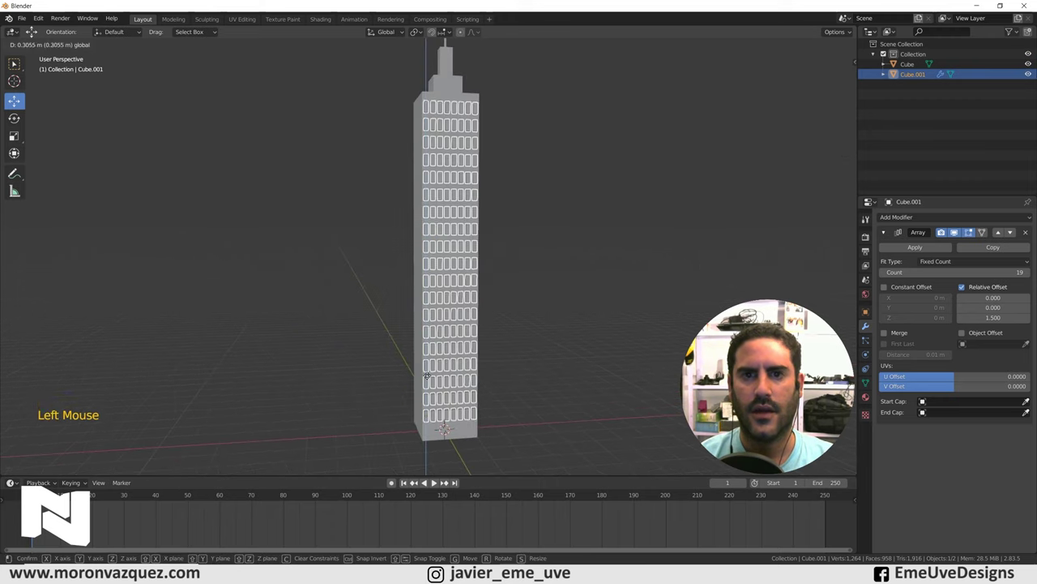
pyautogui.middleClick(612, 326)
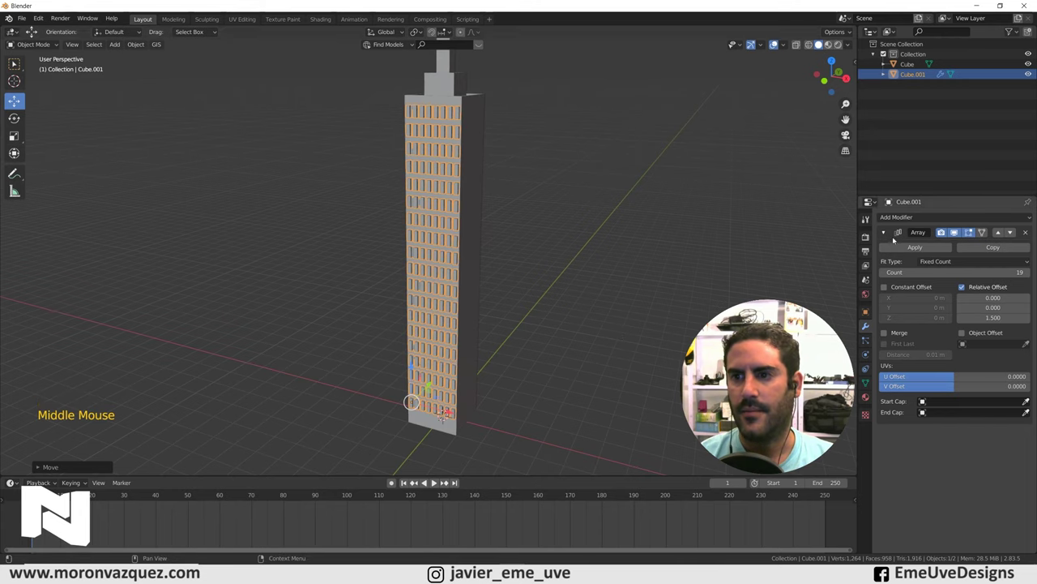
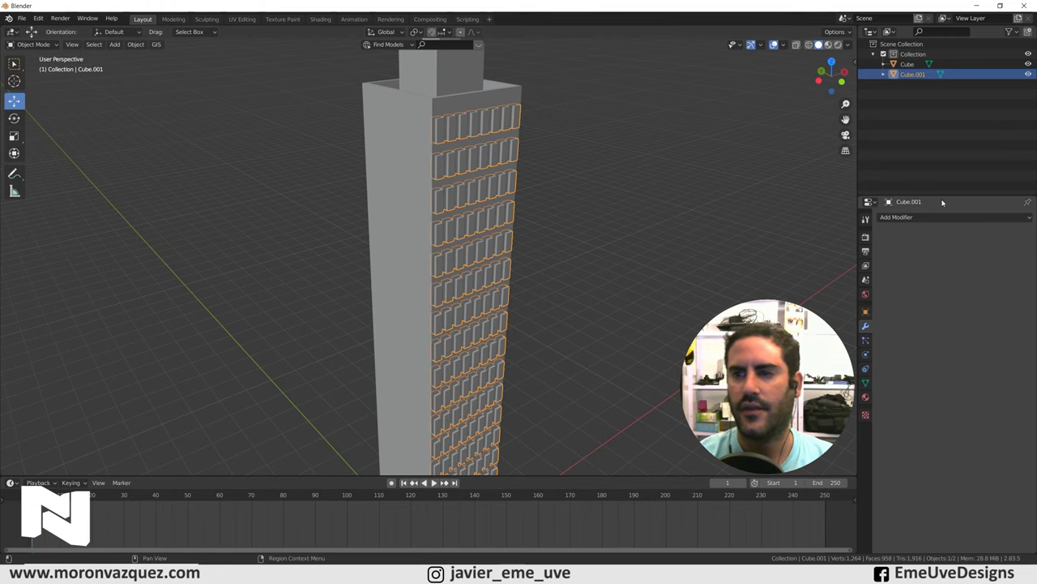
# Step: Give Cube a Boolean Difference modifier using Cube.001 as cutter and apply it
pyautogui.click(909, 220)
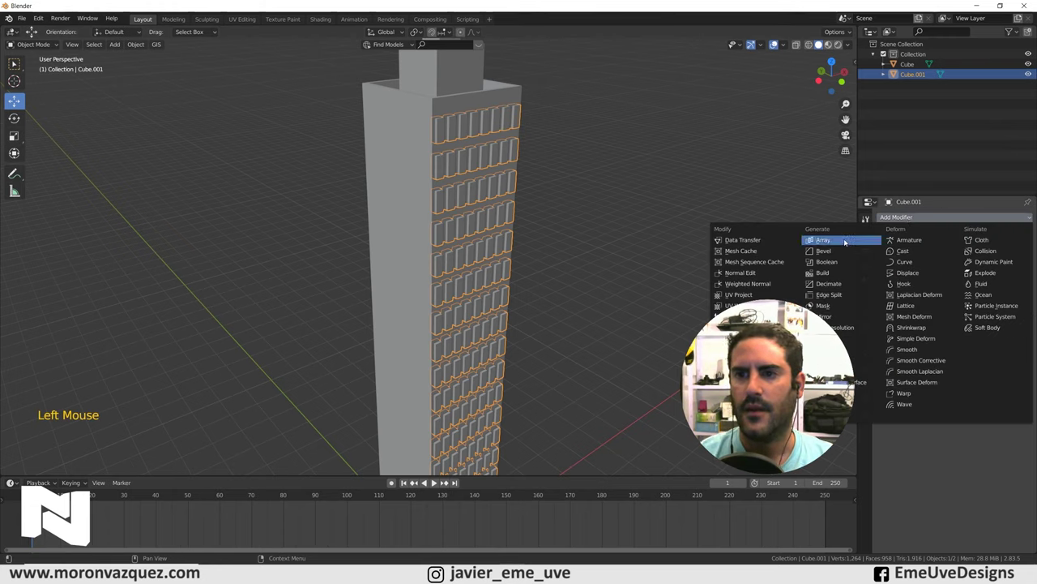
pyautogui.rightClick(414, 136)
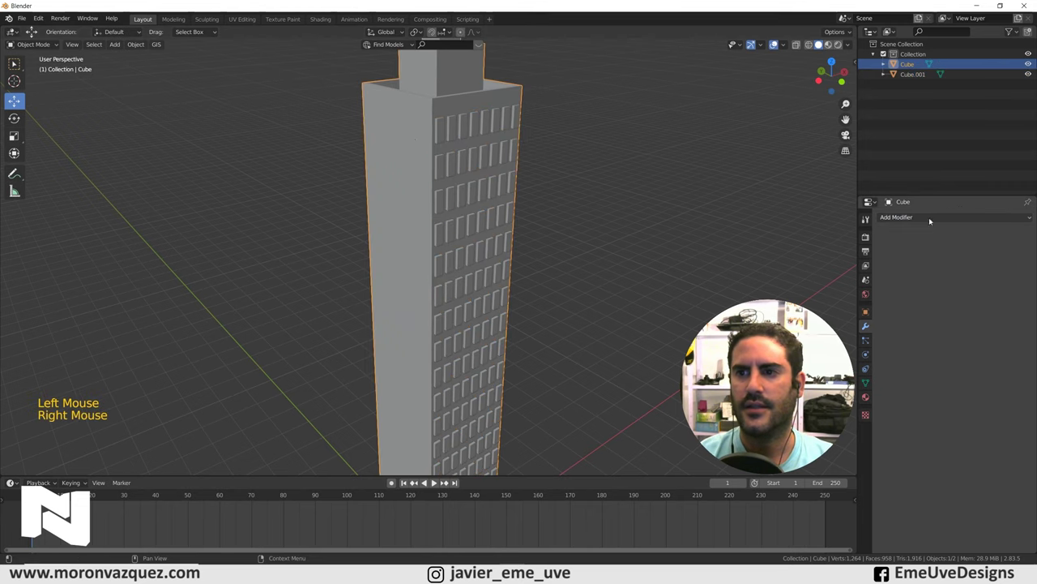
pyautogui.click(923, 218)
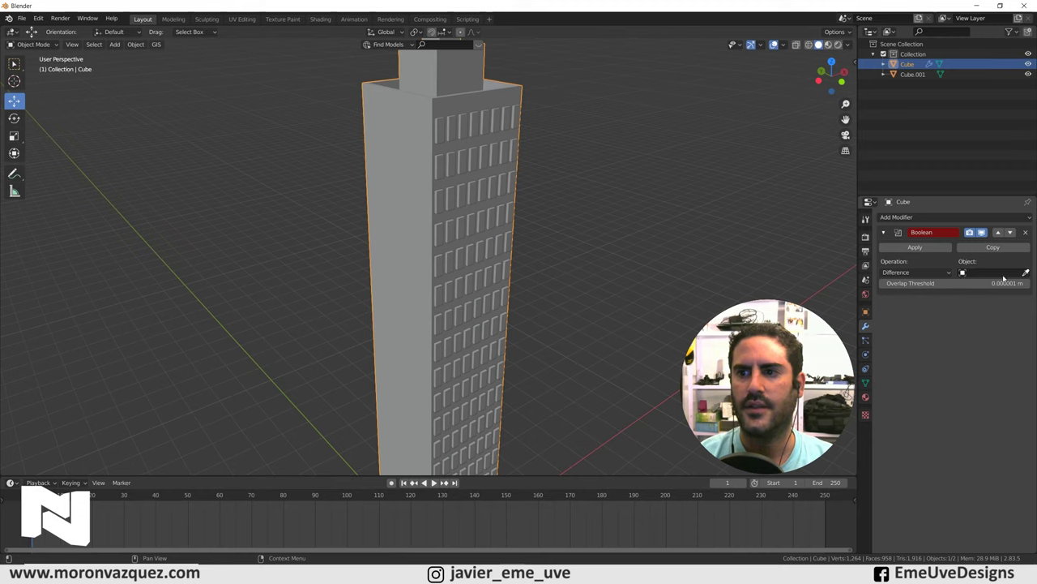
pyautogui.click(1033, 274)
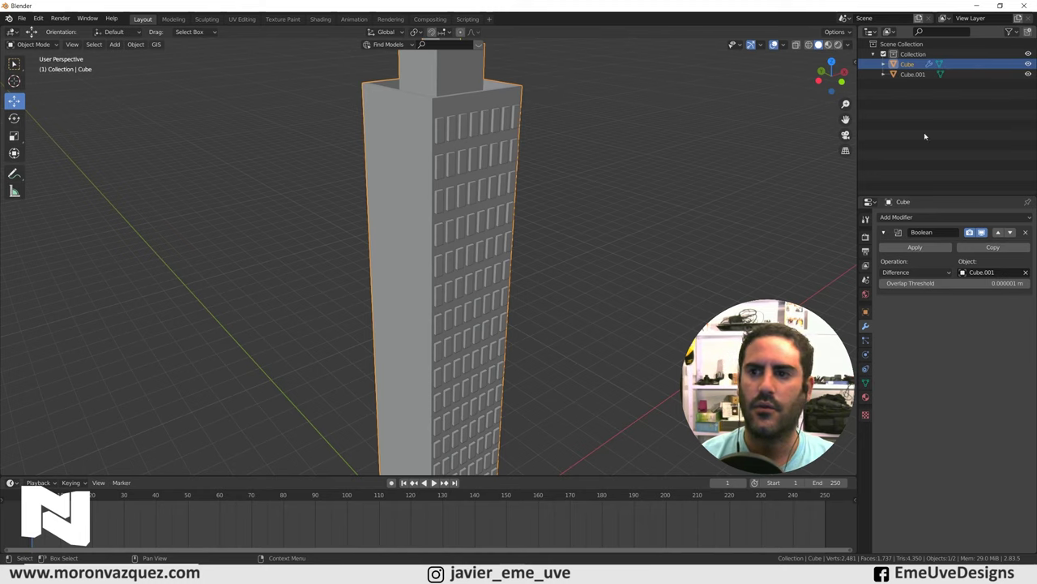
pyautogui.click(926, 251)
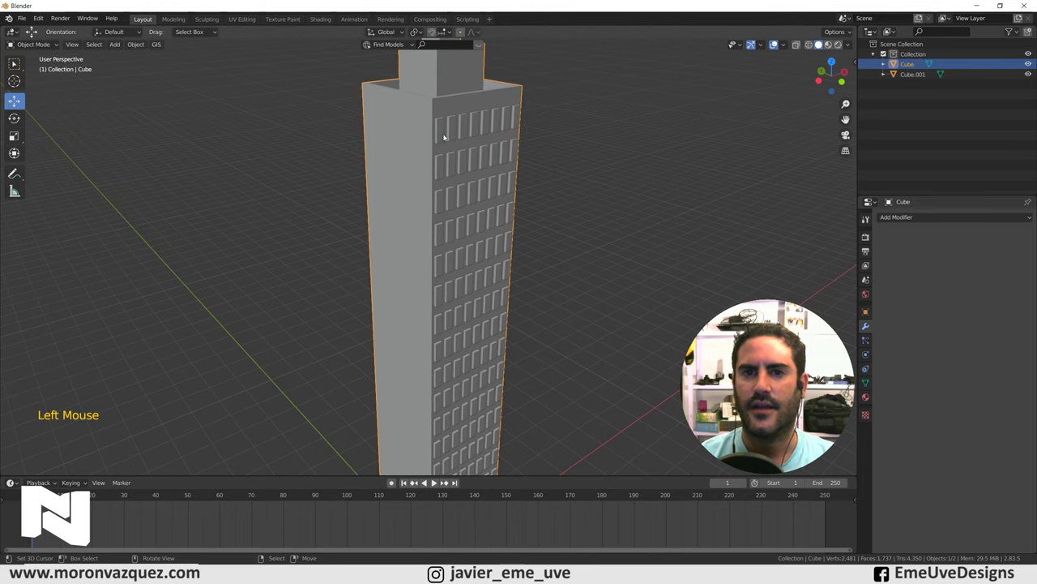
# Step: Delete the Cube.001 cutter object and rename the carved building to Edificio
pyautogui.rightClick(446, 136)
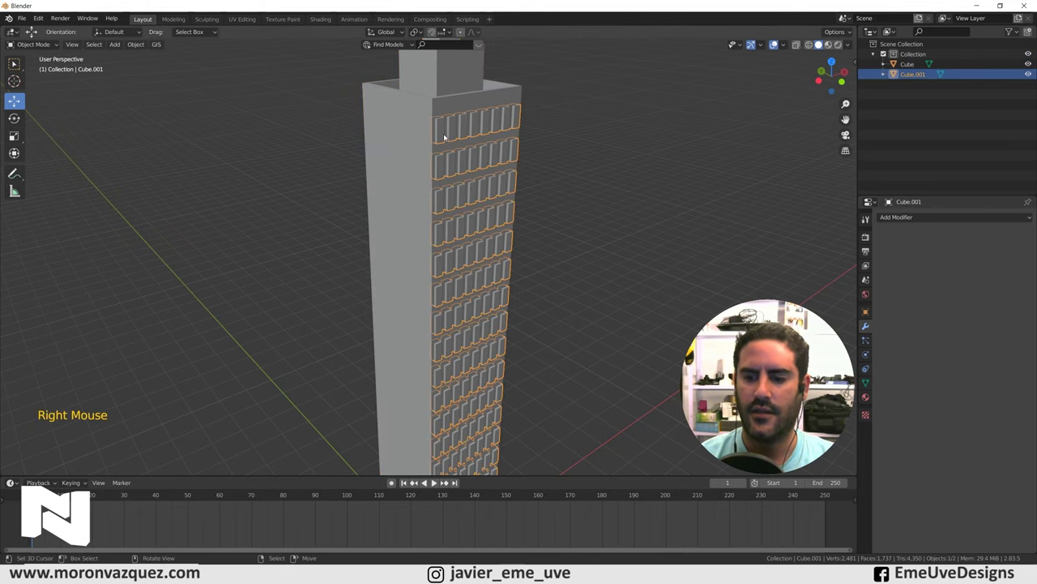
pyautogui.press('Delete')
pyautogui.middleClick(613, 191)
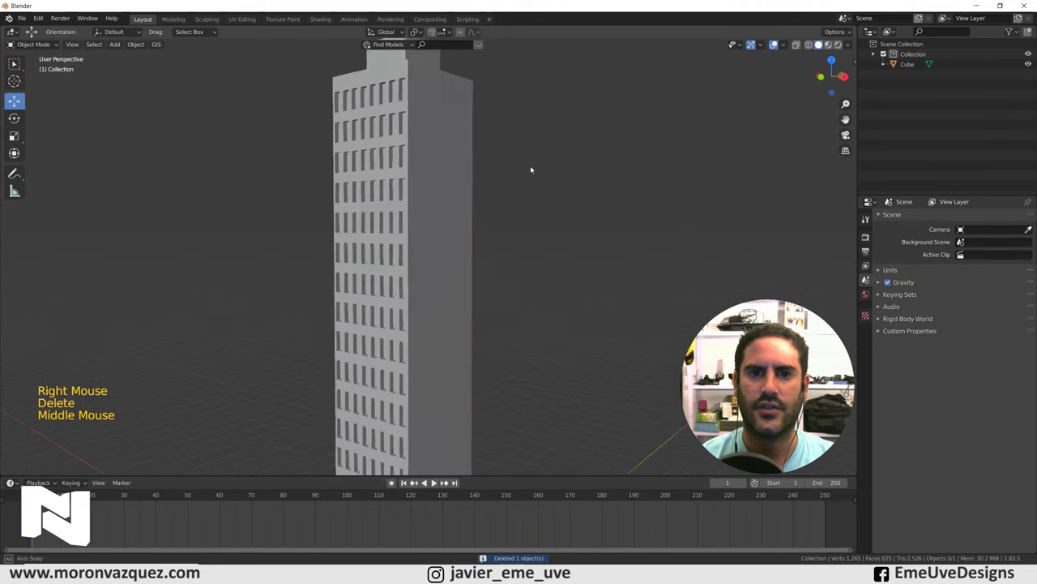
pyautogui.scroll(-3)
pyautogui.scroll(-3)
pyautogui.click(910, 67)
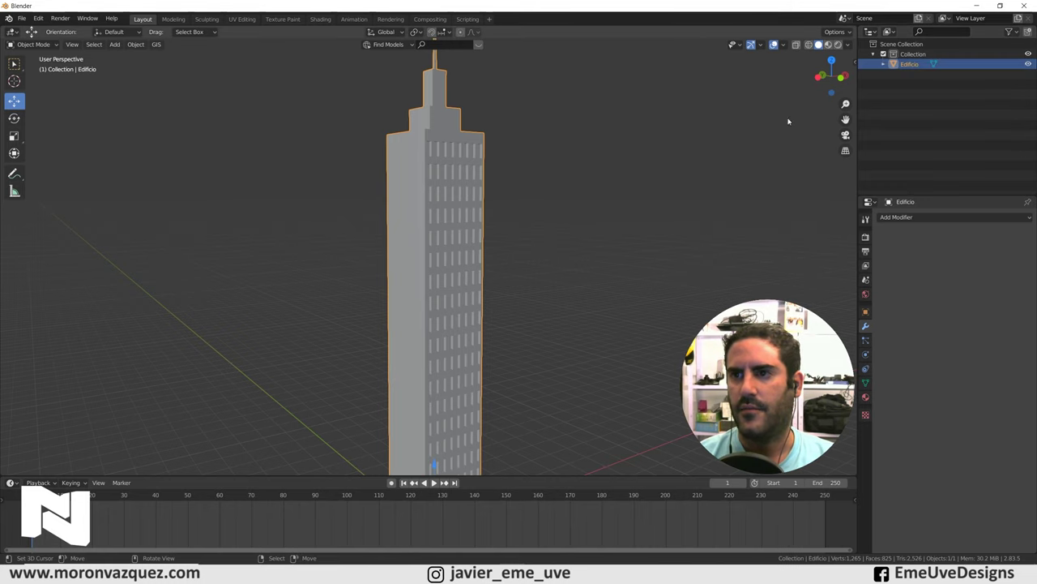
# Step: Orbit around the finished Edificio to inspect the carved windows from all sides
pyautogui.middleClick(563, 218)
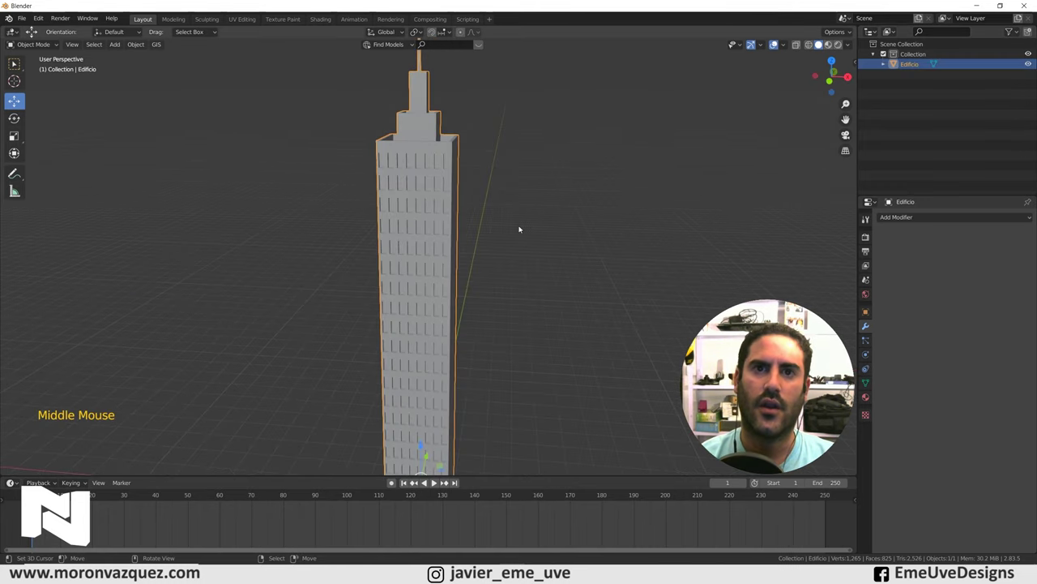
pyautogui.scroll(-3)
pyautogui.middleClick(491, 307)
pyautogui.middleClick(528, 280)
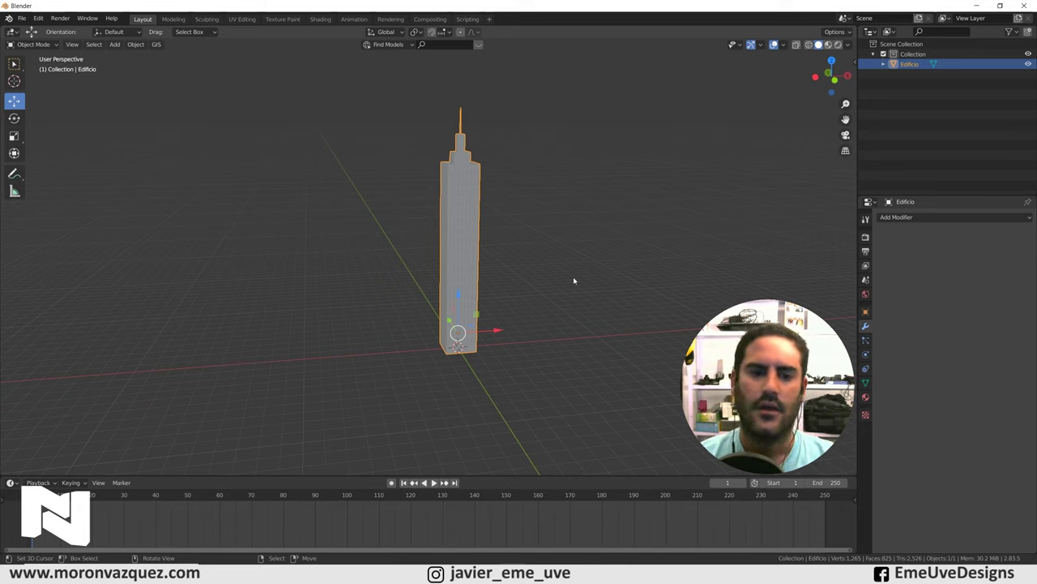
pyautogui.middleClick(578, 279)
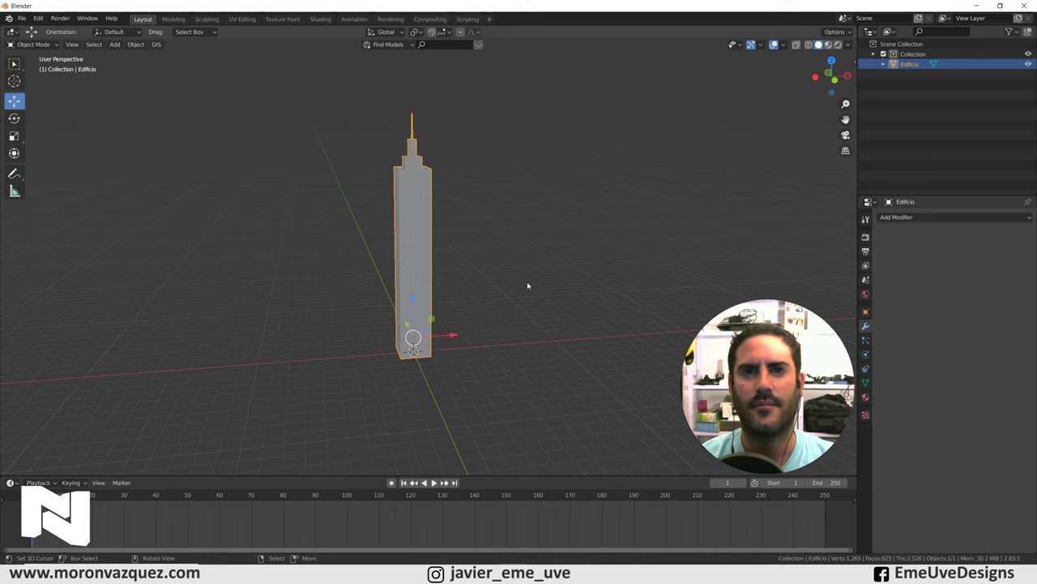
# Step: Add a Plane mesh and scale it up into a large ground under Edificio
pyautogui.press('shift+a')
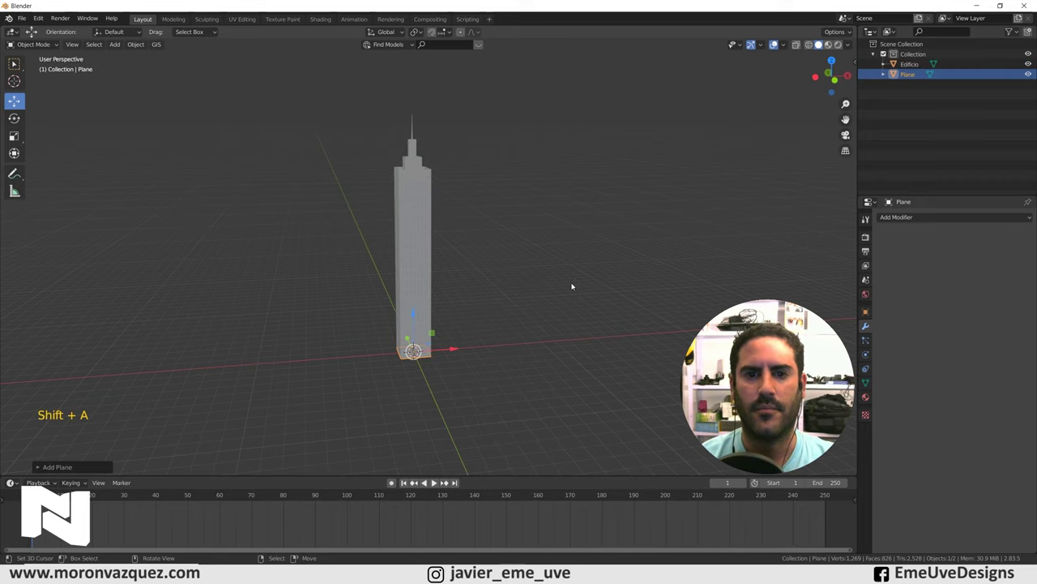
pyautogui.middleClick(476, 351)
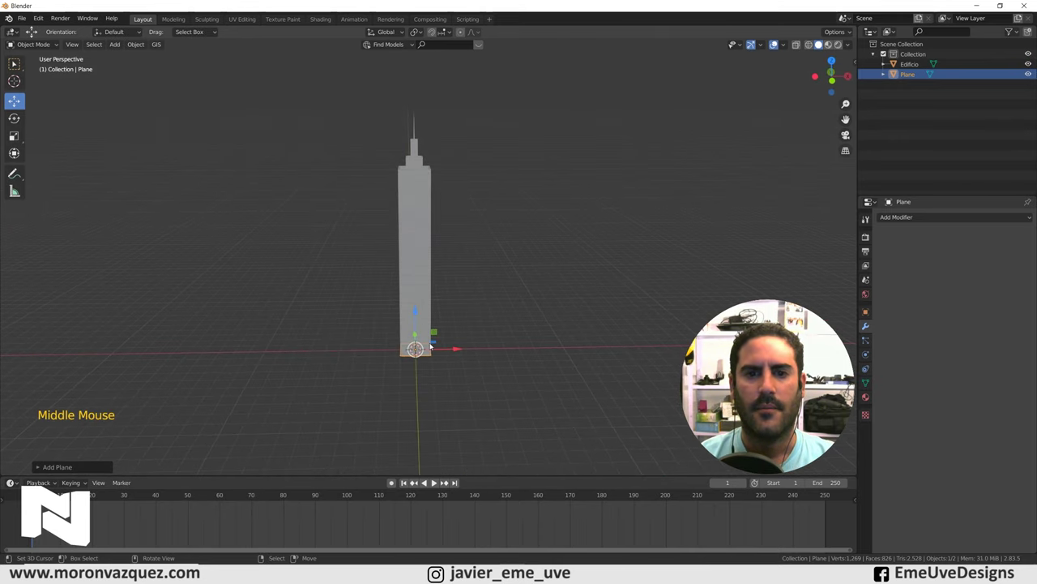
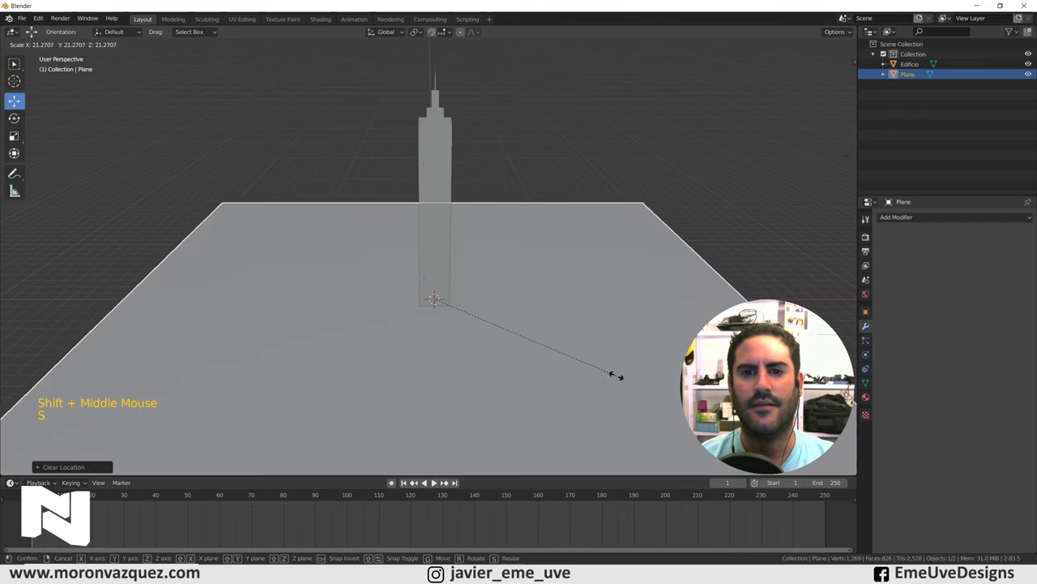
pyautogui.press('s')
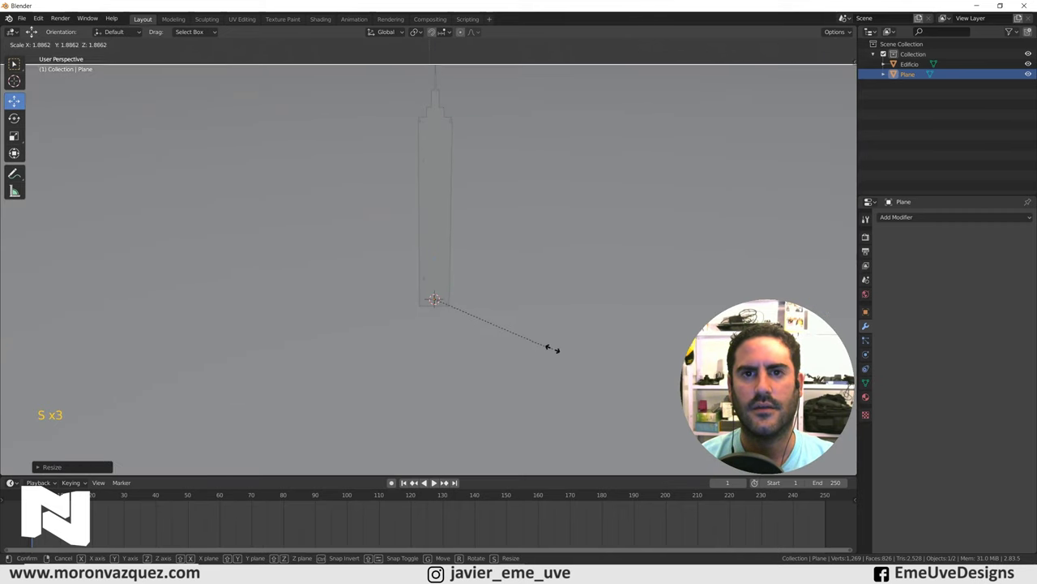
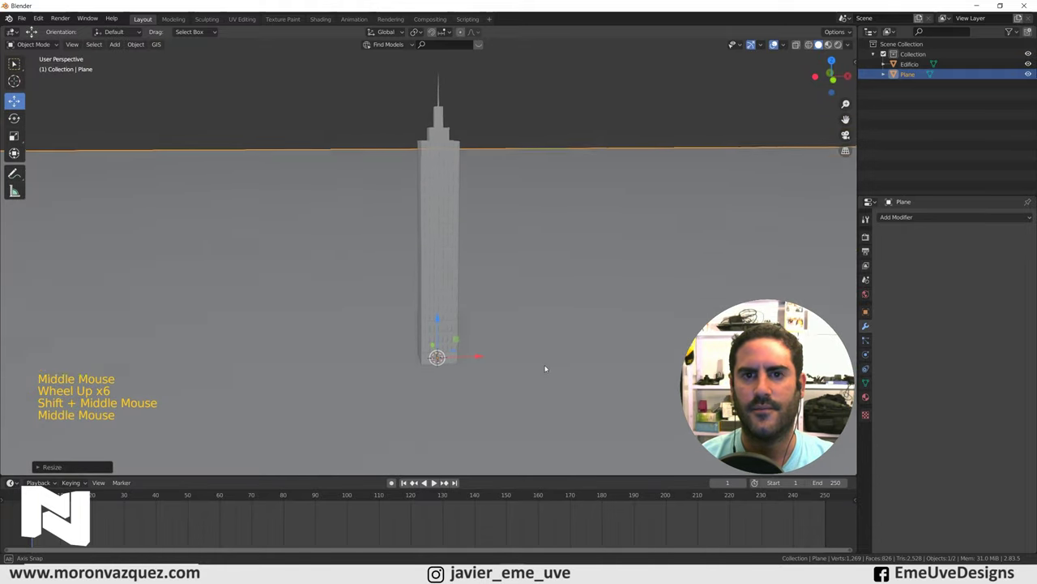
# Step: Create a new collection in the Outliner for the fracture pieces
pyautogui.rightClick(523, 117)
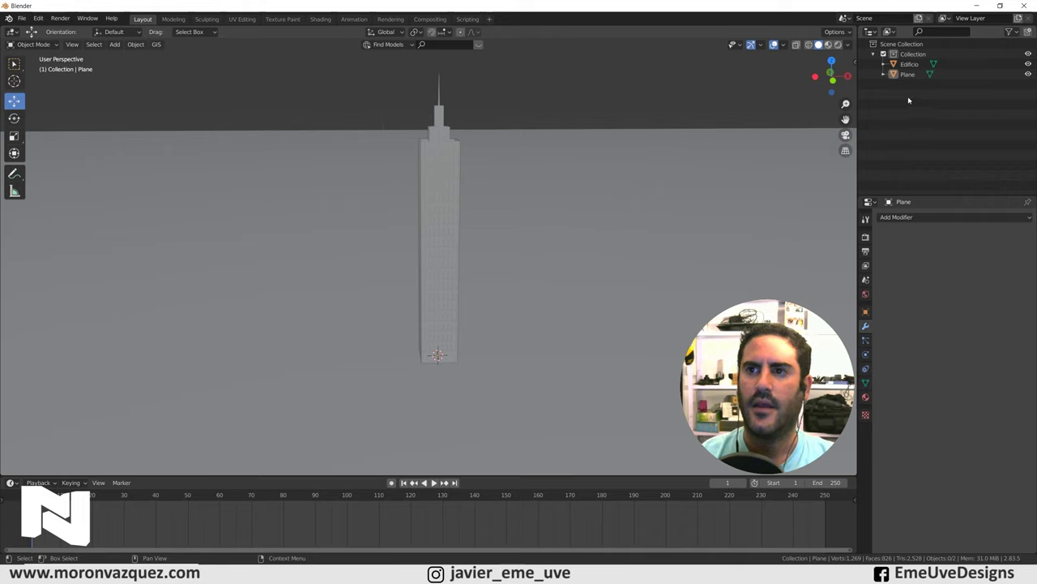
pyautogui.rightClick(911, 99)
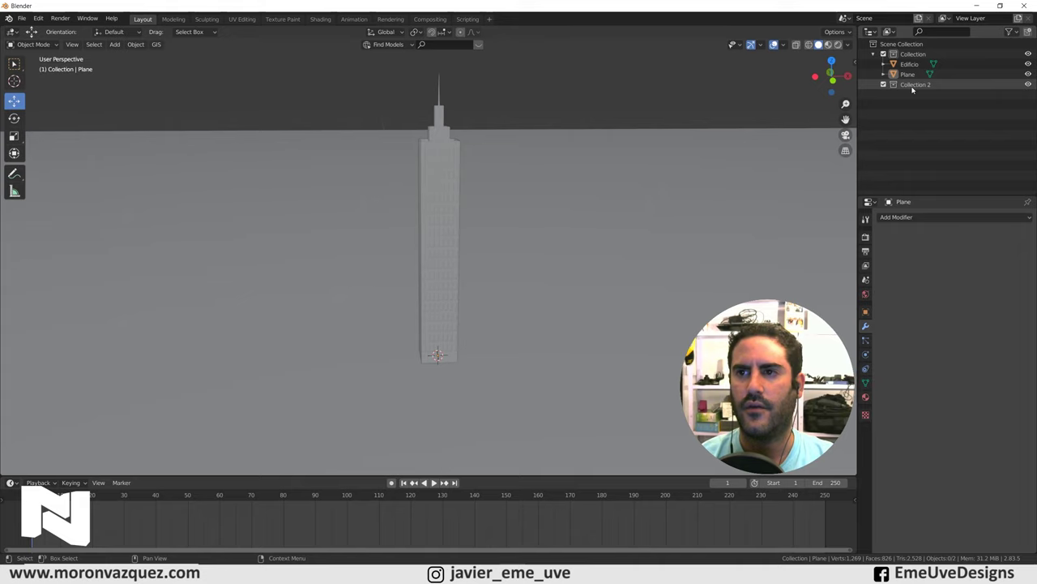
# Step: Confirm the collection name Fracture and select the Edificio skyscraper for physics setup
pyautogui.doubleClick(915, 86)
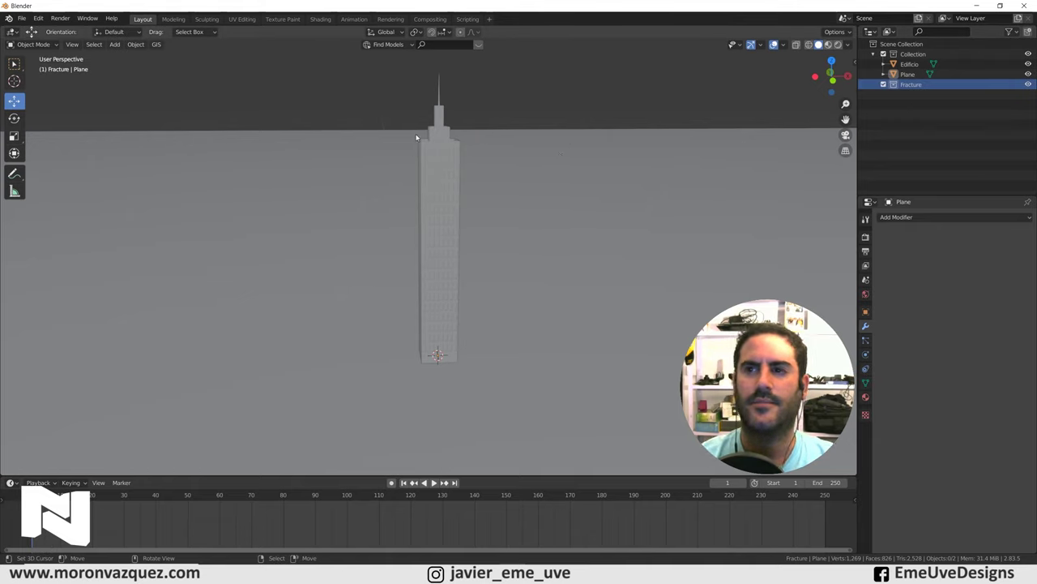
pyautogui.middleClick(503, 203)
pyautogui.rightClick(456, 168)
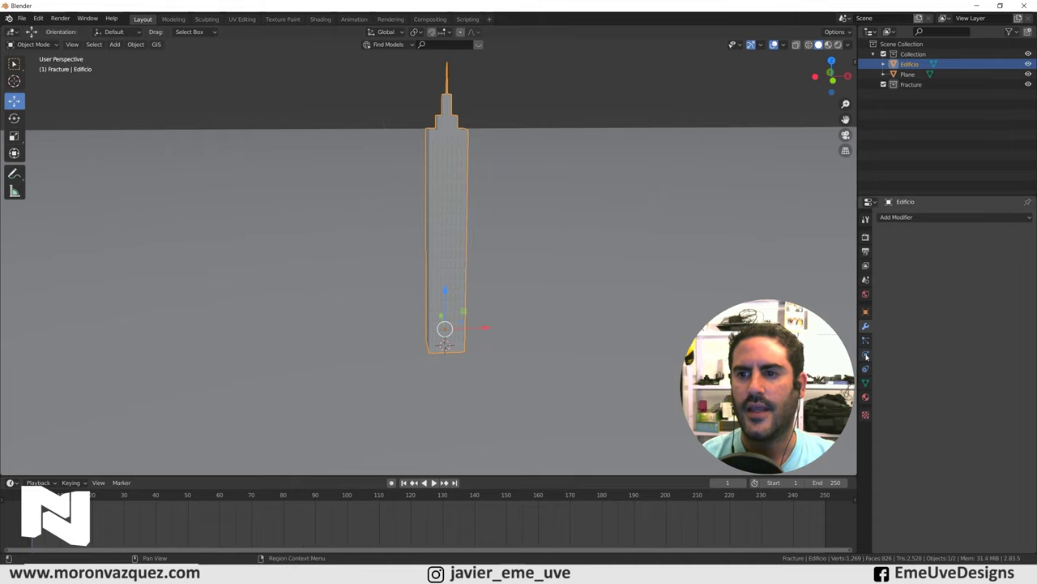
# Step: Enable Rigid Body on Edificio as Active, 1 kg mass, with Convex Hull collision shape
pyautogui.click(813, 377)
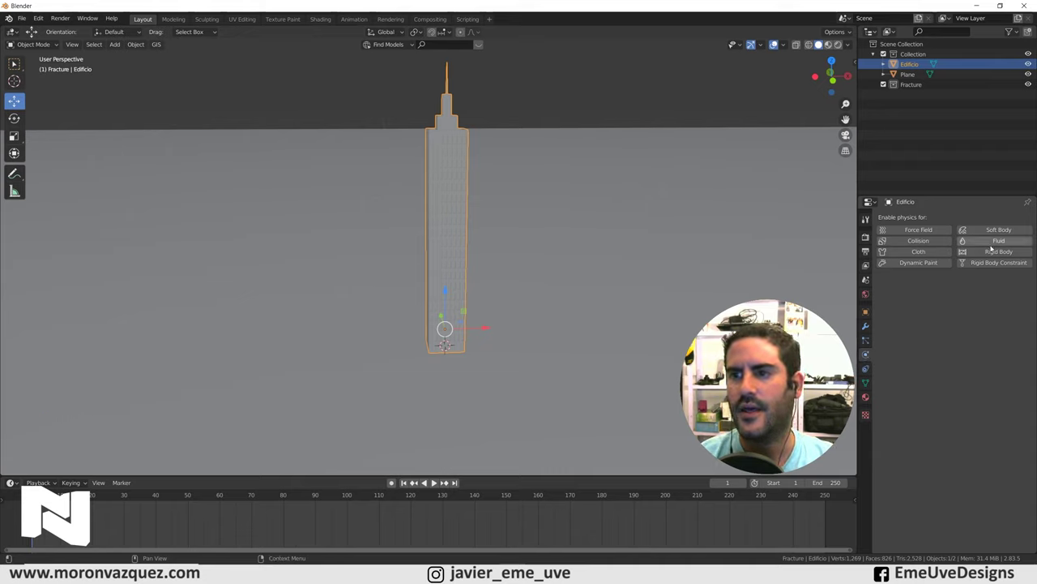
pyautogui.click(813, 378)
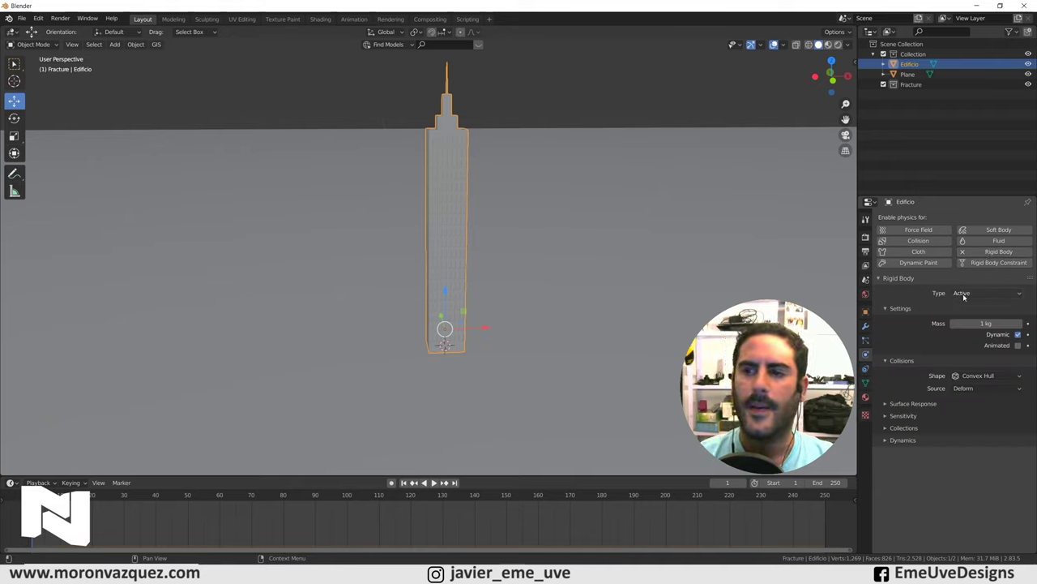
pyautogui.click(970, 296)
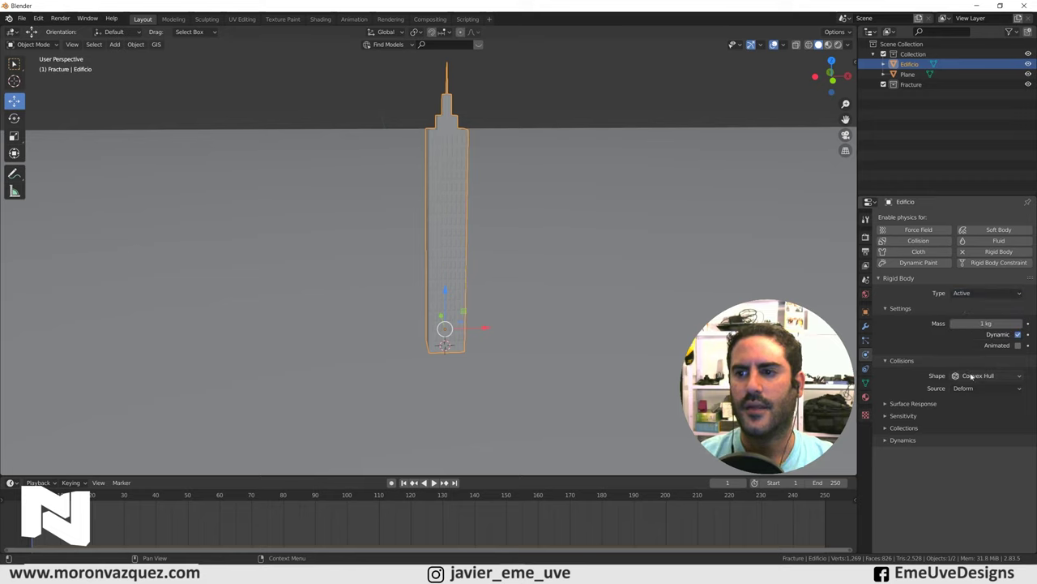
pyautogui.click(976, 377)
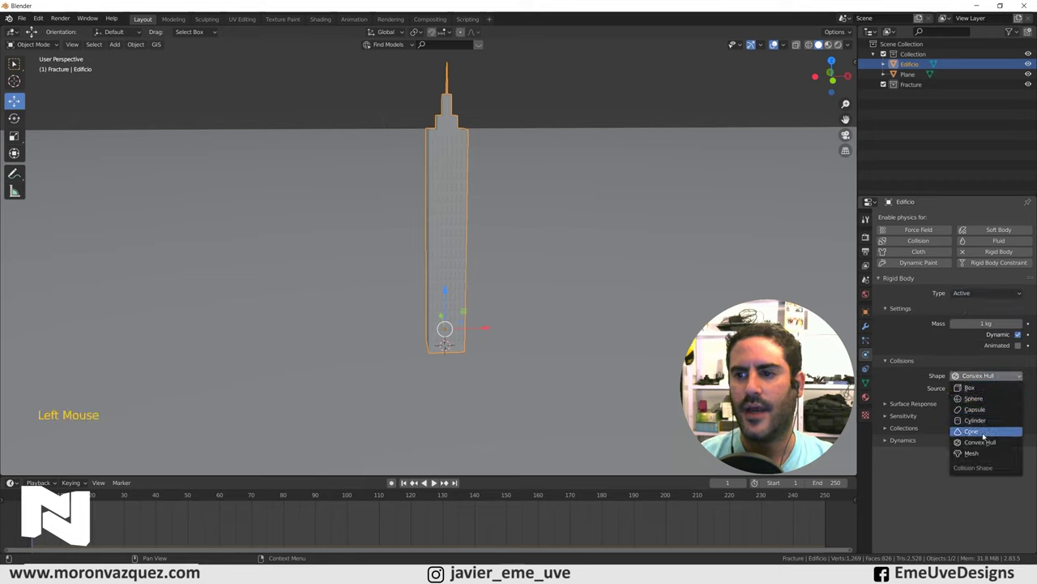
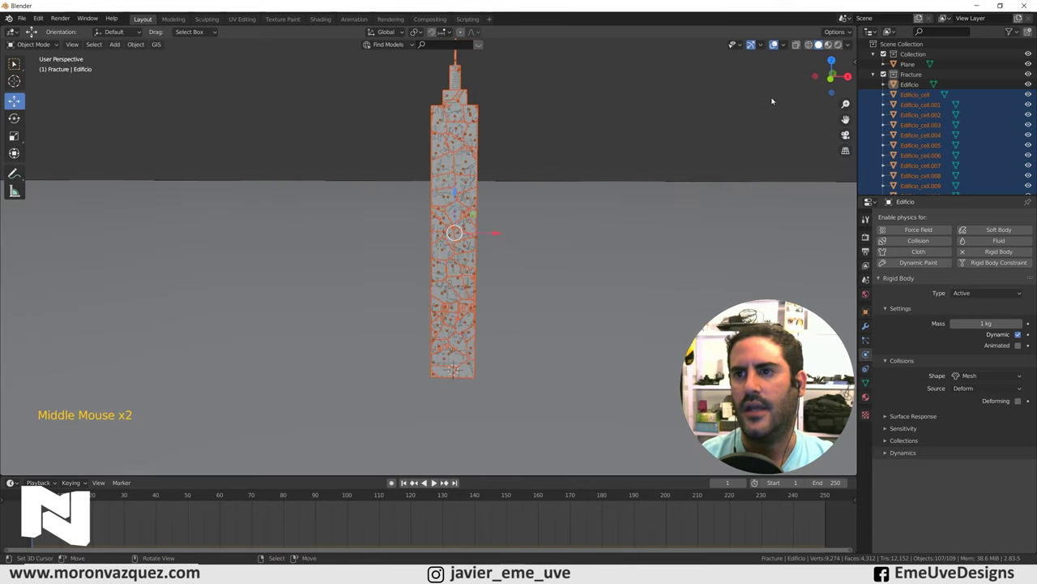
# Step: Clear the fracture-piece selection and toggle the intact Edificio's visibility in the Outliner
pyautogui.rightClick(549, 113)
pyautogui.scroll(3)
pyautogui.middleClick(523, 144)
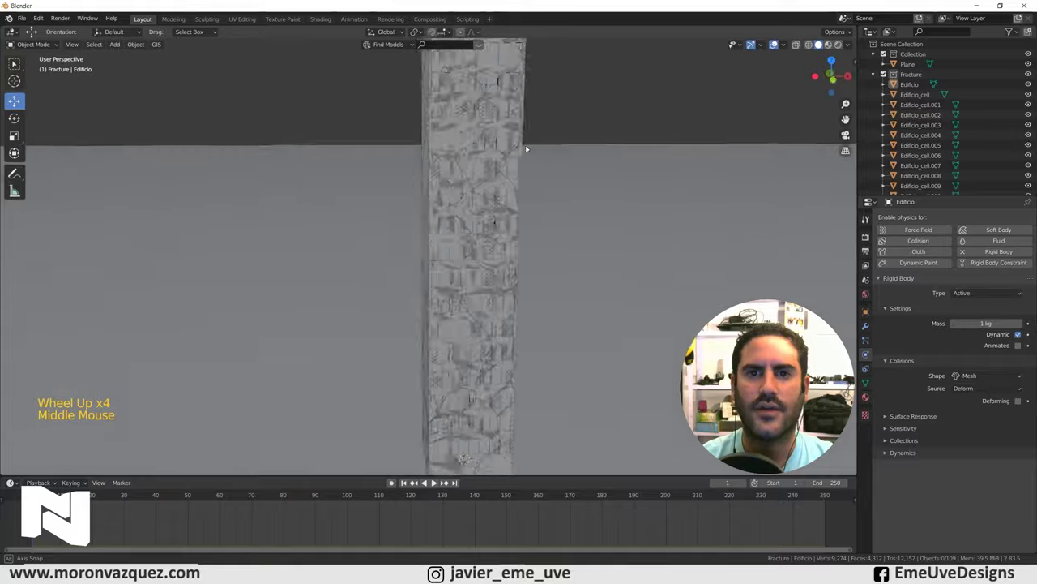
pyautogui.scroll(-3)
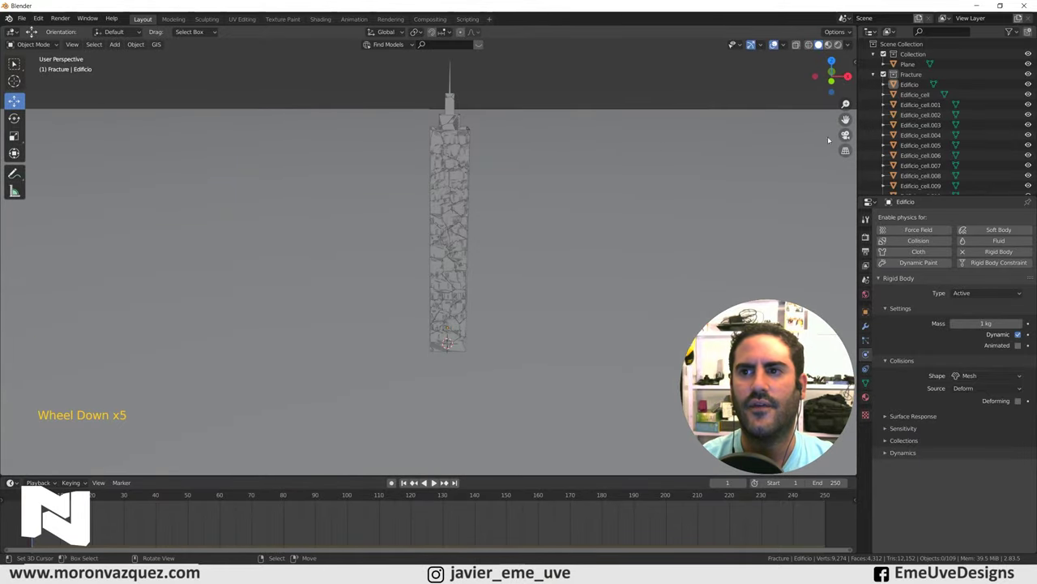
pyautogui.click(1030, 85)
pyautogui.scroll(-3)
pyautogui.doubleClick(1031, 84)
pyautogui.click(1031, 84)
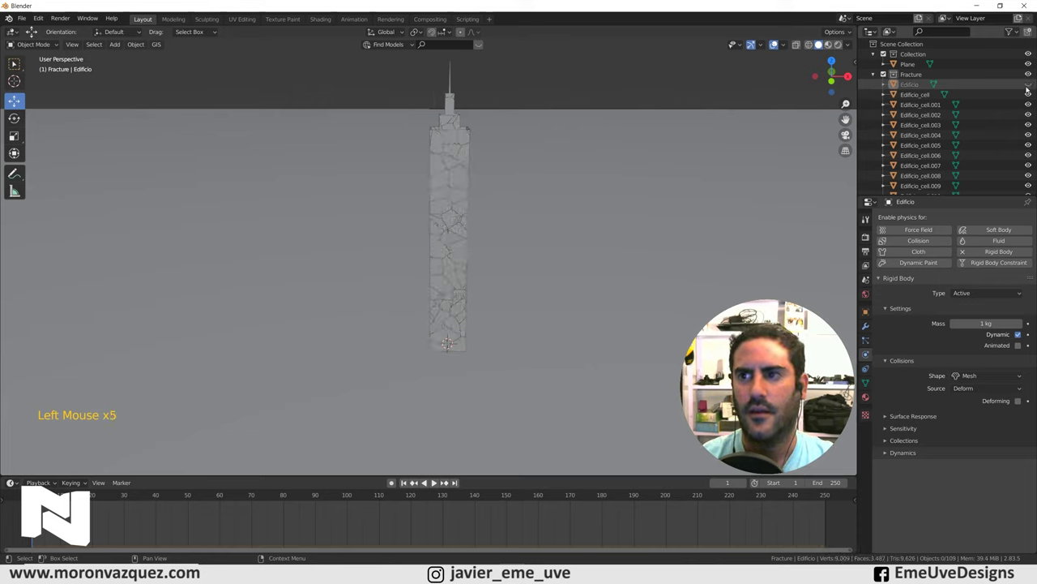
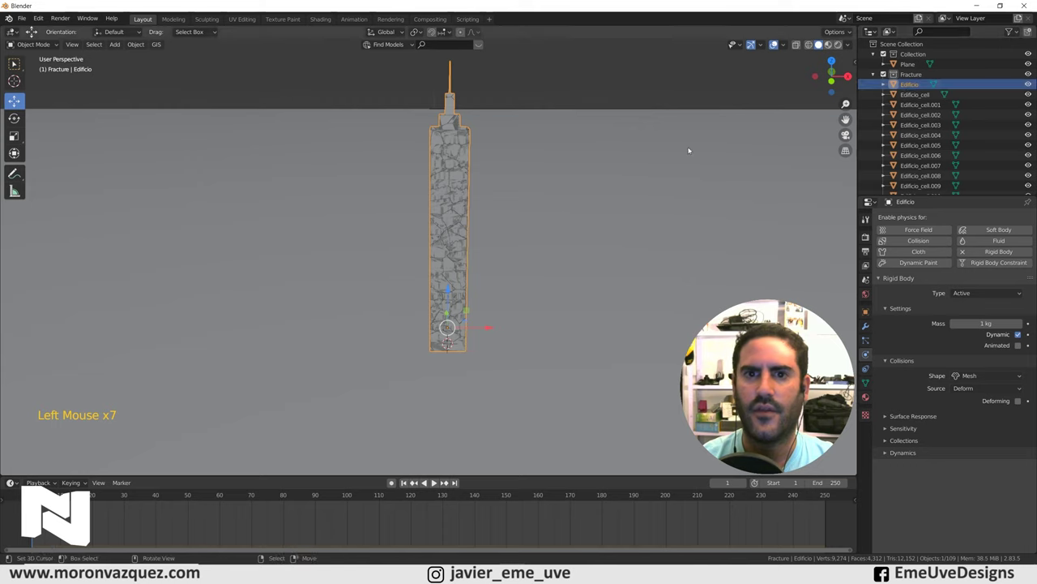
# Step: Move the intact Edificio along X to stand beside the fractured tower
pyautogui.click(492, 330)
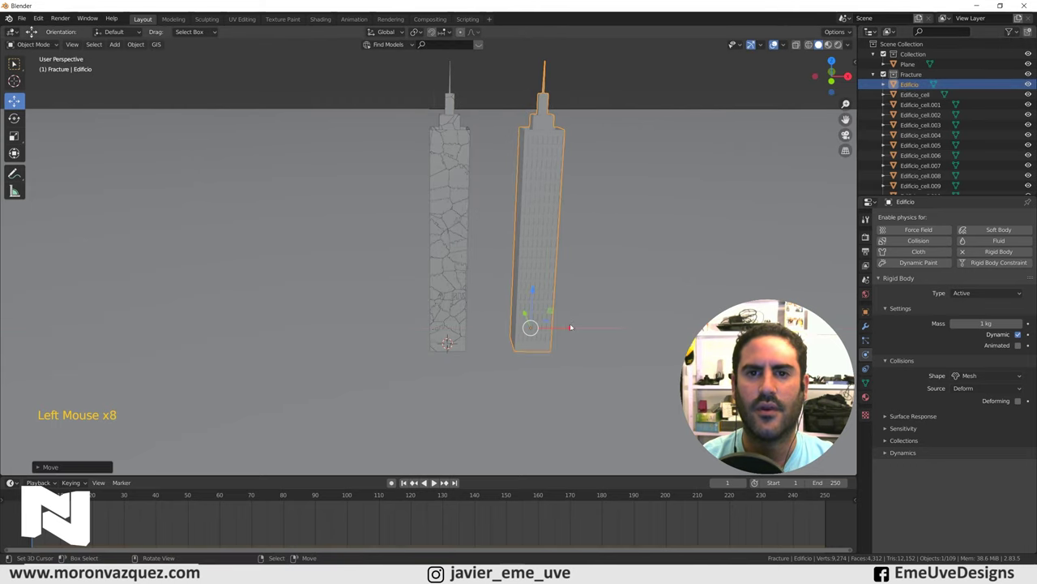
pyautogui.middleClick(615, 299)
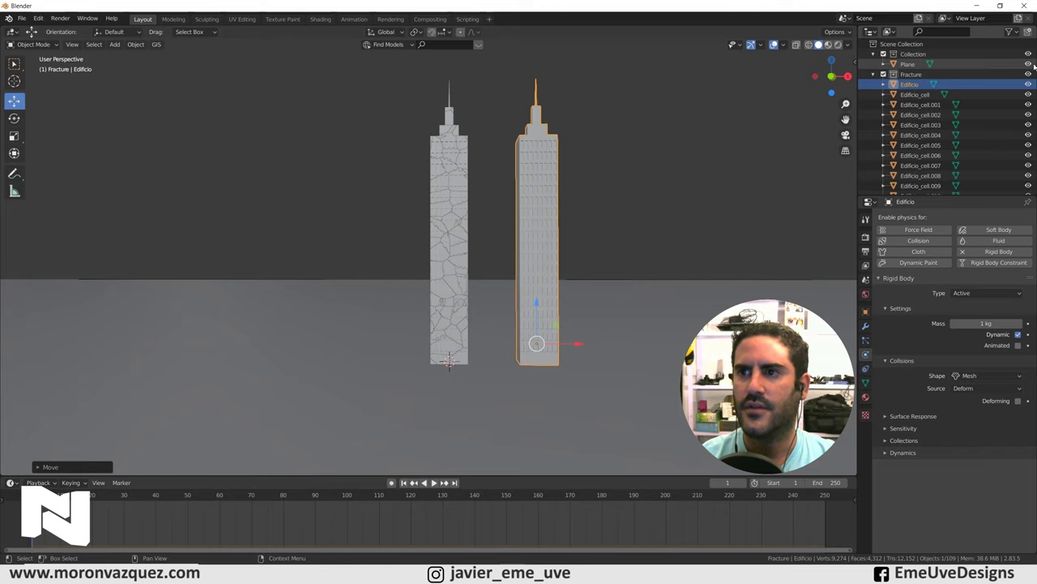
# Step: Hide the ground plane and copy Edificio's Active rigid body settings to all fracture cells
pyautogui.click(1033, 66)
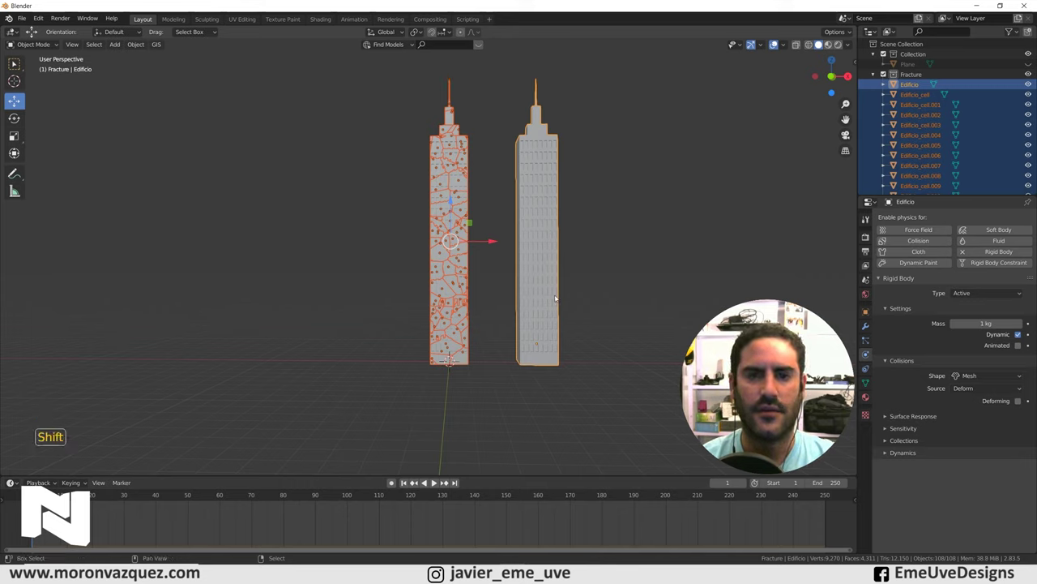
pyautogui.rightClick(546, 249)
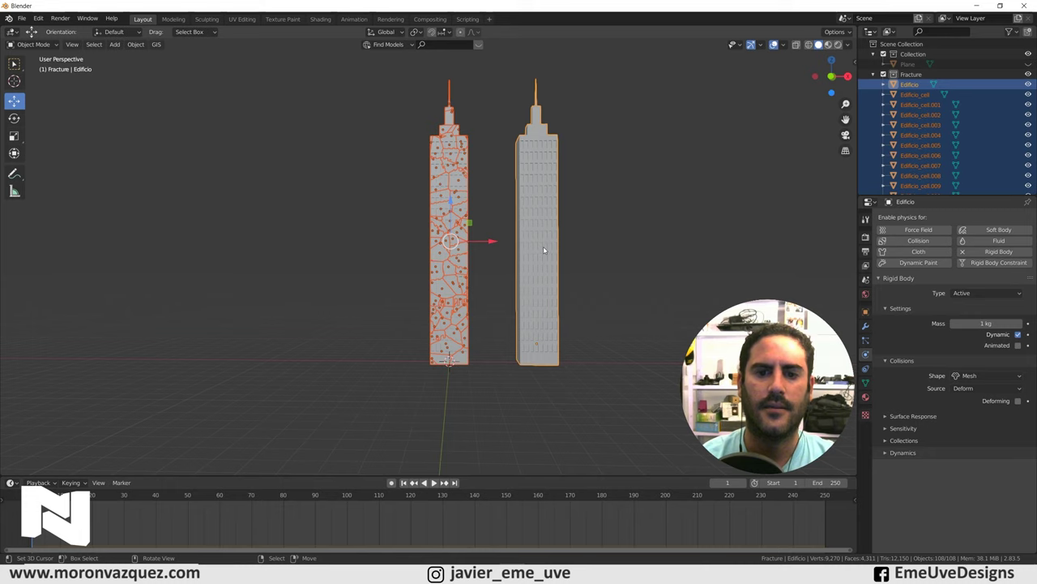
pyautogui.press('ctrl+l')
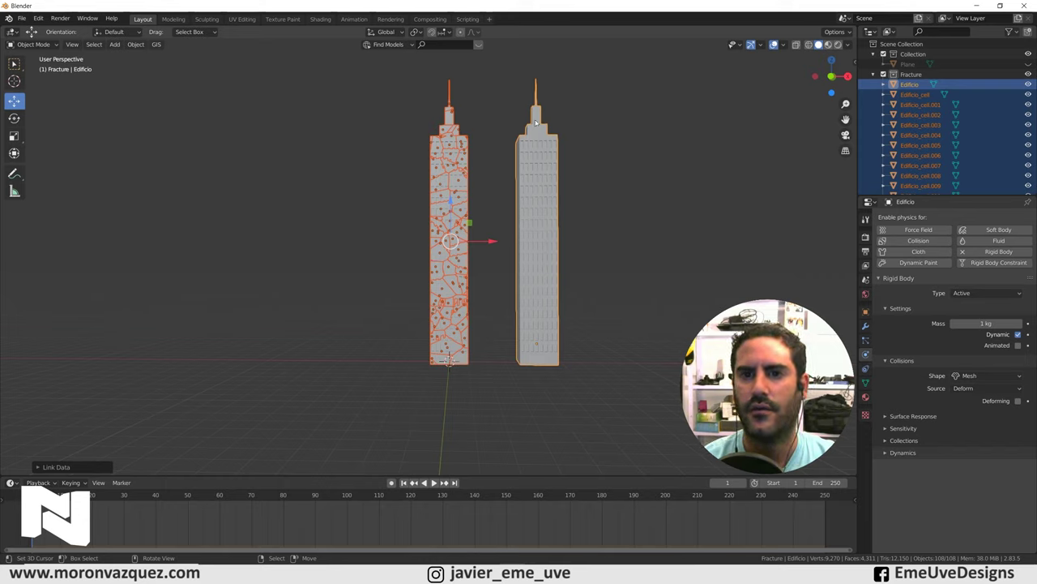
pyautogui.rightClick(547, 196)
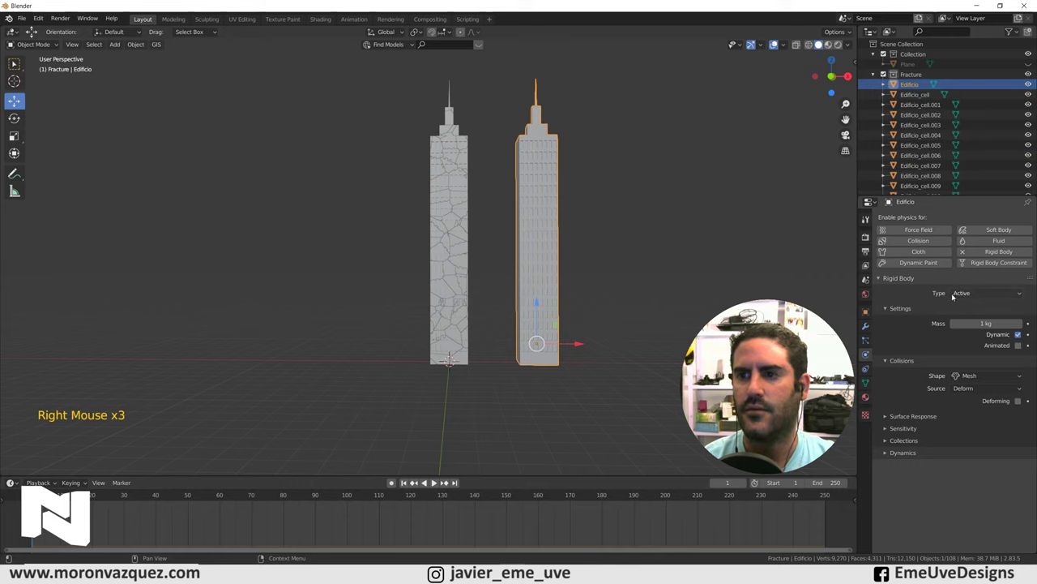
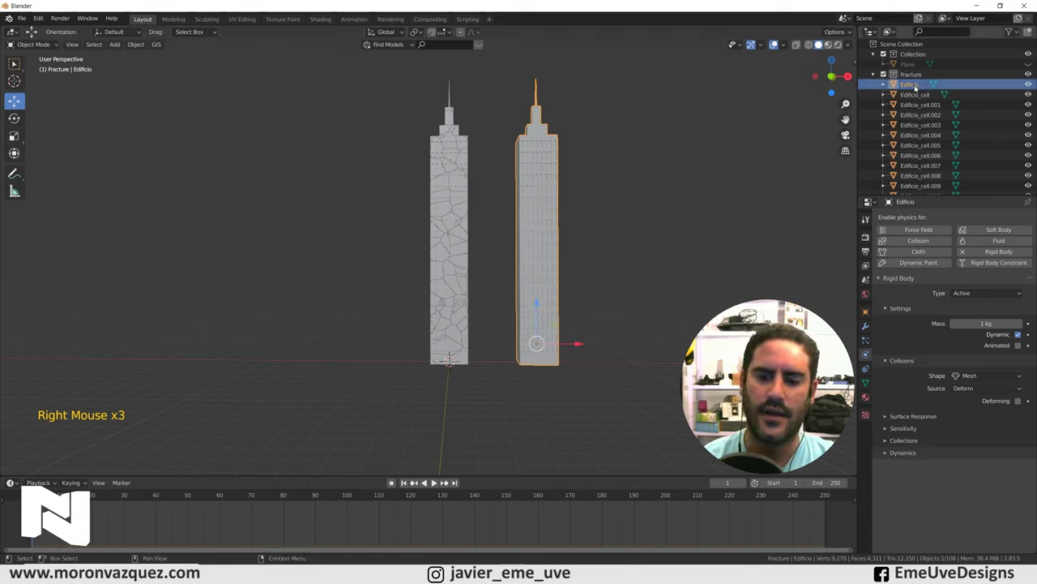
# Step: Delete the intact Edificio so only the fractured tower remains in the Fracture collection
pyautogui.press('Delete')
pyautogui.rightClick(918, 87)
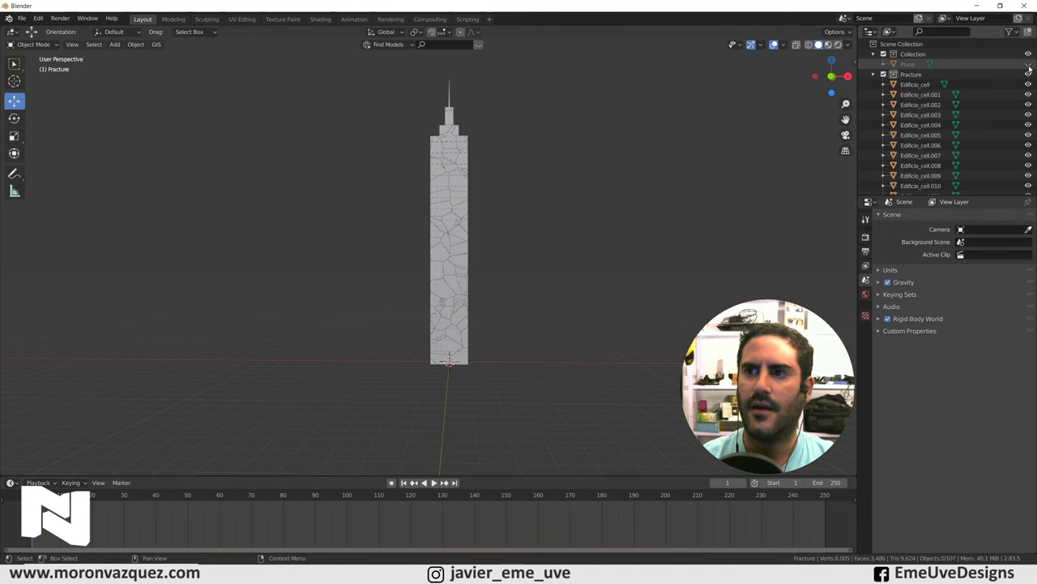
# Step: Unhide the ground plane and play the simulation so the fractured tower collapses
pyautogui.click(1031, 66)
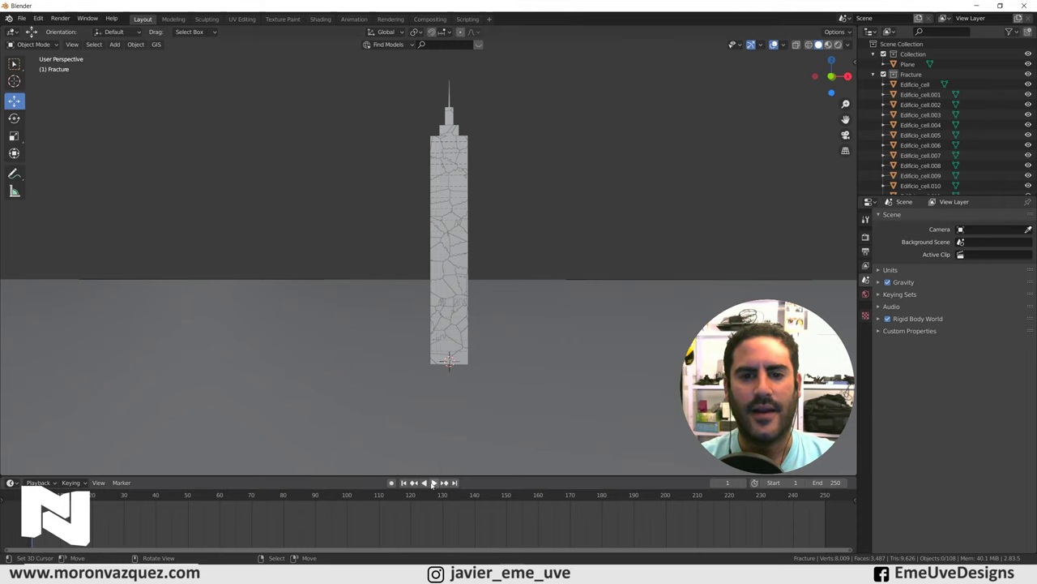
pyautogui.click(415, 480)
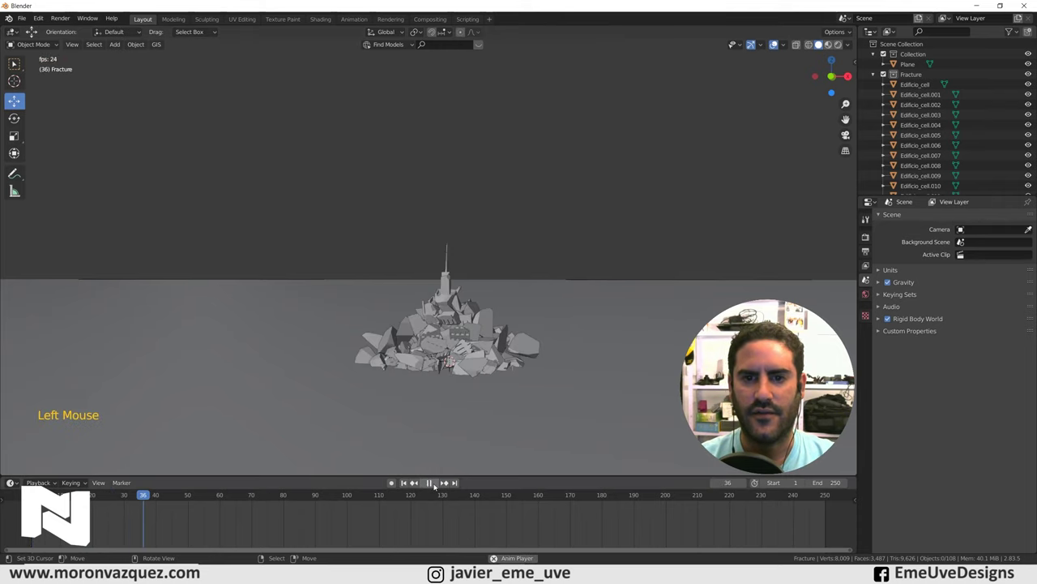
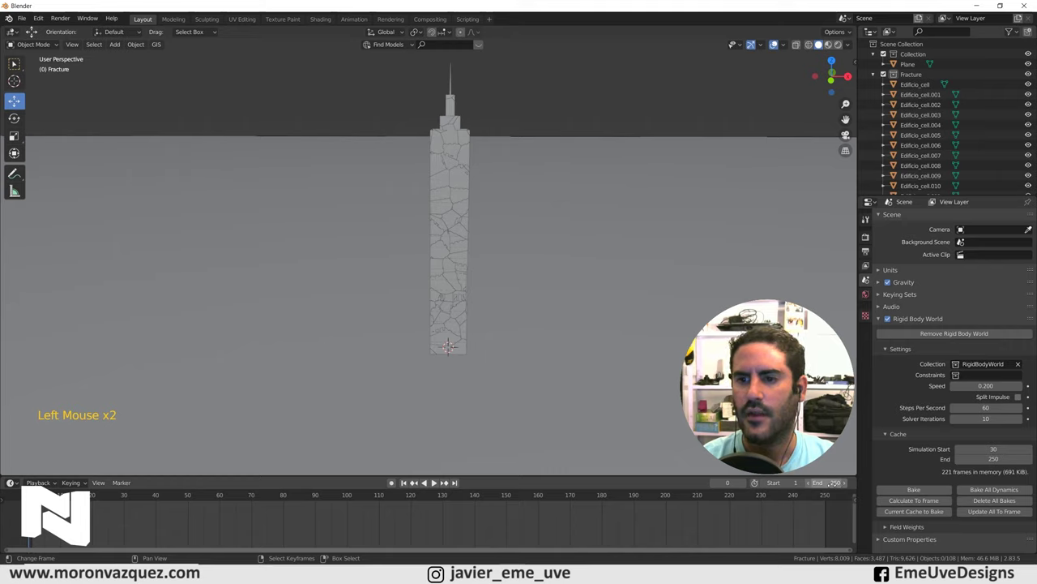
# Step: Extend the timeline and rigid body cache End to frame 350 and play the collapse
pyautogui.click(414, 480)
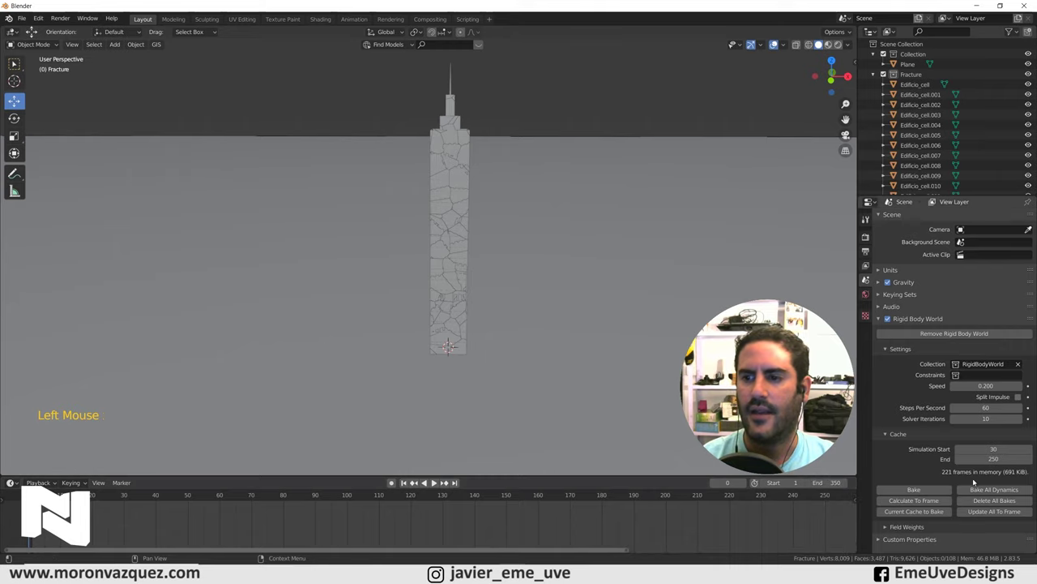
pyautogui.click(415, 481)
pyautogui.click(414, 481)
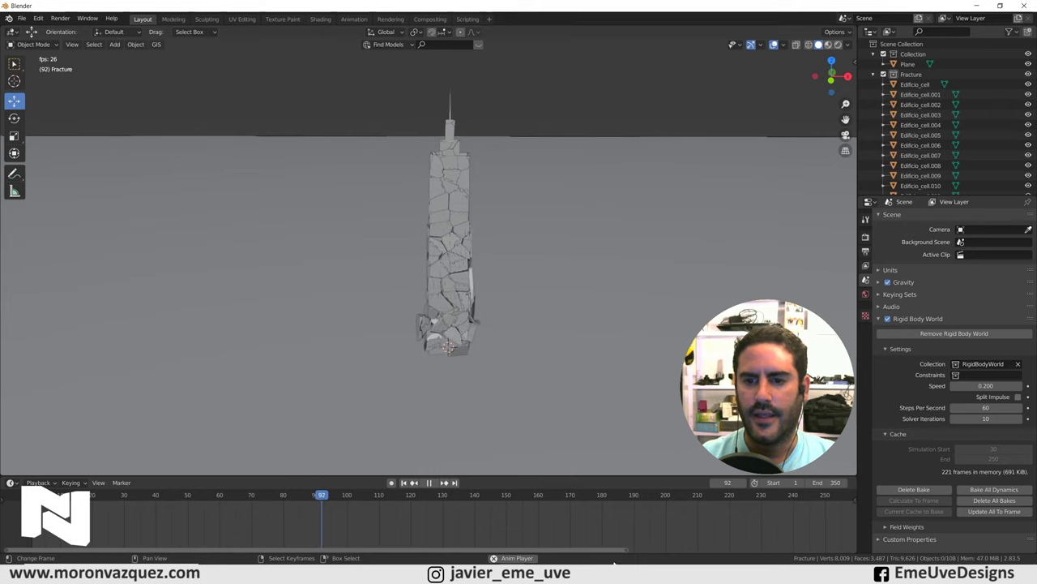
pyautogui.click(603, 551)
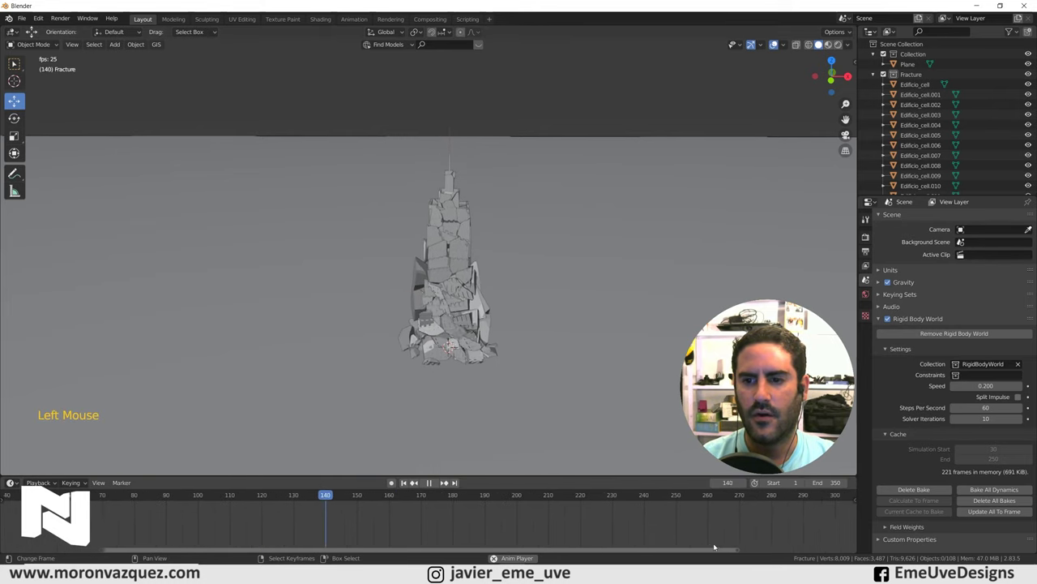
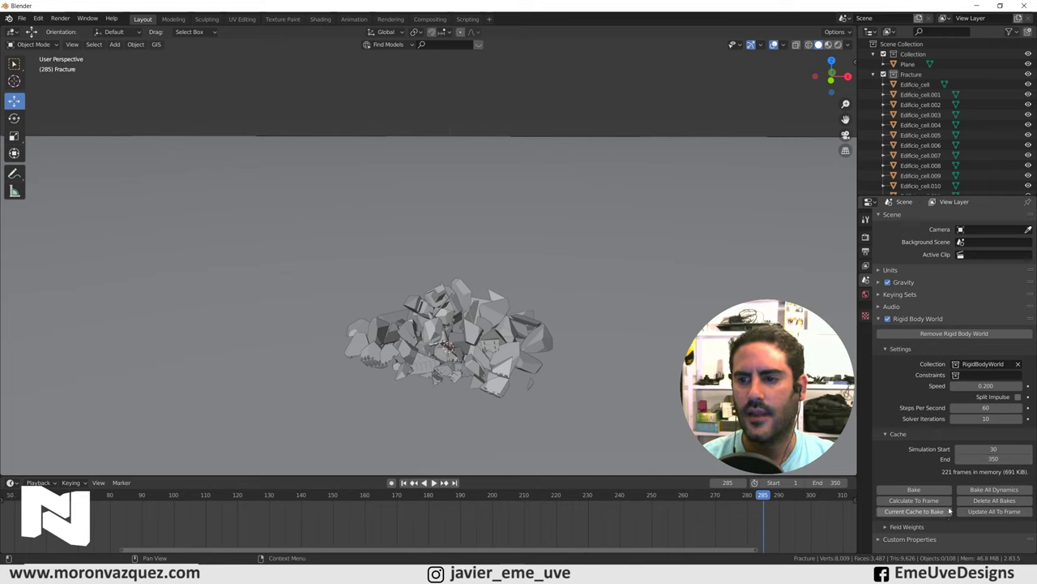
# Step: Bake the current 350-frame cache, review playback, then stop and rewind to frame 0
pyautogui.click(939, 491)
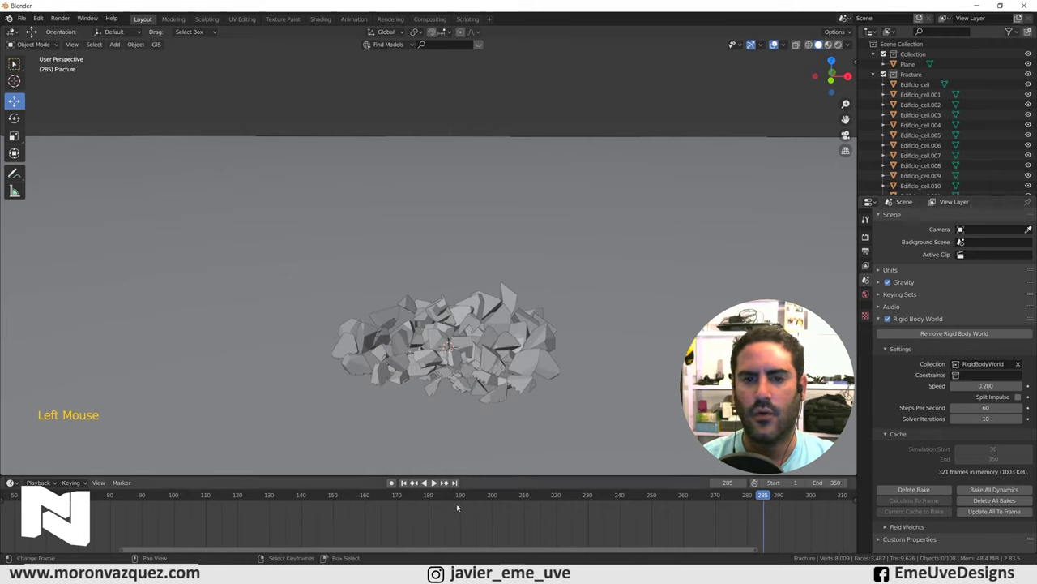
pyautogui.click(414, 481)
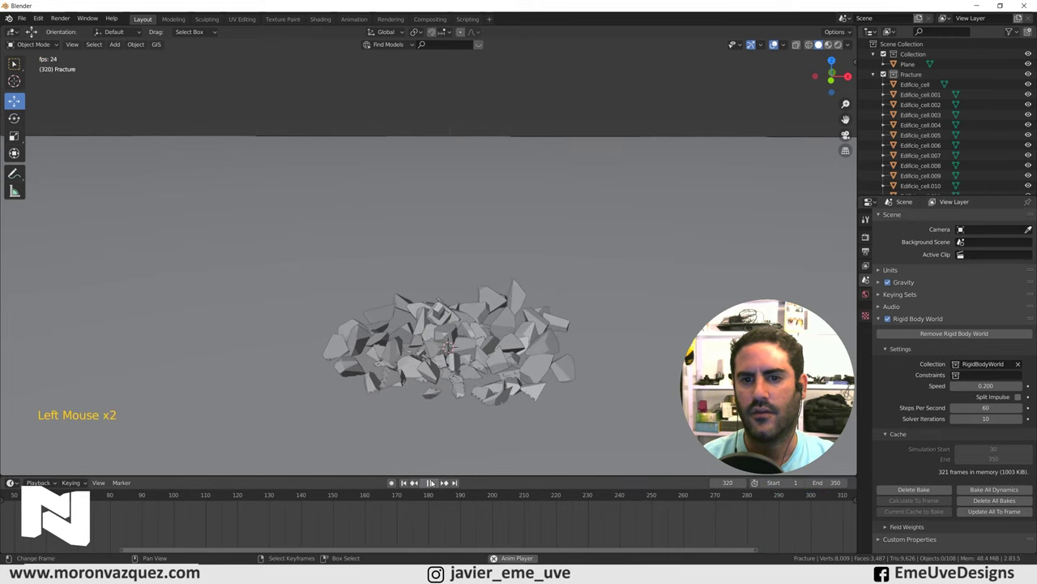
pyautogui.scroll(-3)
pyautogui.click(174, 525)
pyautogui.scroll(-3)
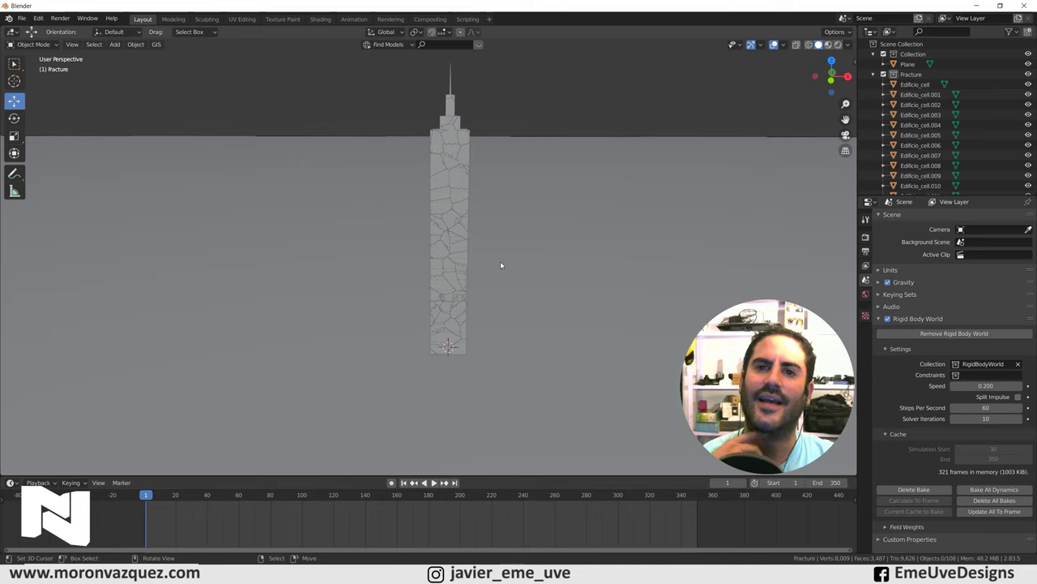
pyautogui.click(181, 512)
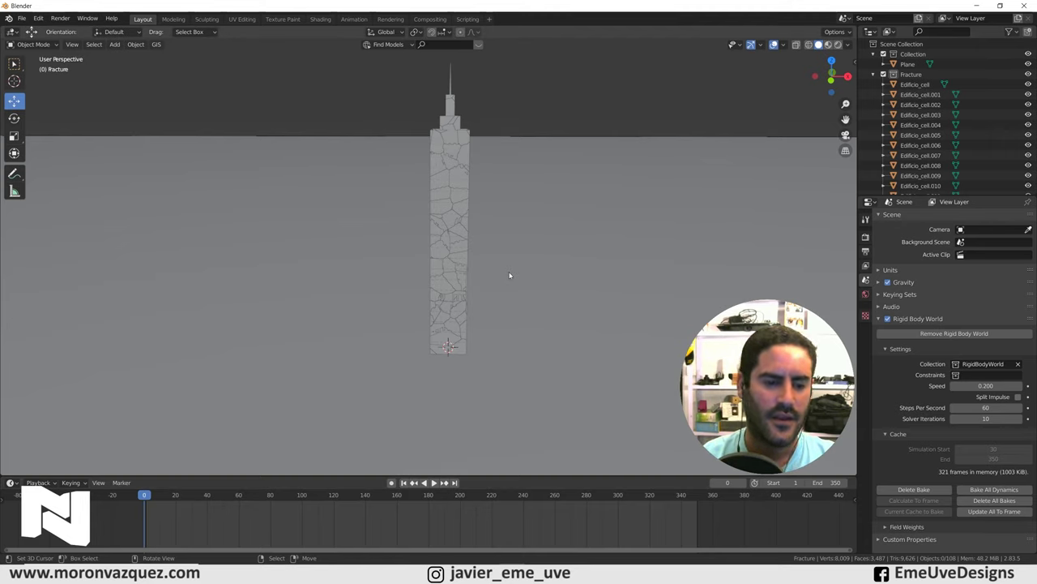
# Step: Add an Ico Sphere, scale it down and move it inside the fractured tower in front view
pyautogui.press('shift+a')
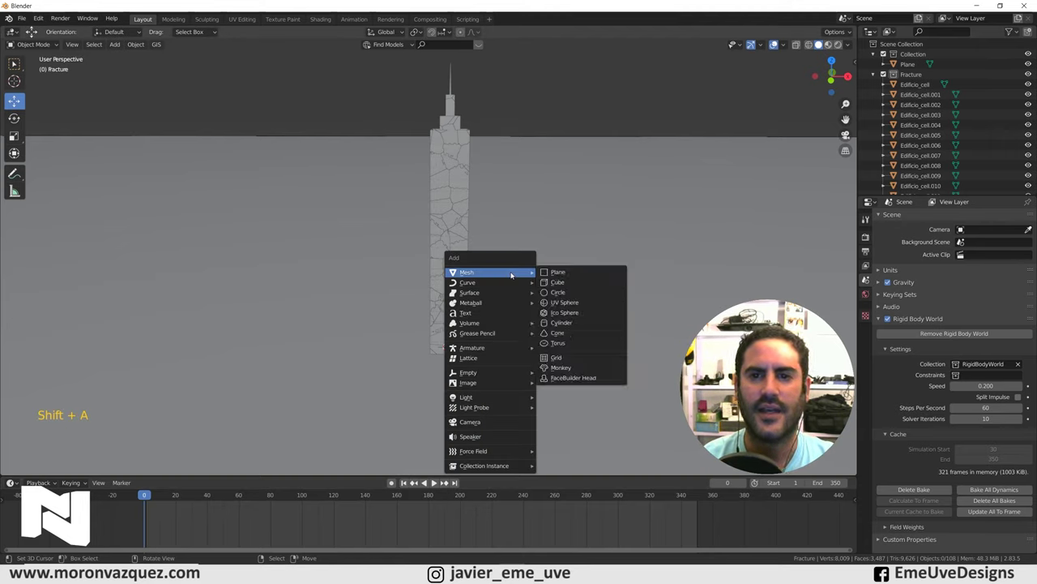
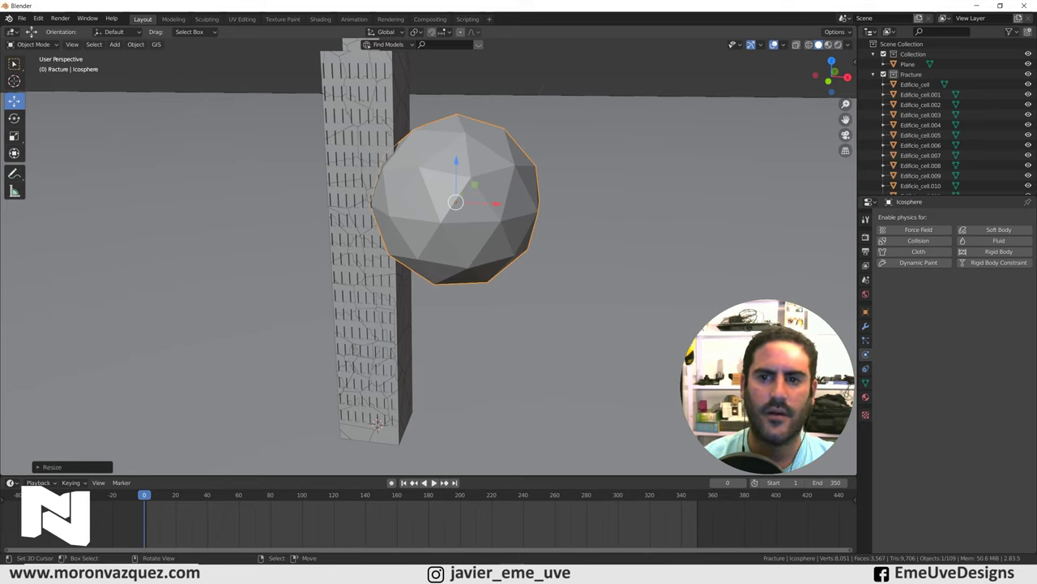
pyautogui.press('s')
pyautogui.press('s')
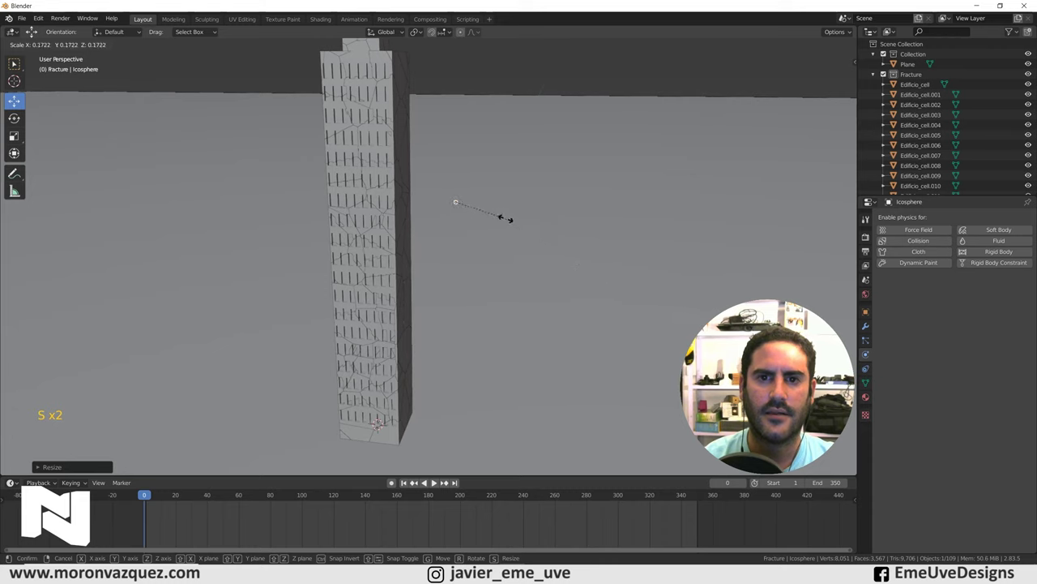
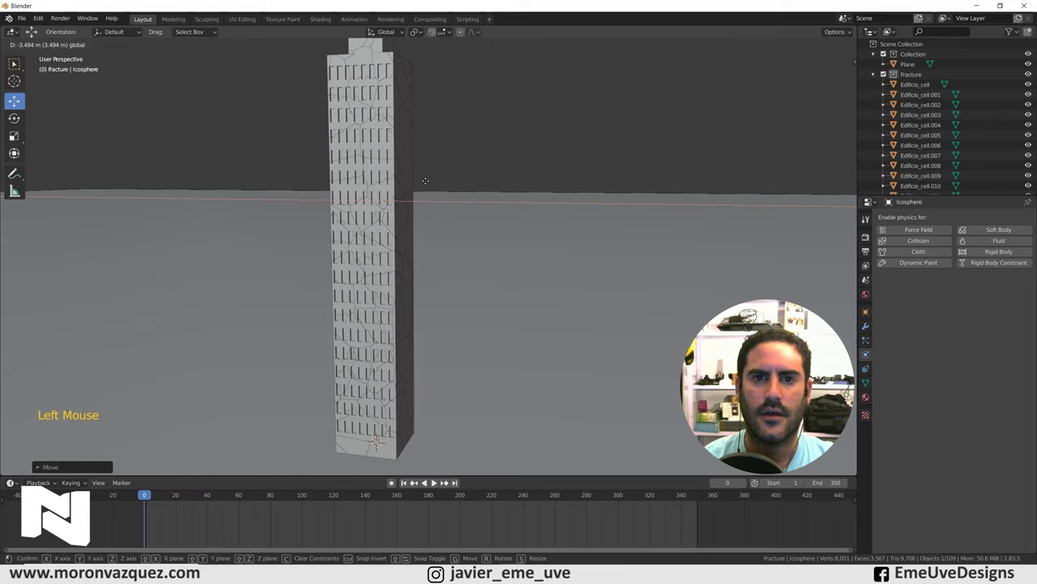
pyautogui.middleClick(448, 201)
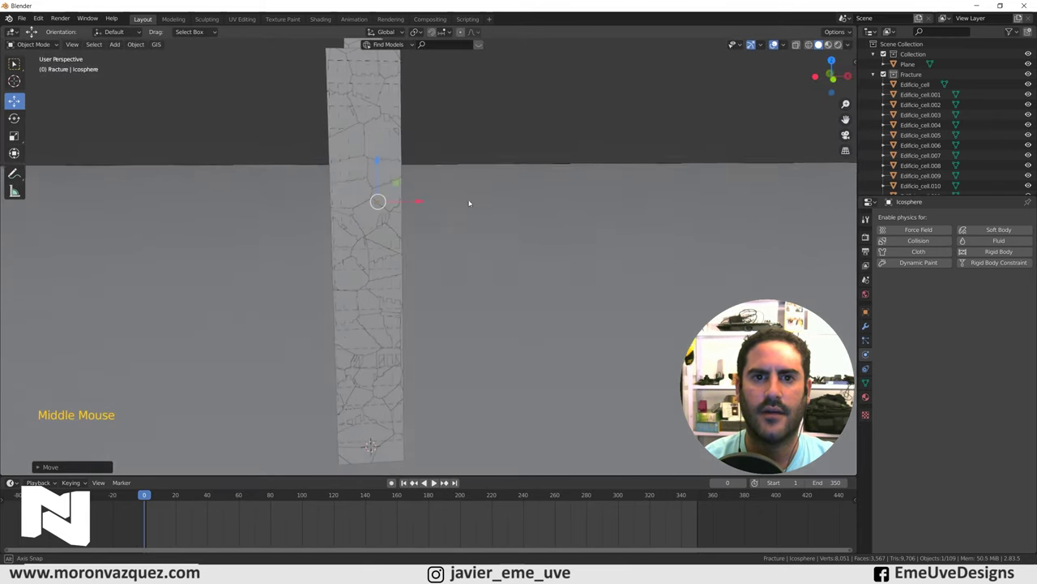
pyautogui.press('KP_1')
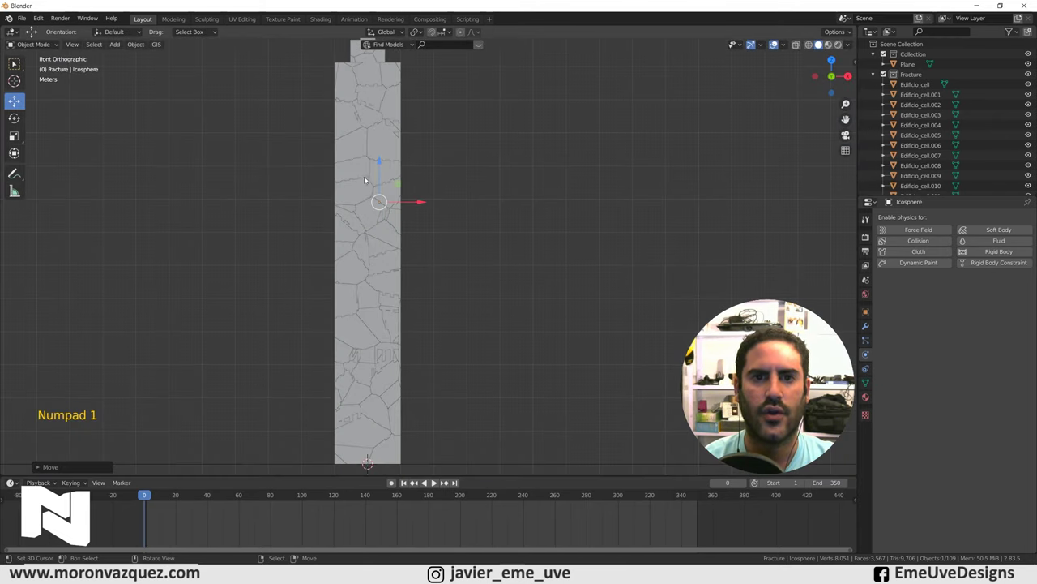
pyautogui.click(422, 204)
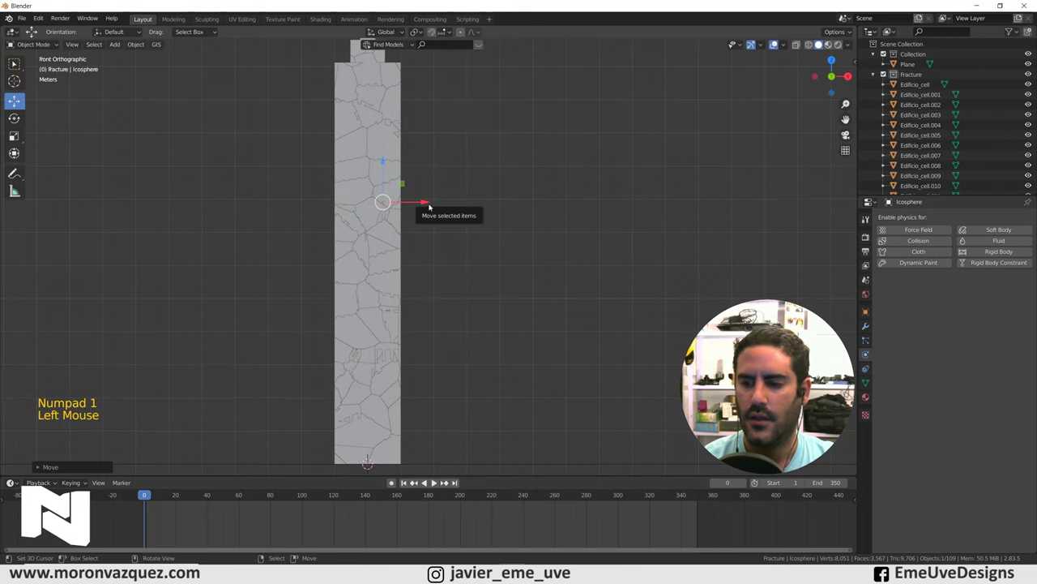
# Step: Check the icosphere's placement in perspective view and jump to frame 30
pyautogui.press('KP_3')
pyautogui.scroll(-3)
pyautogui.middleClick(462, 247)
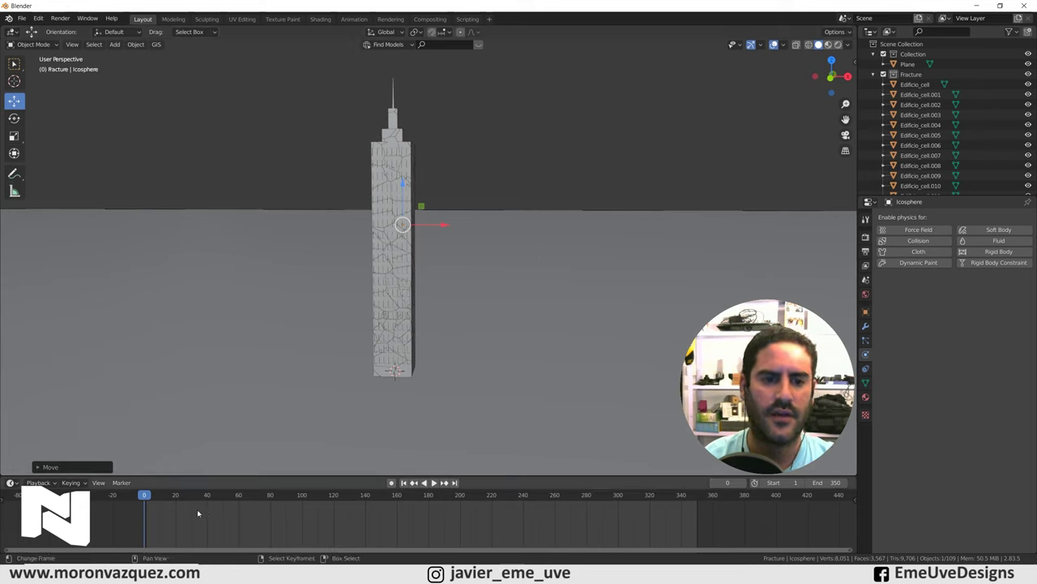
pyautogui.click(194, 512)
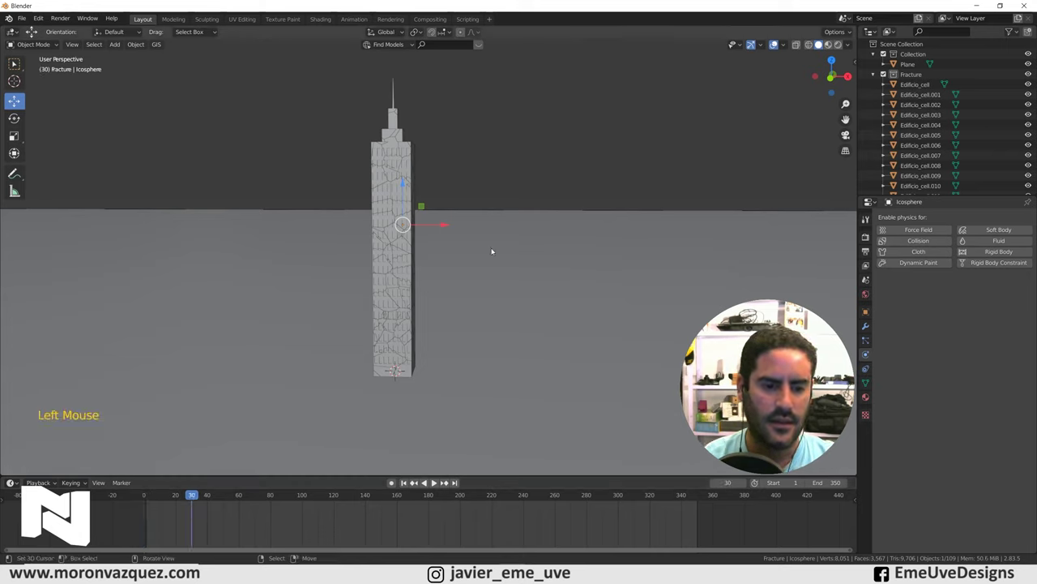
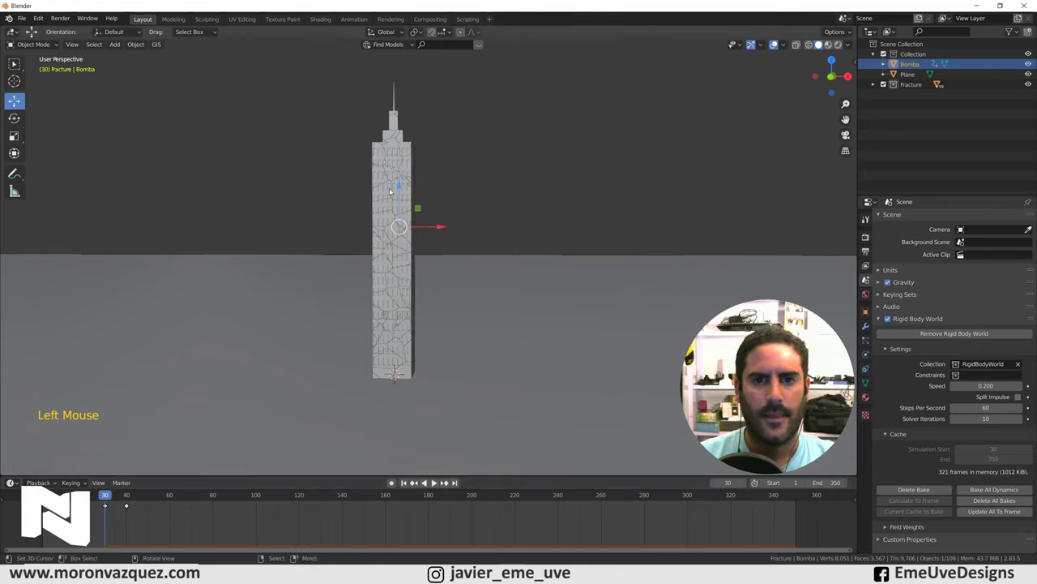
# Step: Delete the old rigid body bake and bake the simulation again with the Bomba icosphere
pyautogui.click(402, 186)
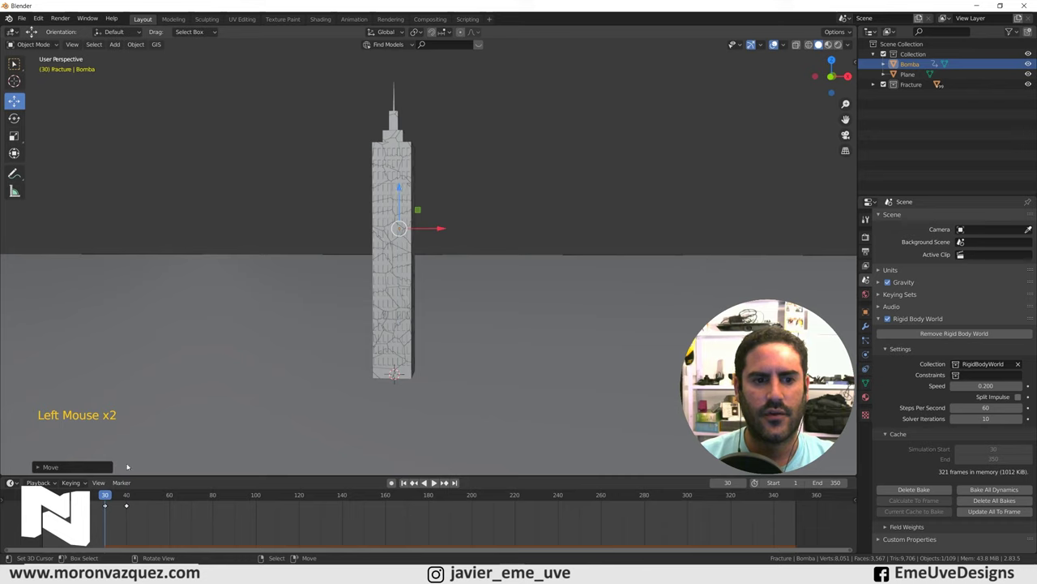
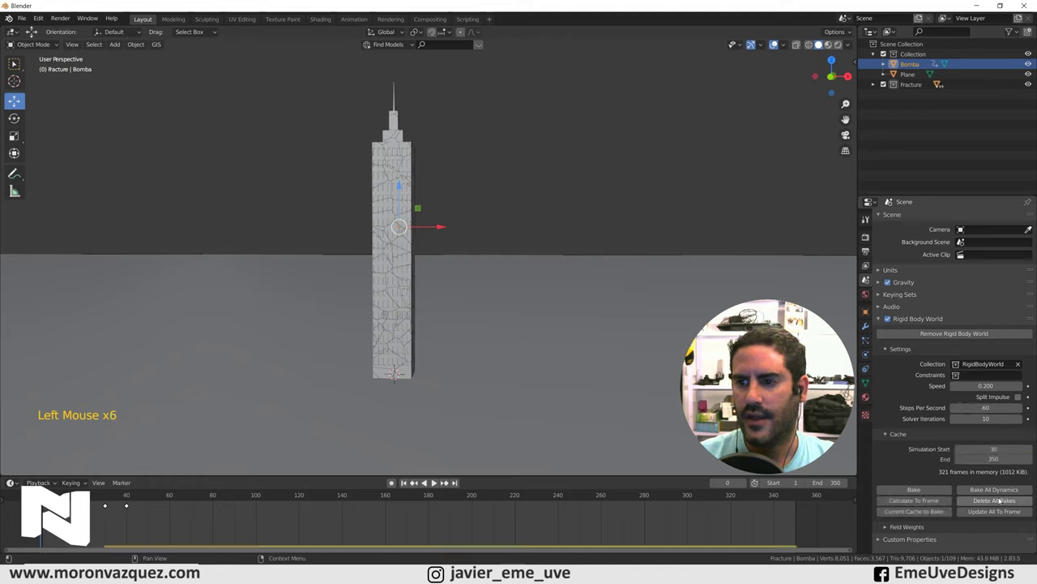
pyautogui.click(914, 491)
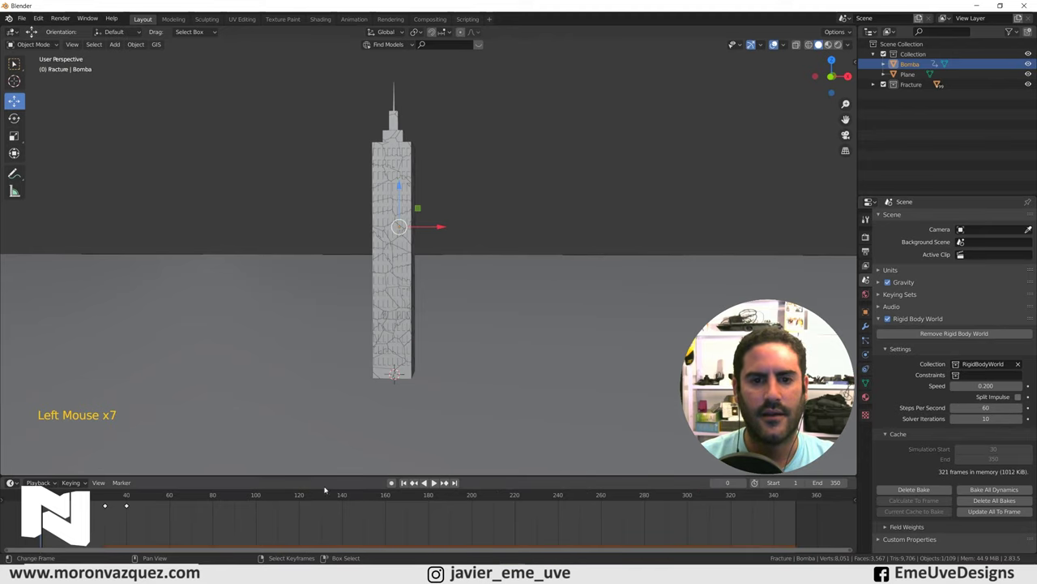
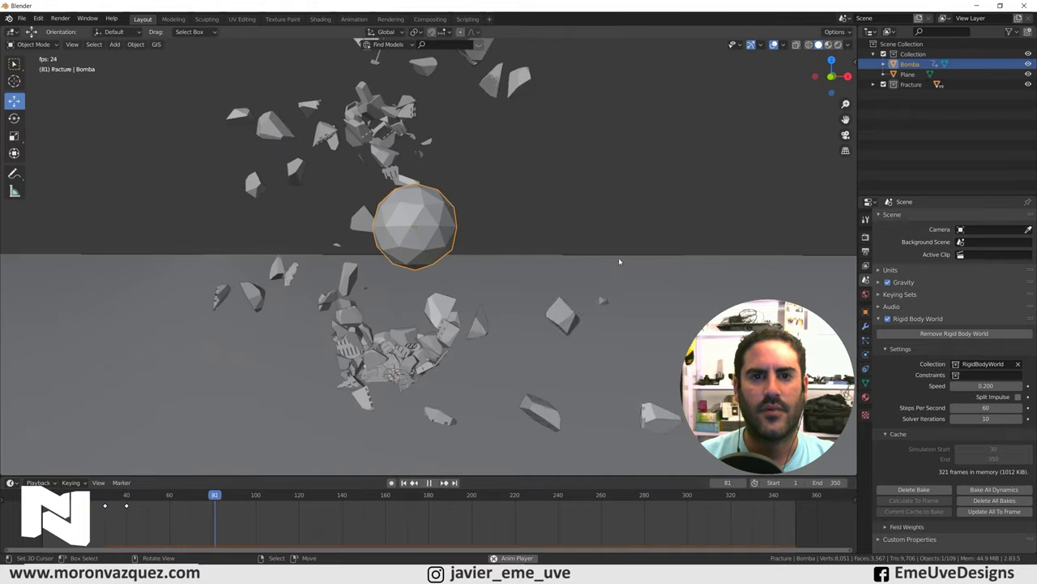
# Step: Stop the debris playback, return to the start and park the timeline on frame 40
pyautogui.middleClick(627, 258)
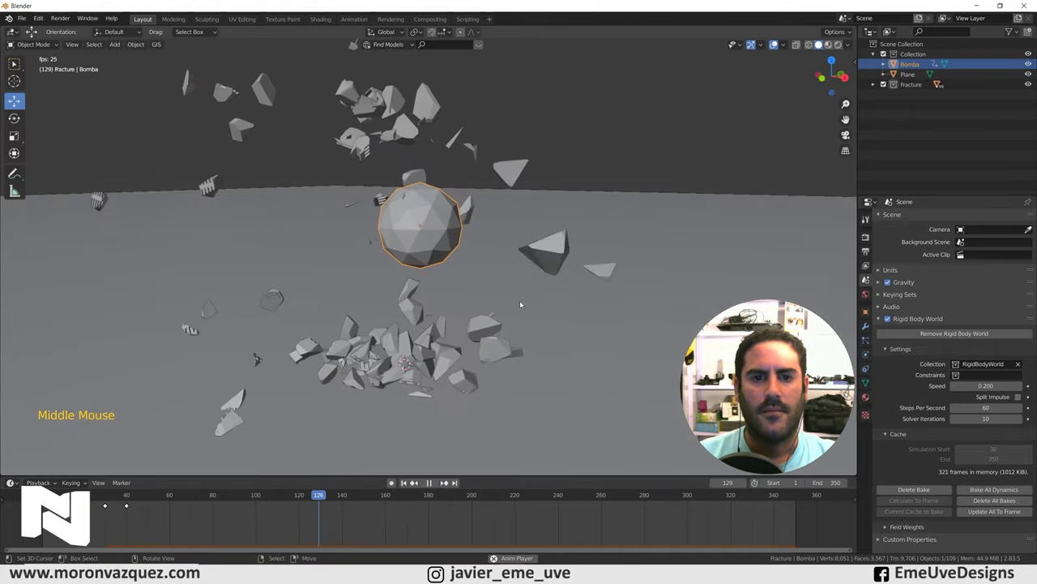
pyautogui.click(433, 486)
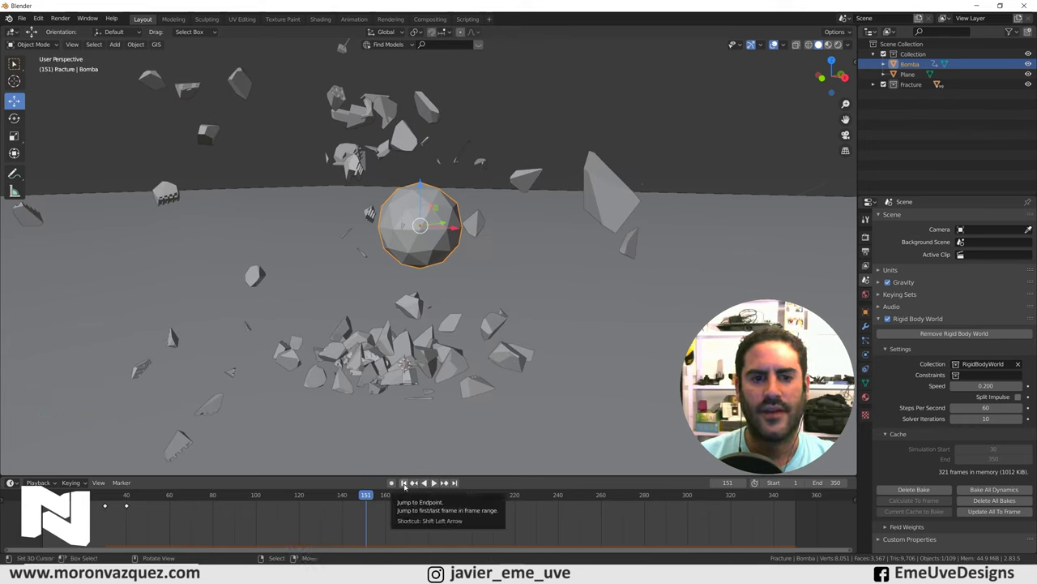
pyautogui.click(407, 486)
pyautogui.click(414, 481)
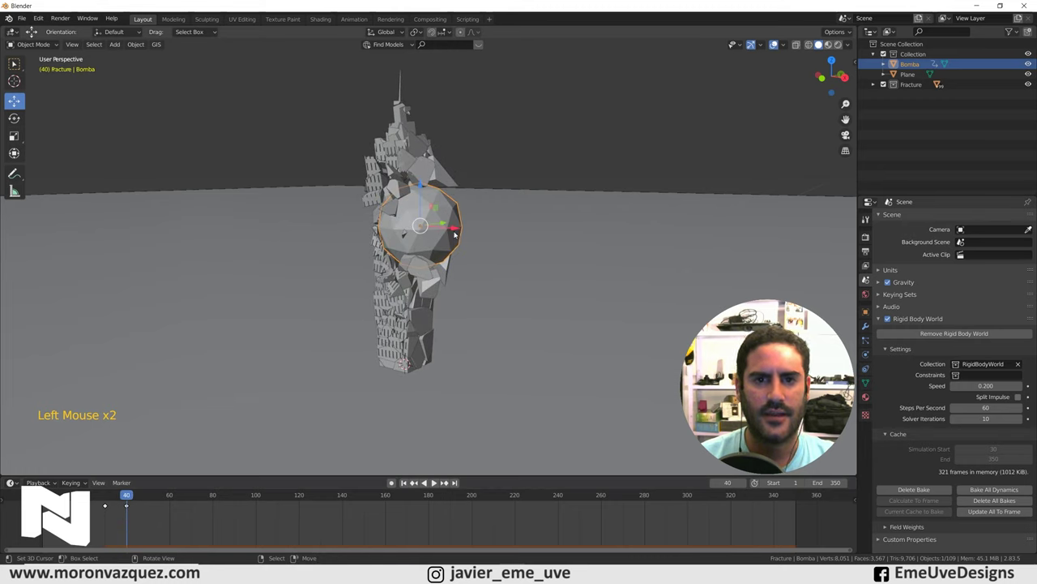
pyautogui.rightClick(414, 480)
pyautogui.rightClick(414, 481)
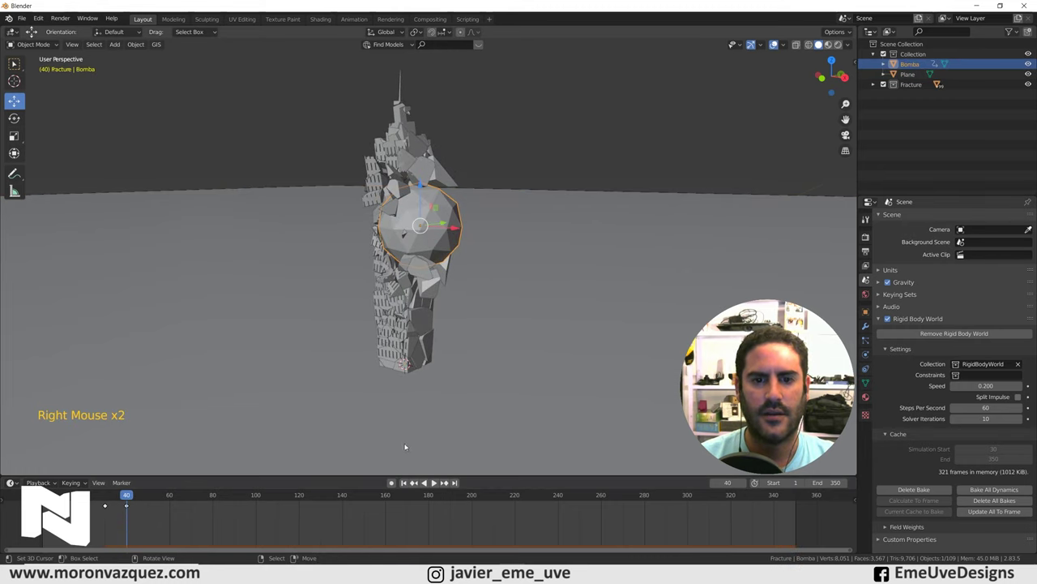
# Step: Scale the Bomba sphere larger, delete the old rigid body bake and bake the simulation again
pyautogui.click(415, 480)
pyautogui.press('s')
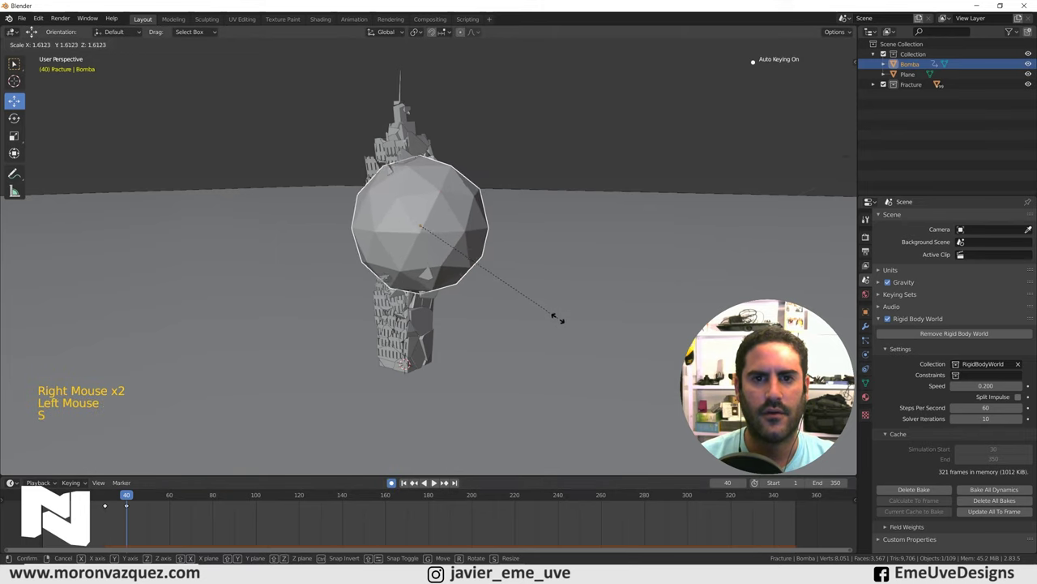
pyautogui.click(126, 529)
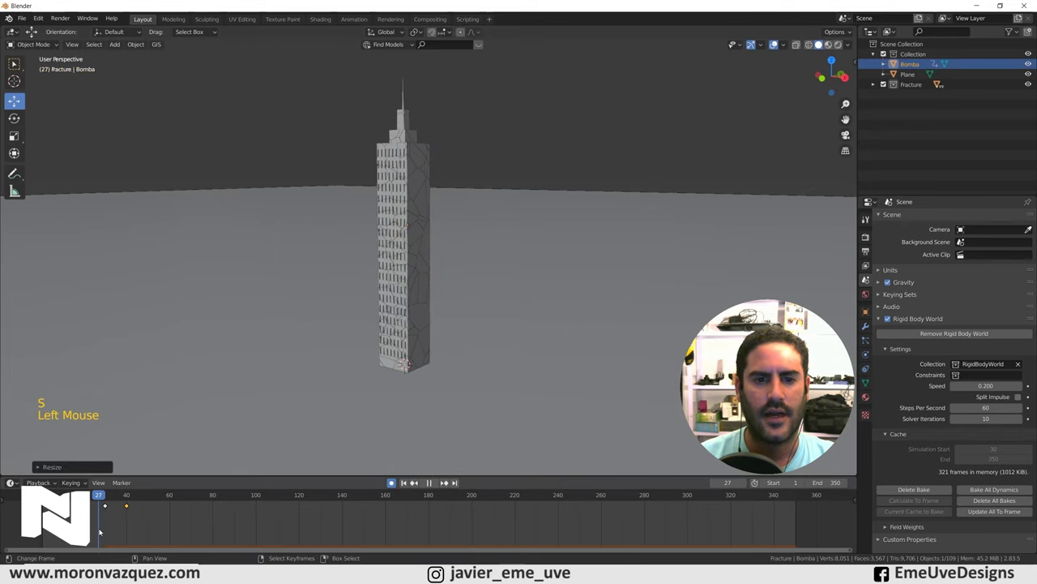
pyautogui.click(407, 484)
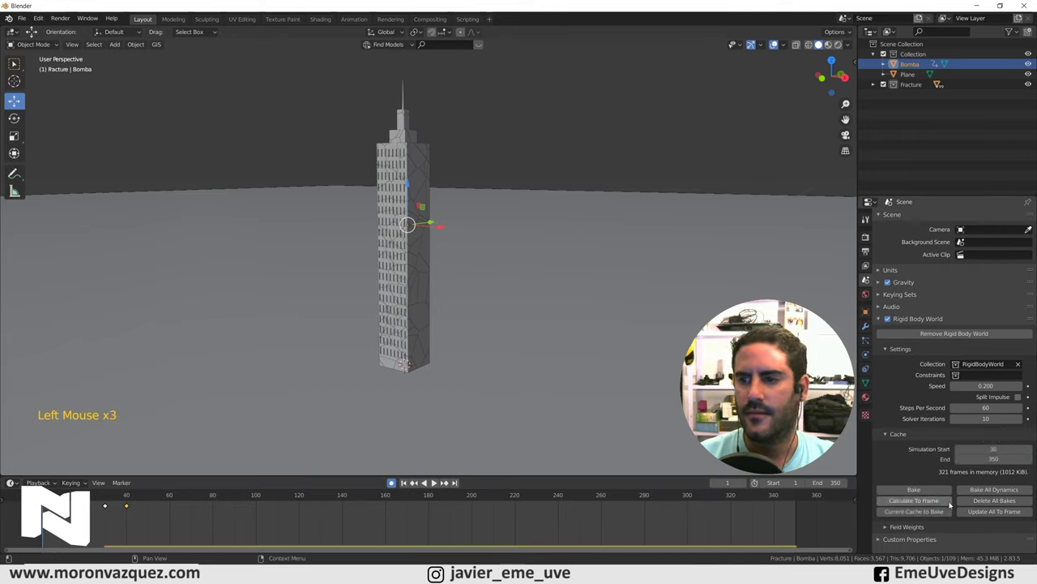
pyautogui.click(927, 493)
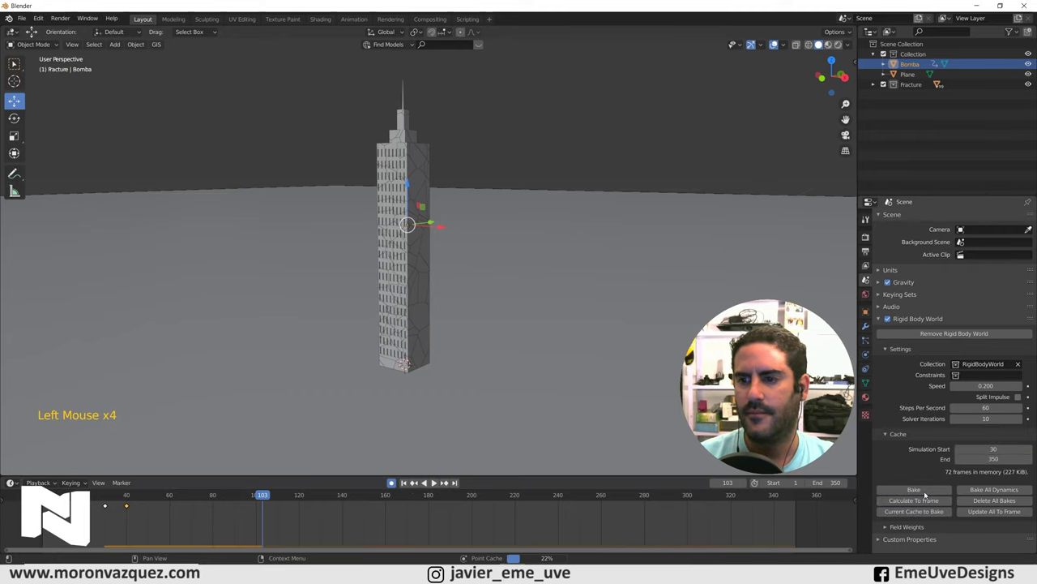
# Step: Replay the re-baked impact, inspecting the shattering tower from lower angles, and stop amid the debris
pyautogui.click(414, 481)
pyautogui.middleClick(473, 389)
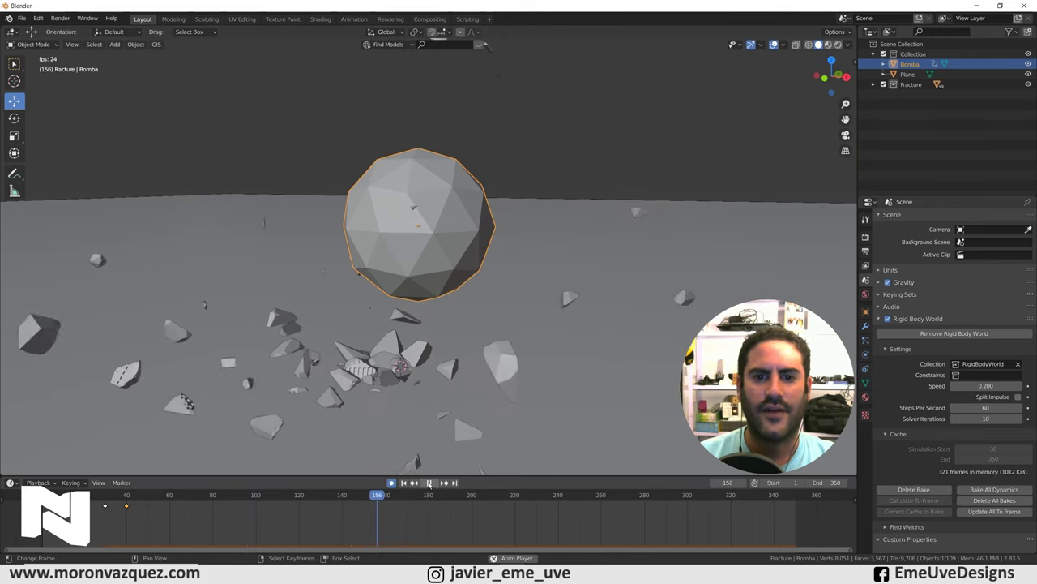
pyautogui.click(432, 485)
pyautogui.click(358, 513)
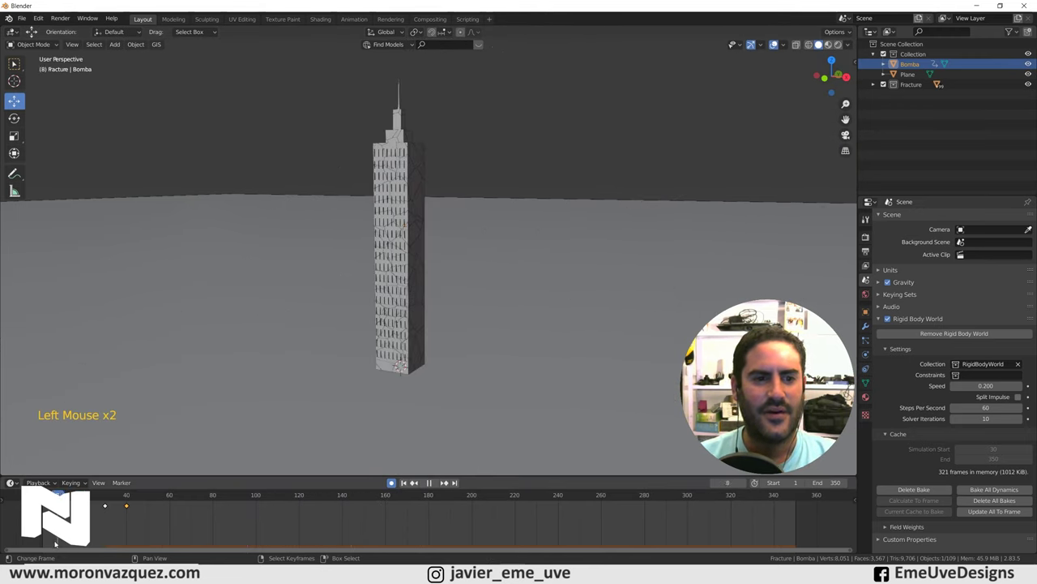
pyautogui.middleClick(419, 389)
pyautogui.press('space')
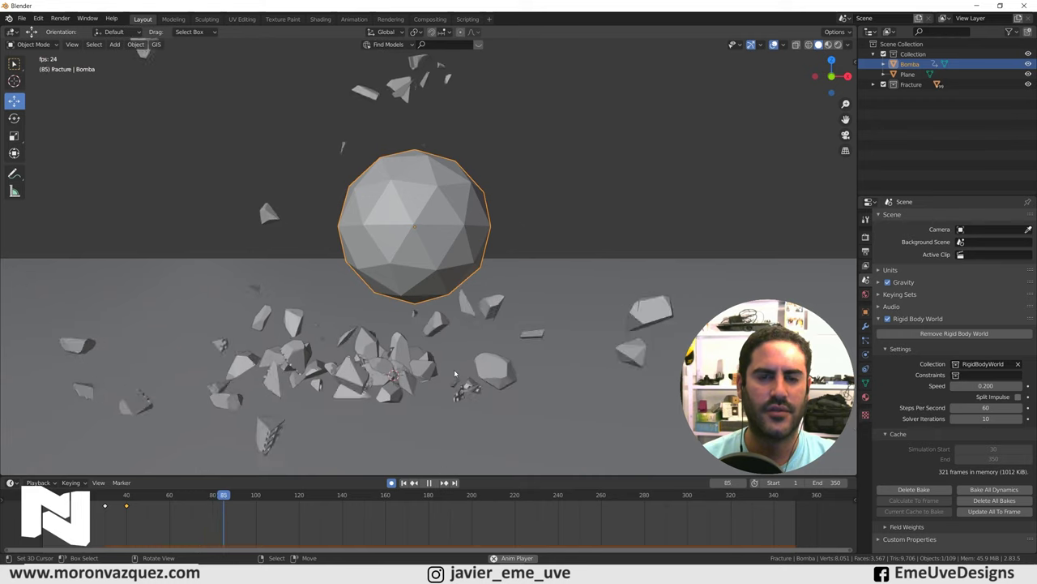
pyautogui.press('space')
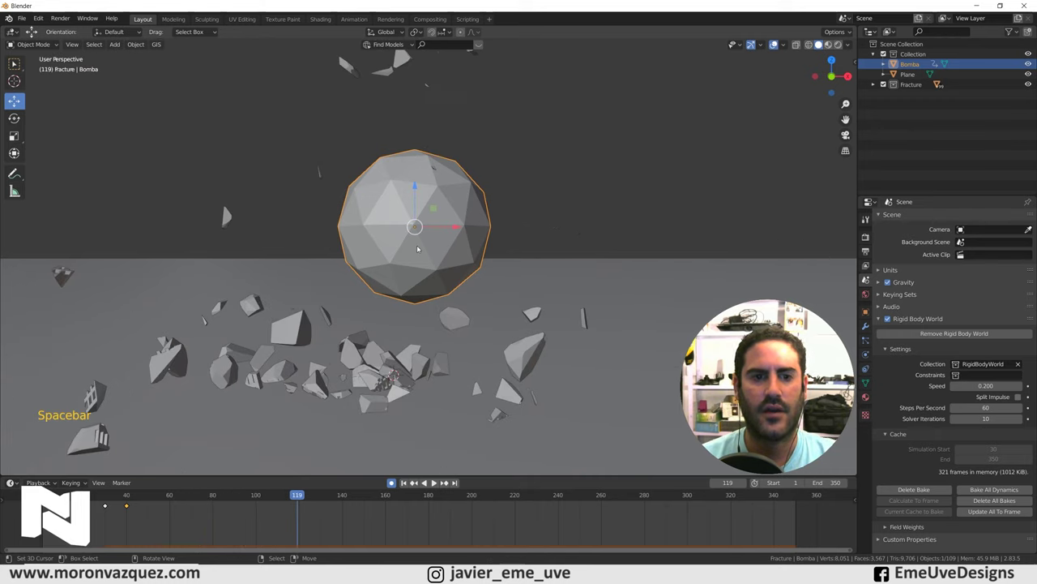
# Step: Show Bomba's Object Properties with the Visibility panel expanded and Show in Renders still enabled
pyautogui.click(141, 528)
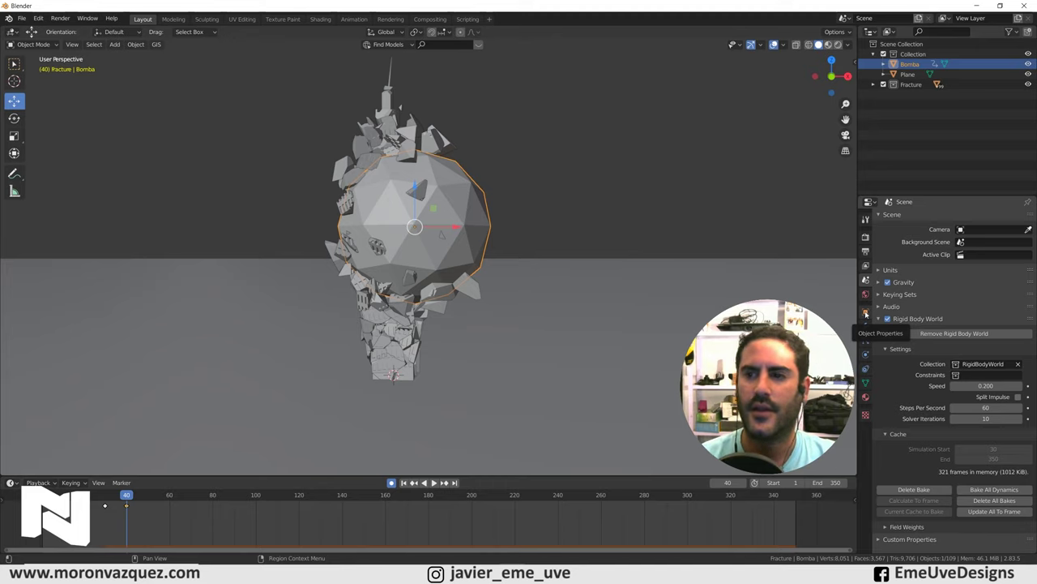
pyautogui.click(868, 312)
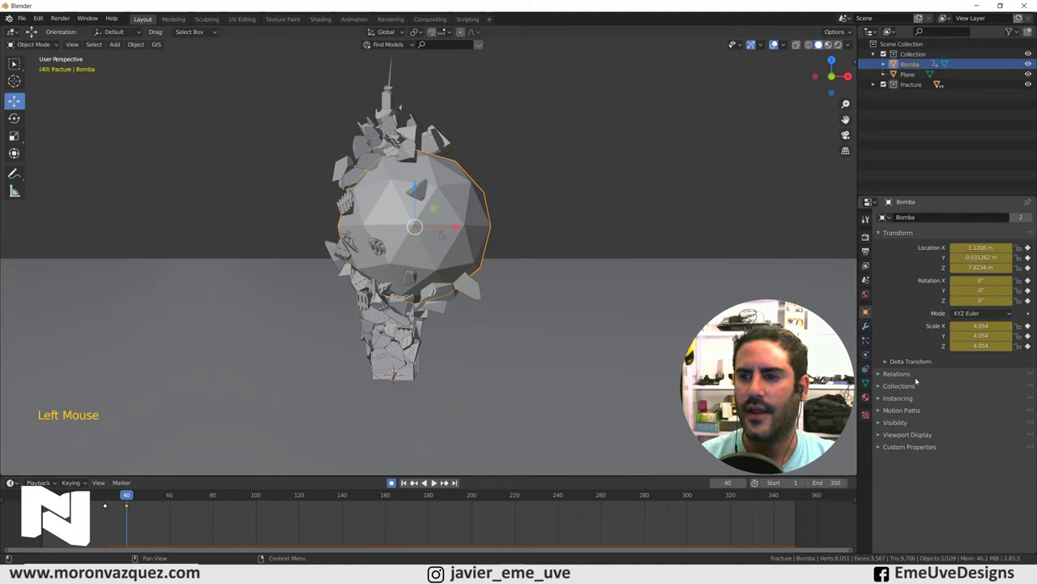
pyautogui.click(881, 425)
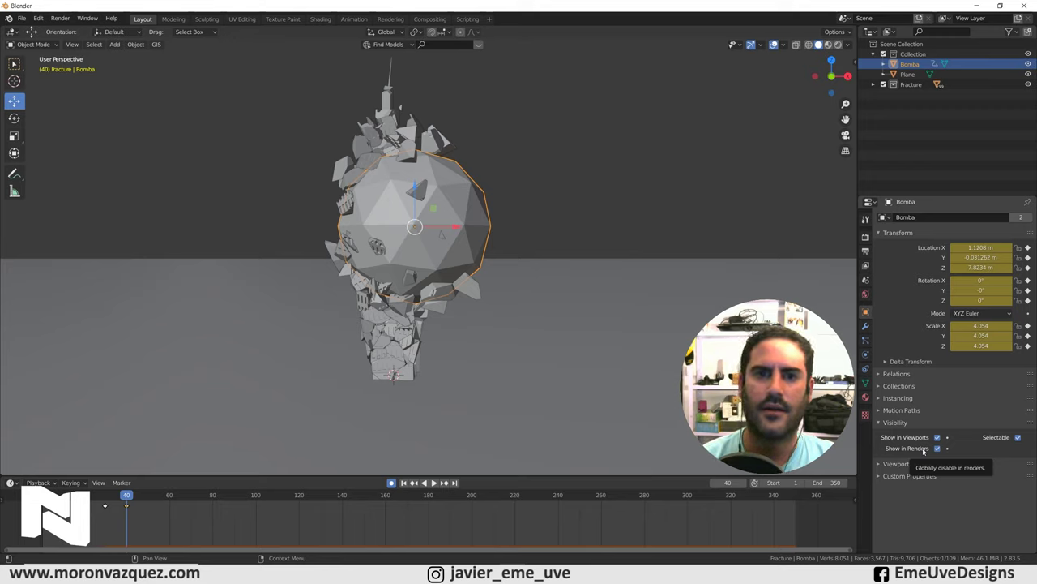
# Step: Add a camera and align it to a view framing the fractured tower and Bomba
pyautogui.press('shift+a')
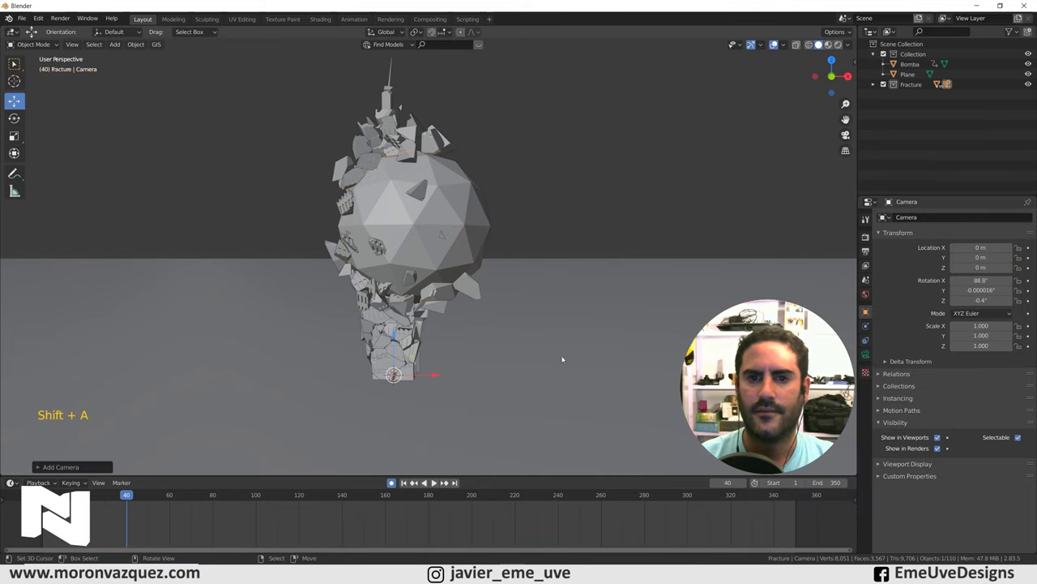
pyautogui.middleClick(515, 307)
pyautogui.middleClick(522, 301)
pyautogui.press('ctrl+alt+KP_0')
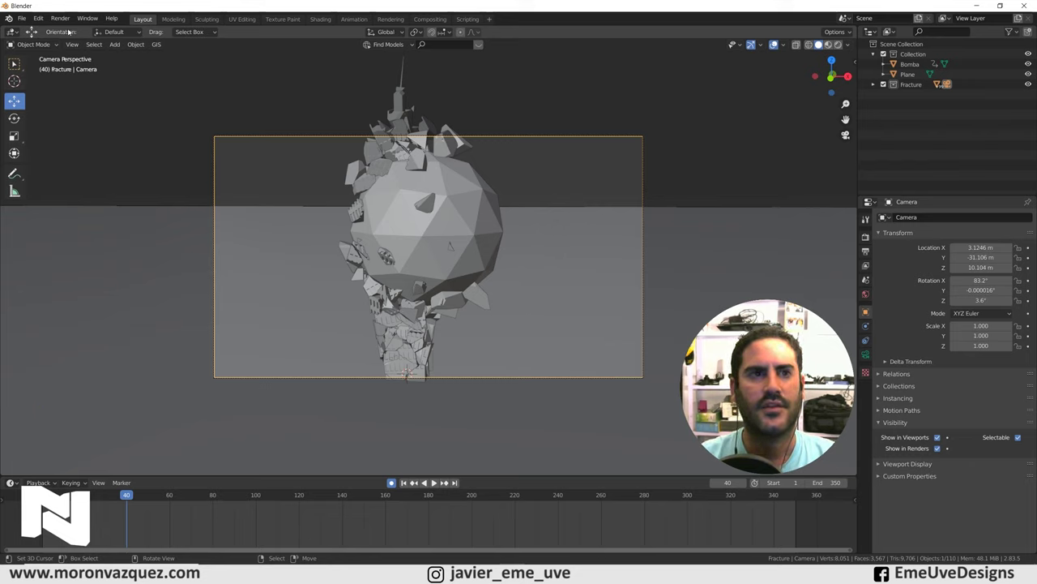
# Step: Render a test of frame 40 with Eevee from Render Properties, then leave the camera framing
pyautogui.click(62, 20)
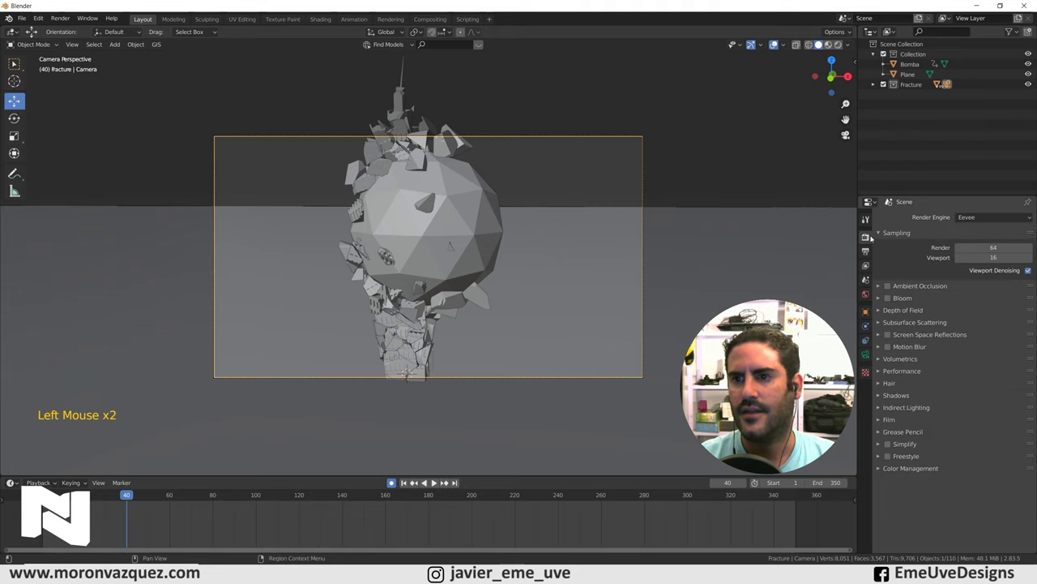
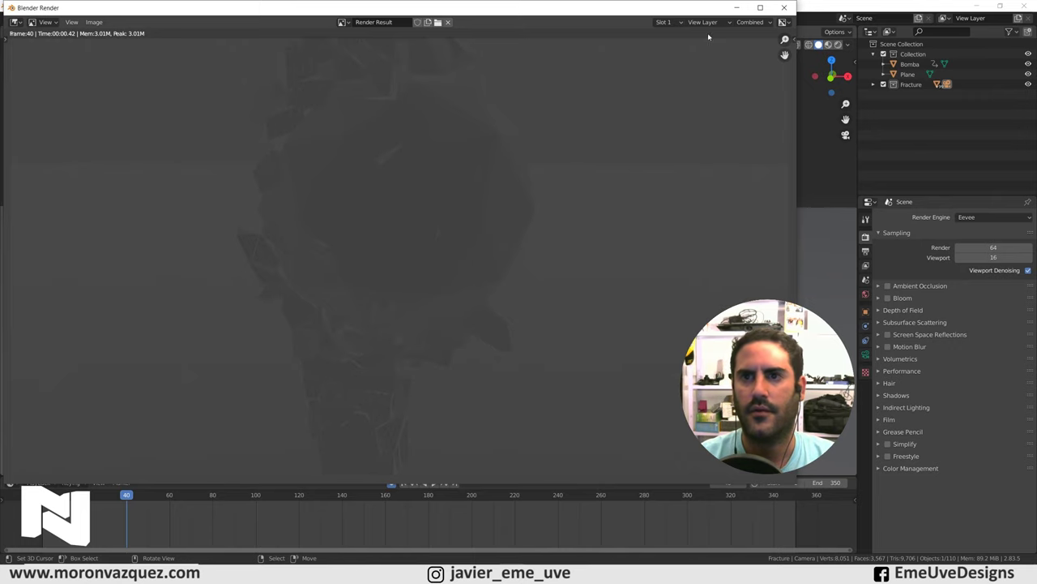
pyautogui.press('KP_0')
pyautogui.middleClick(613, 231)
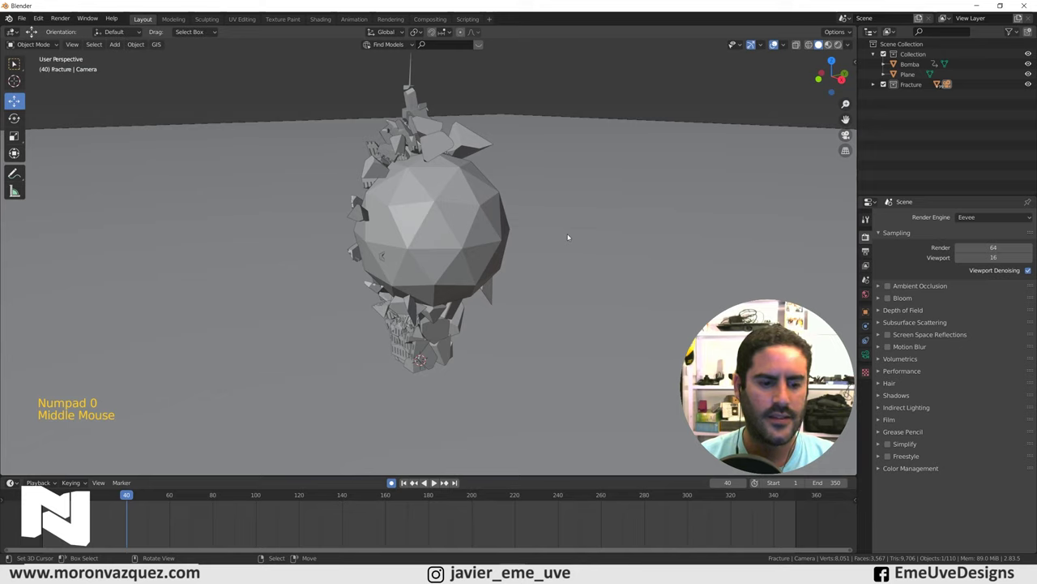
# Step: Add an enlarged area light above the tower covering Bomba and the debris
pyautogui.press('shift+a')
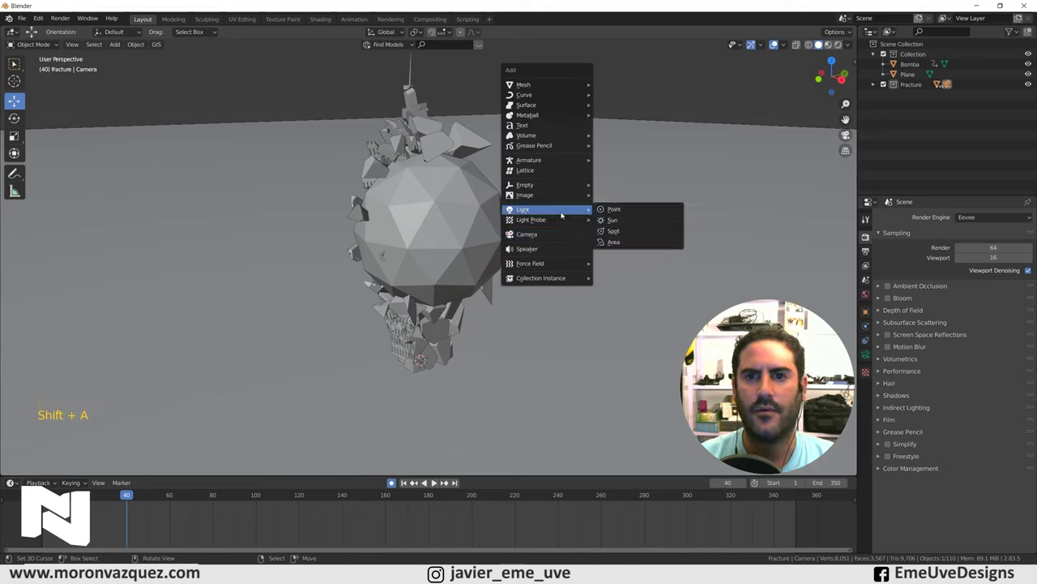
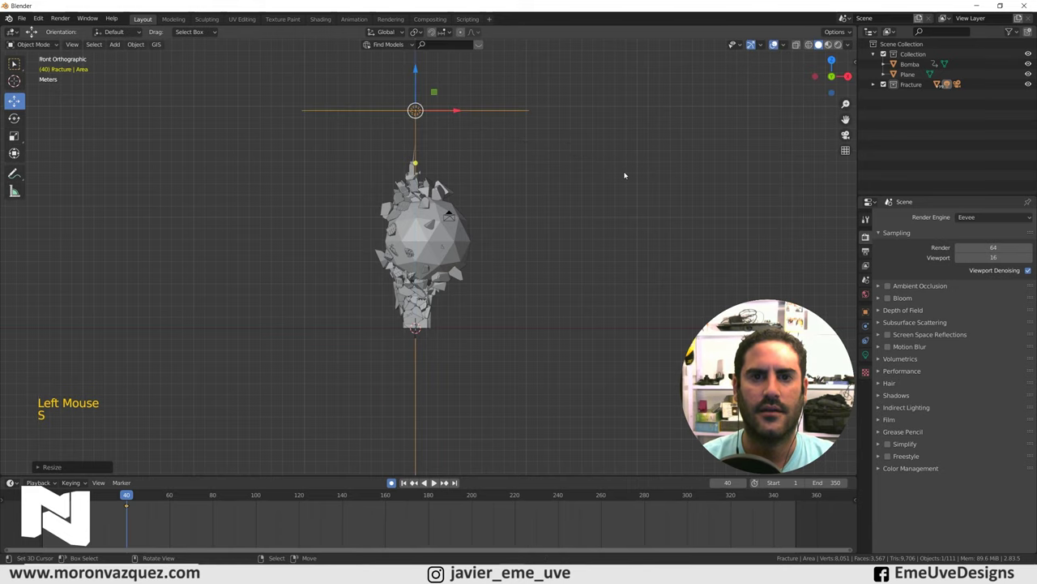
pyautogui.middleClick(647, 187)
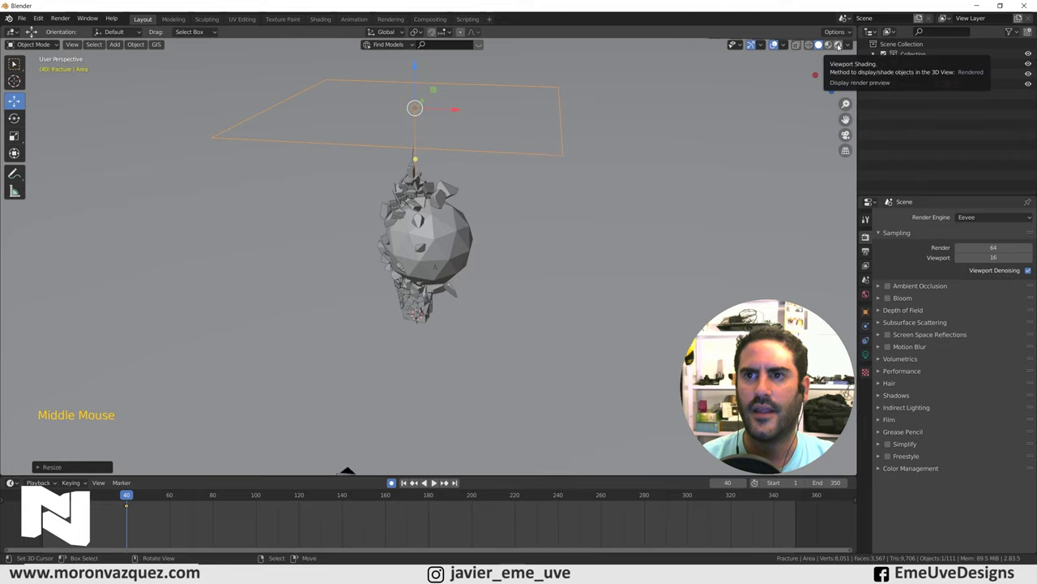
# Step: Switch the viewport to rendered preview and inspect the still-dark scene
pyautogui.click(841, 46)
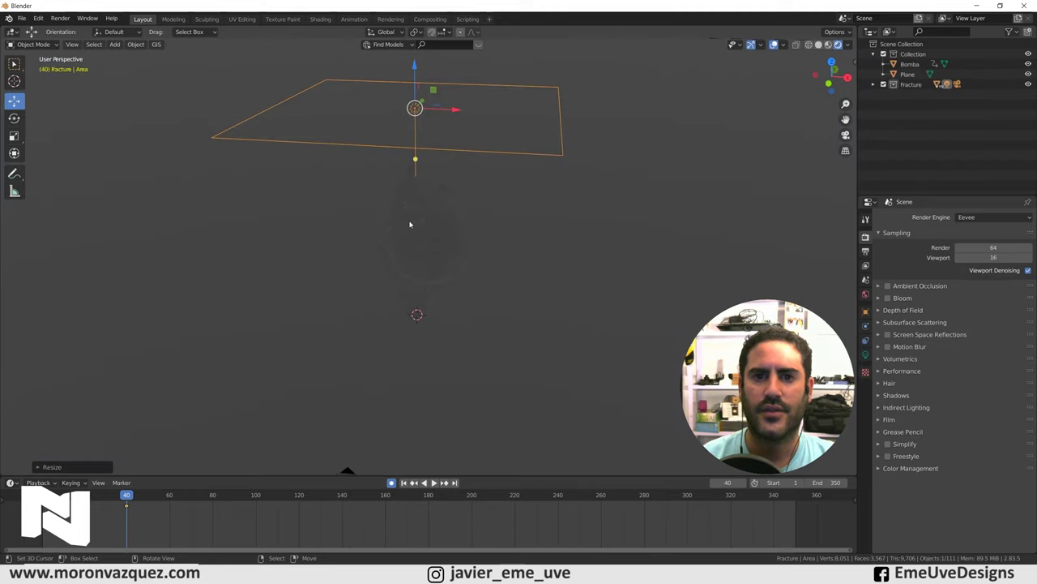
pyautogui.middleClick(450, 246)
pyautogui.scroll(3)
pyautogui.scroll(-3)
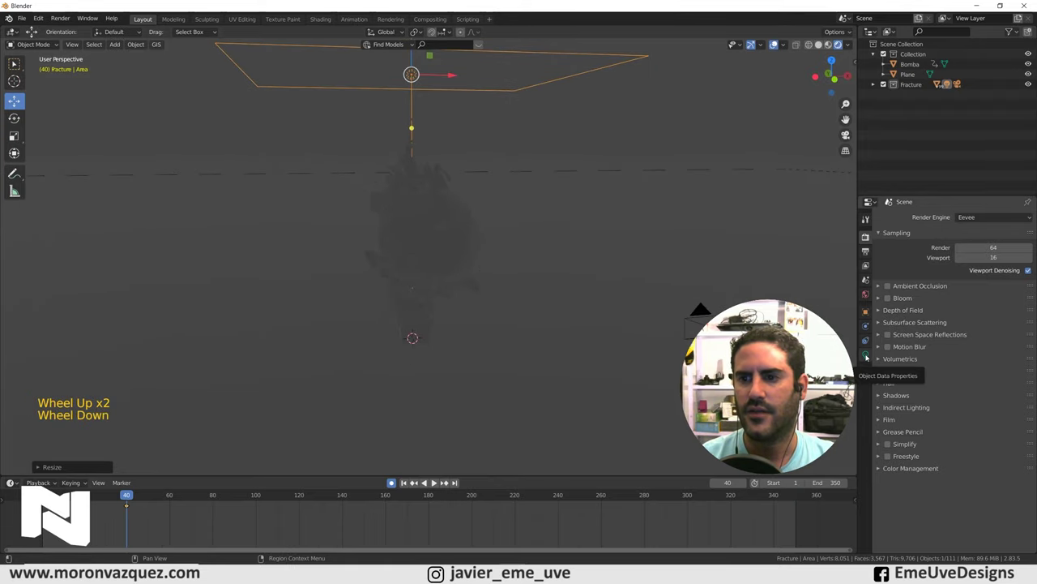
# Step: Set the area light's Power to 10000 W and check the brightly lit tower and its shadows
pyautogui.click(869, 357)
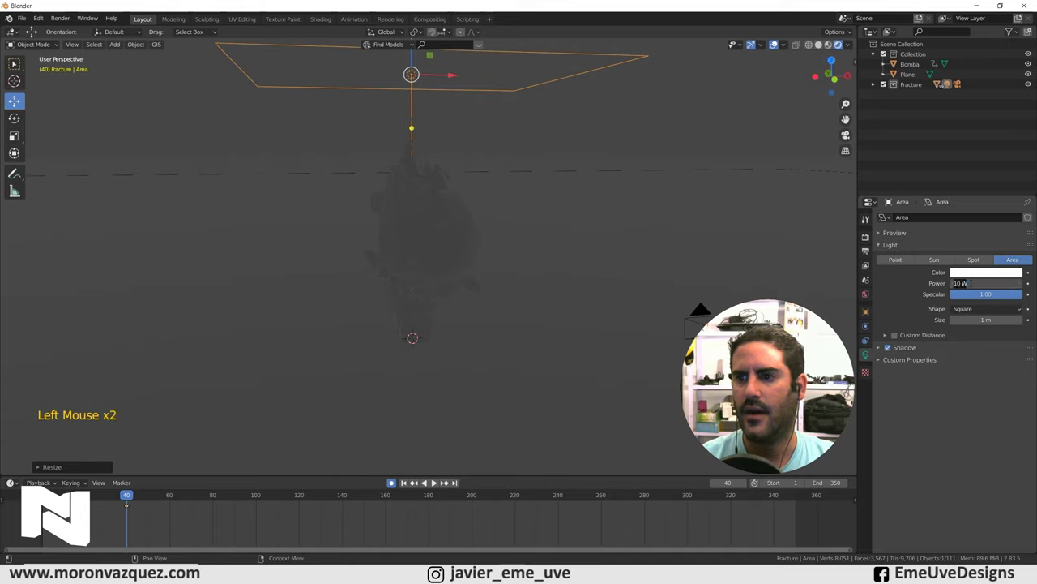
pyautogui.press('KP_0')
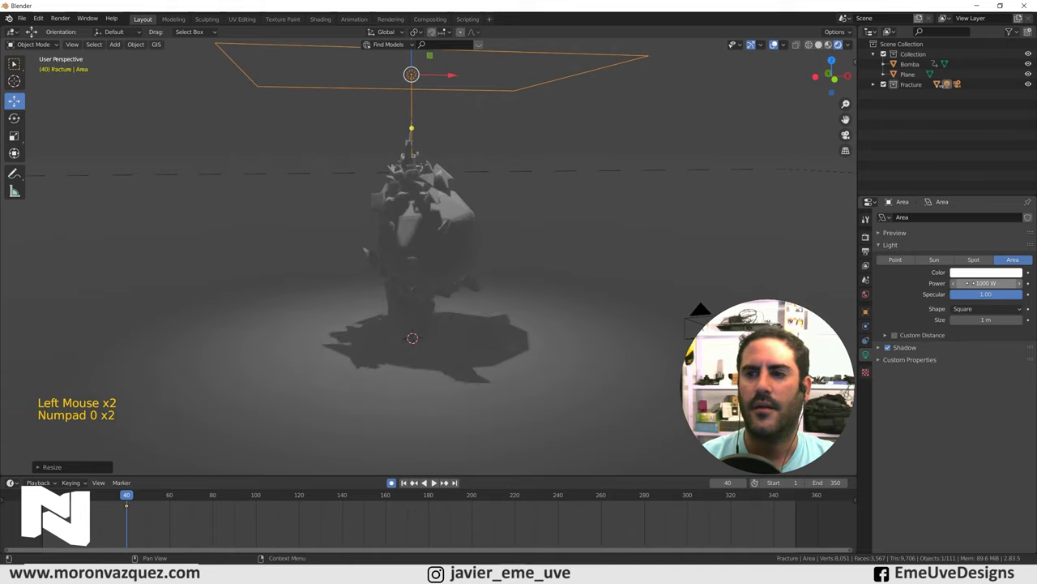
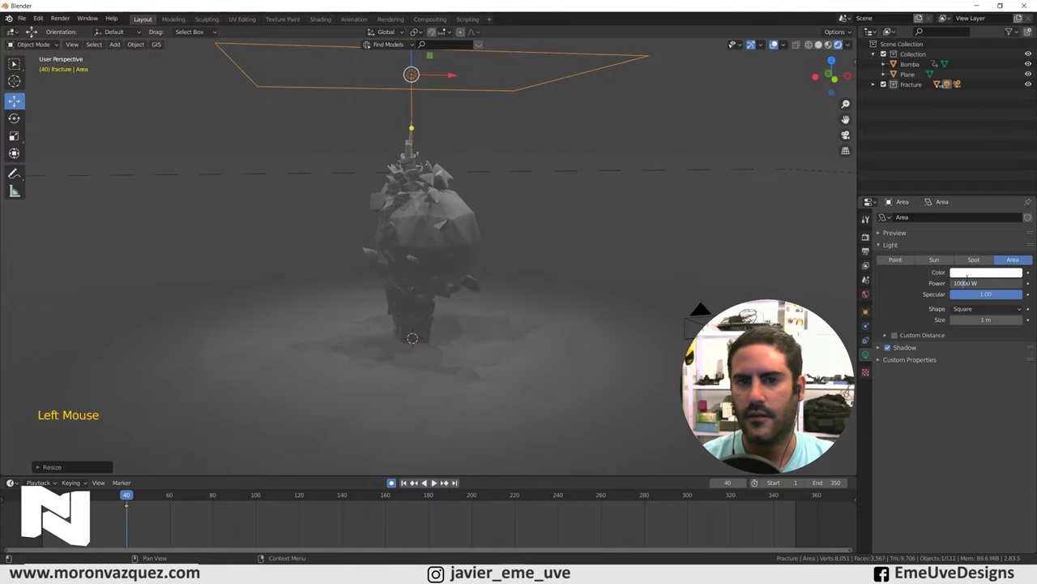
pyautogui.middleClick(442, 264)
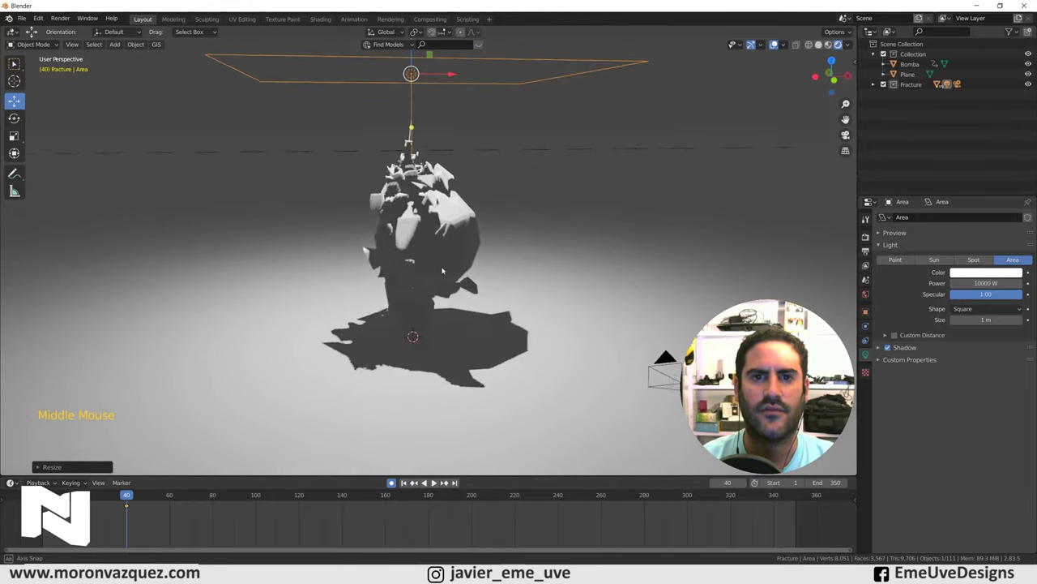
pyautogui.middleClick(513, 250)
pyautogui.scroll(3)
pyautogui.scroll(-3)
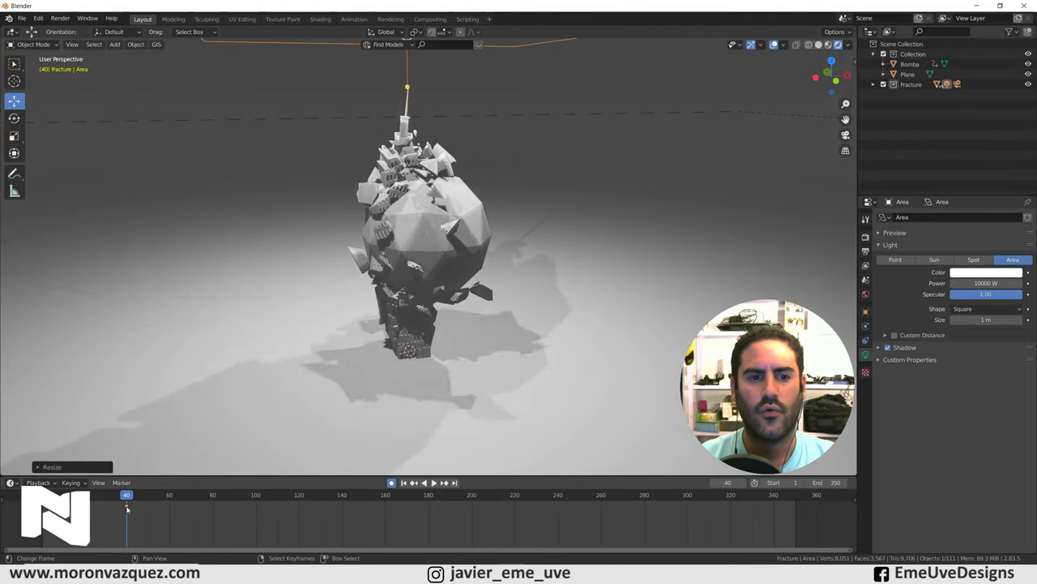
# Step: Move to frame 43, look through the scene camera and render a test image of the explosion
pyautogui.press('Delete')
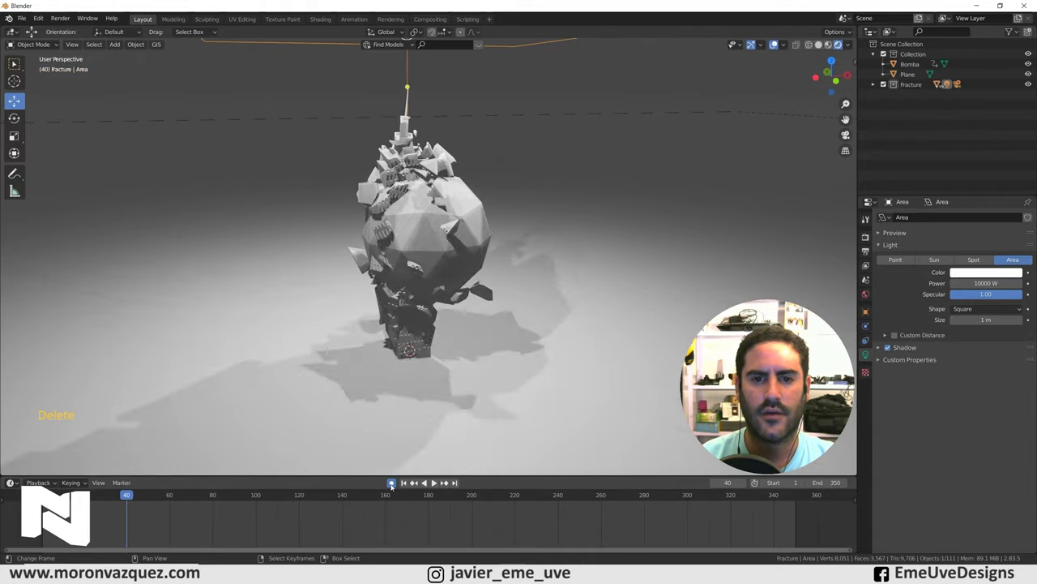
pyautogui.click(414, 481)
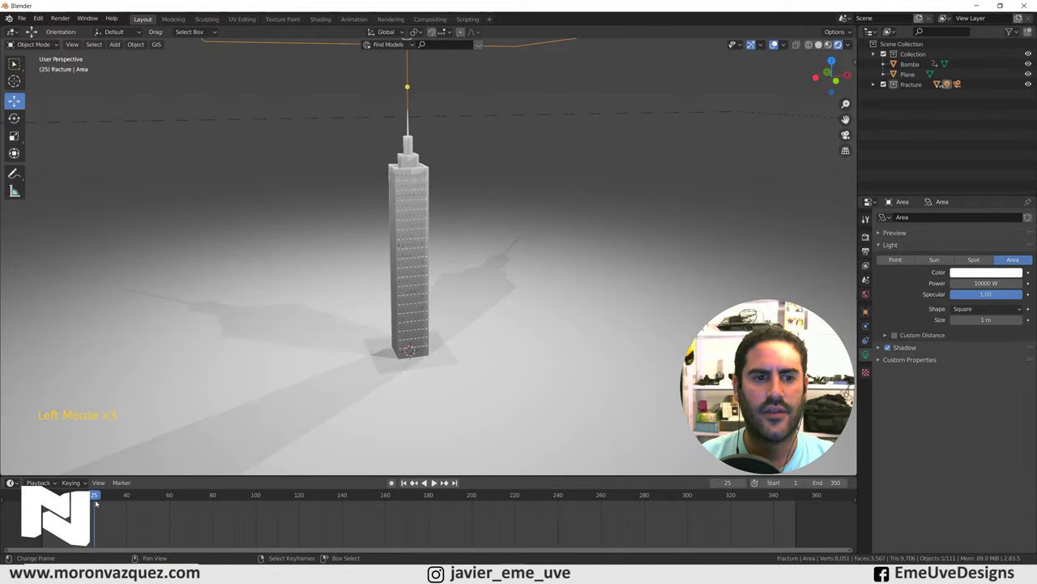
pyautogui.click(414, 481)
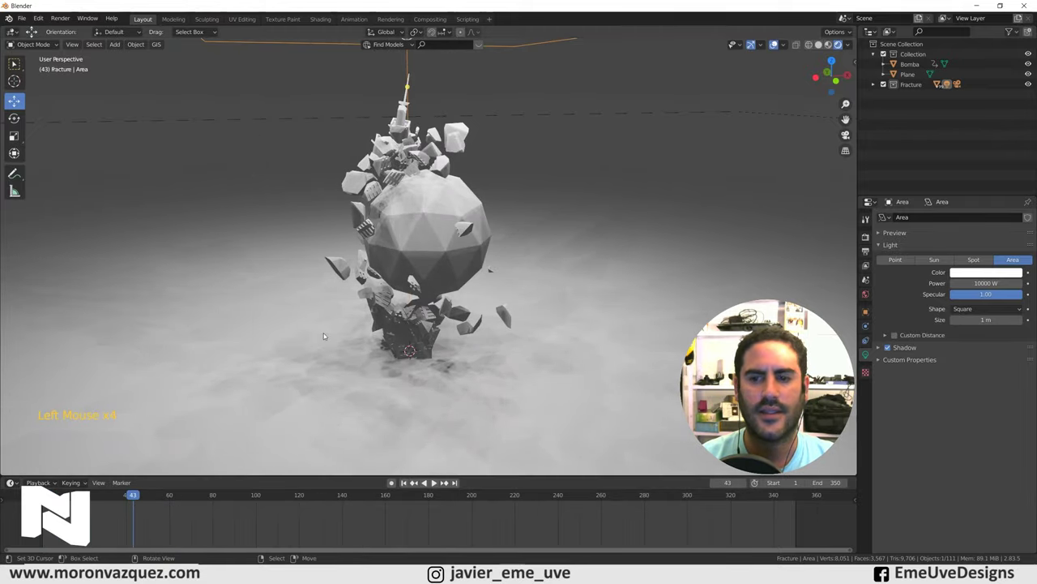
pyautogui.press('KP_0')
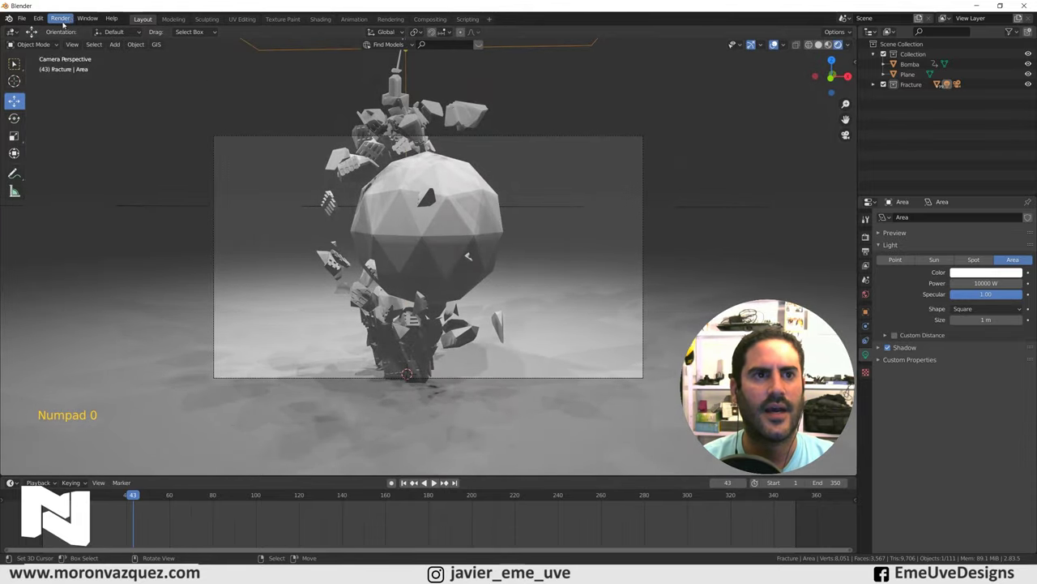
pyautogui.click(414, 480)
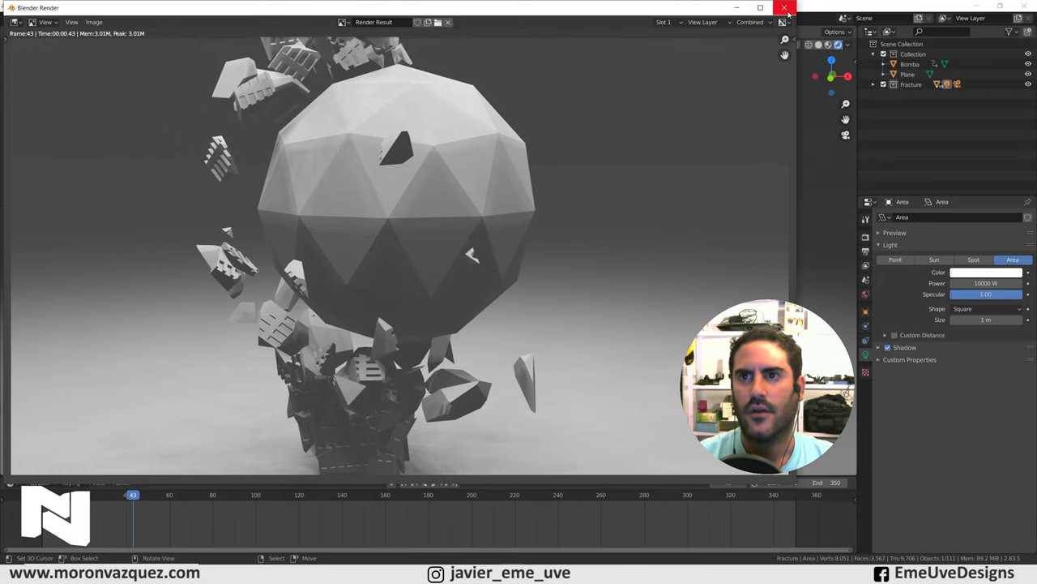
# Step: Disable Bomba's Show in Viewports and Show in Renders so only tower debris remains visible
pyautogui.rightClick(441, 193)
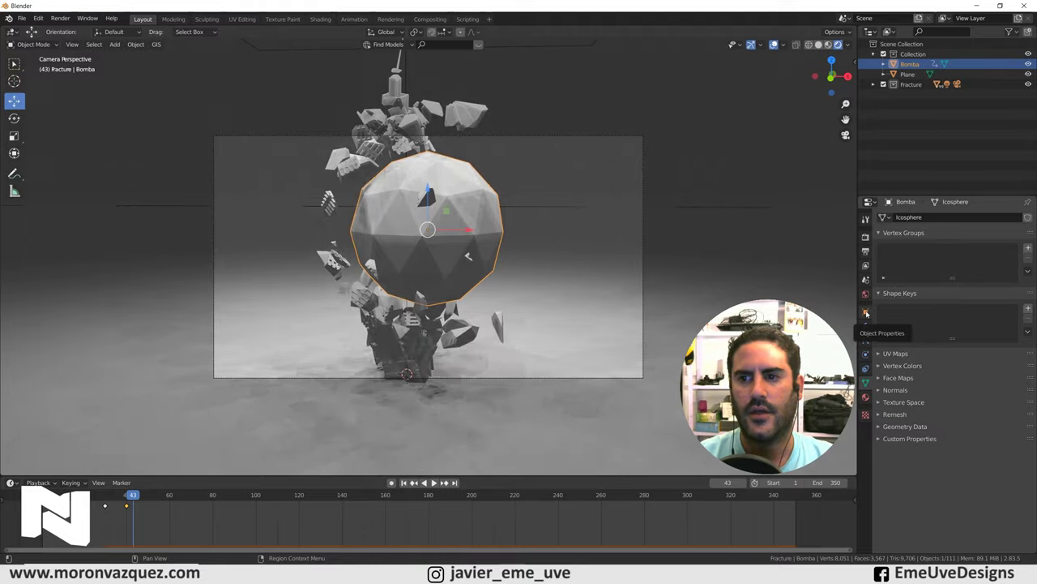
pyautogui.click(868, 312)
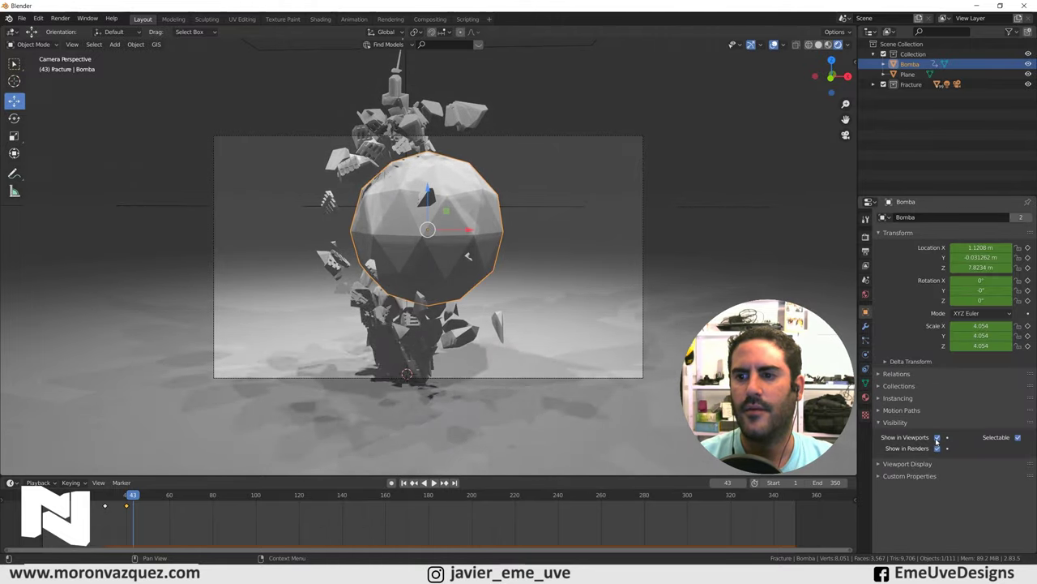
pyautogui.click(941, 439)
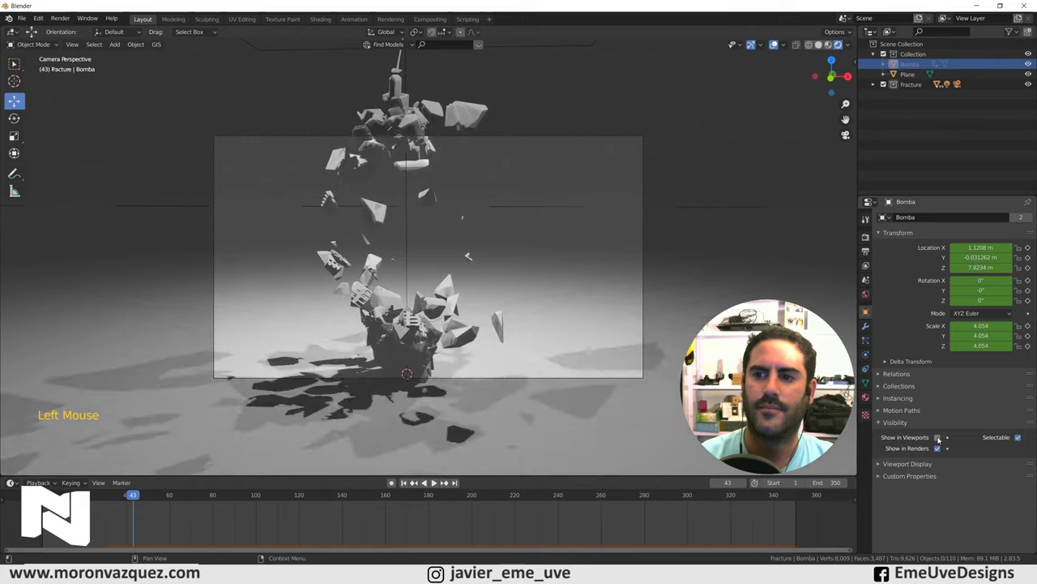
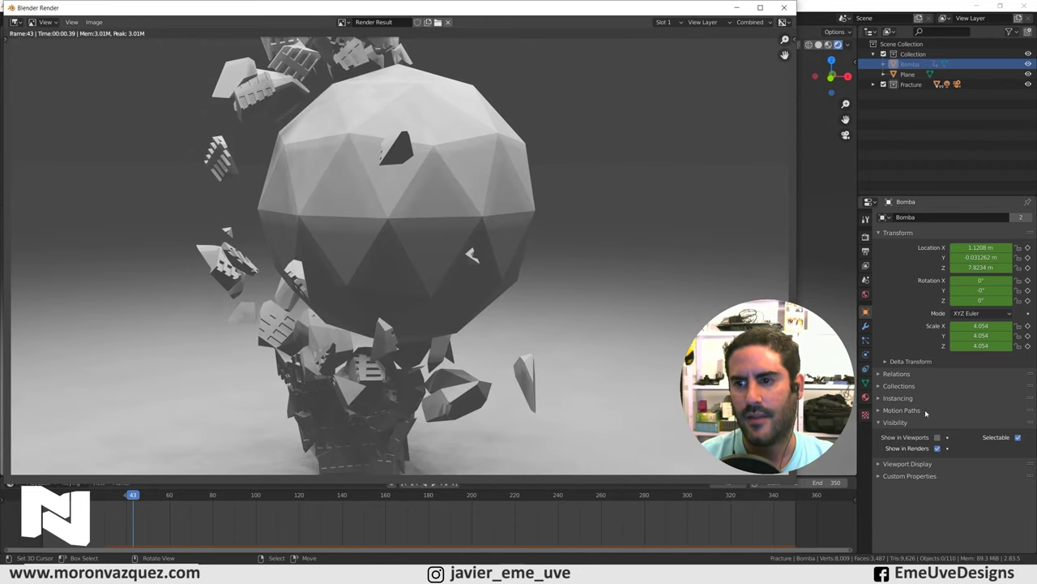
pyautogui.click(940, 448)
pyautogui.click(66, 17)
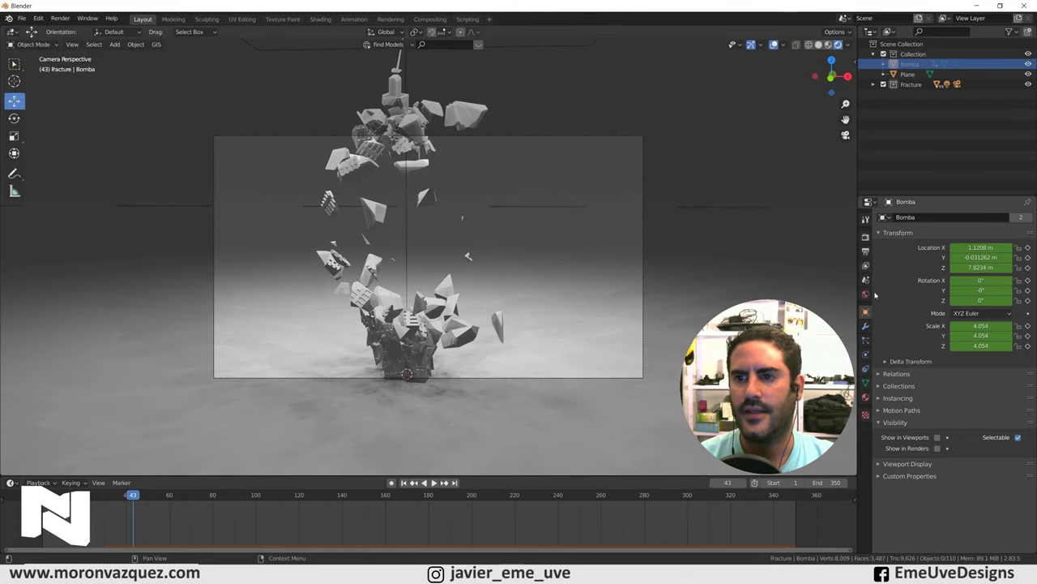
# Step: Set the World surface colour Value to 0 for a black background and return to the animation start
pyautogui.click(871, 297)
pyautogui.click(979, 287)
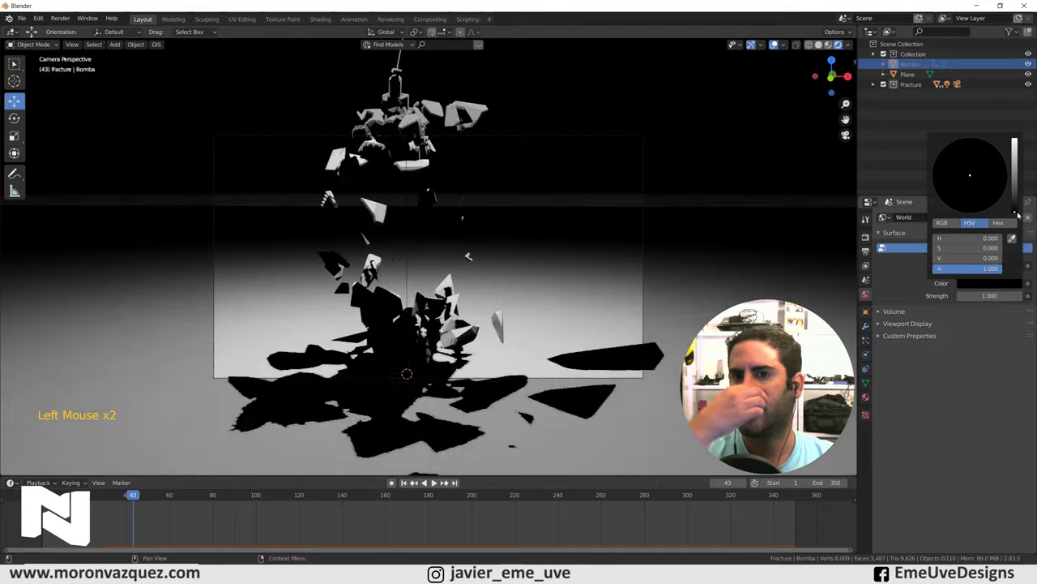
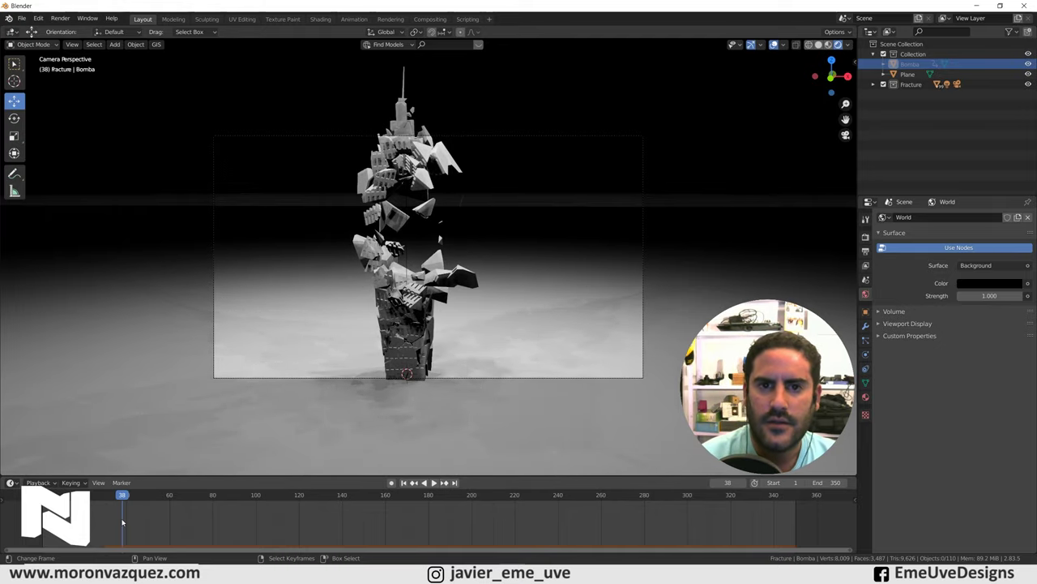
pyautogui.click(127, 521)
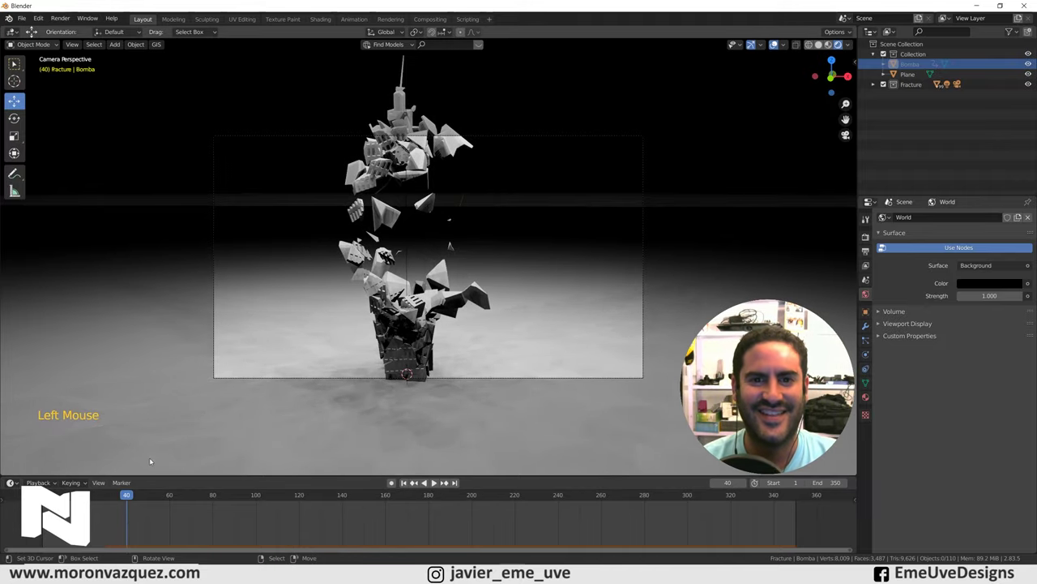
pyautogui.click(130, 507)
# Step: Play and stop the collapse at frame 29, then leave the camera view to look down on the scene
pyautogui.press('space')
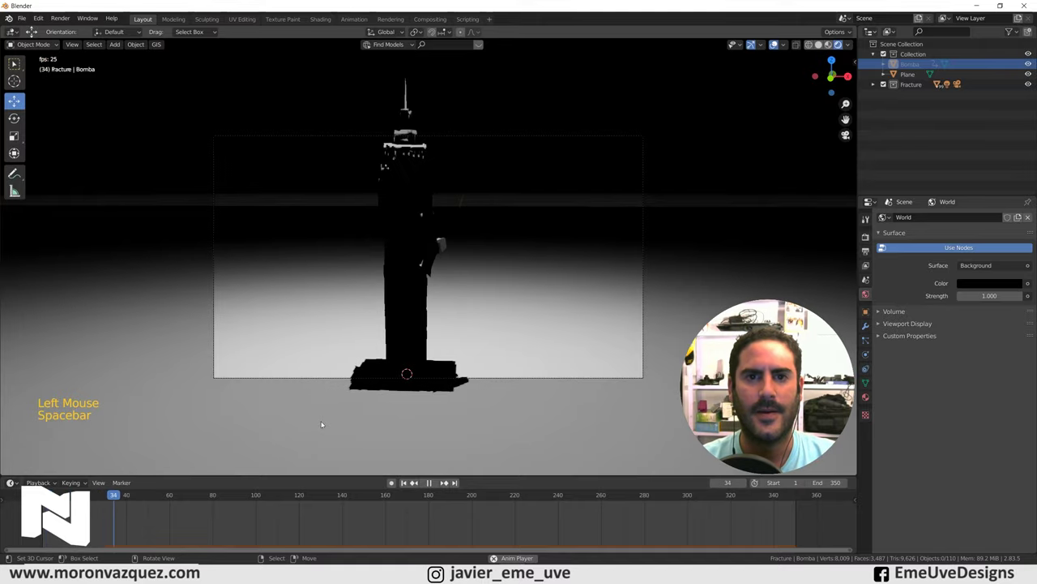
pyautogui.press('space')
pyautogui.click(169, 510)
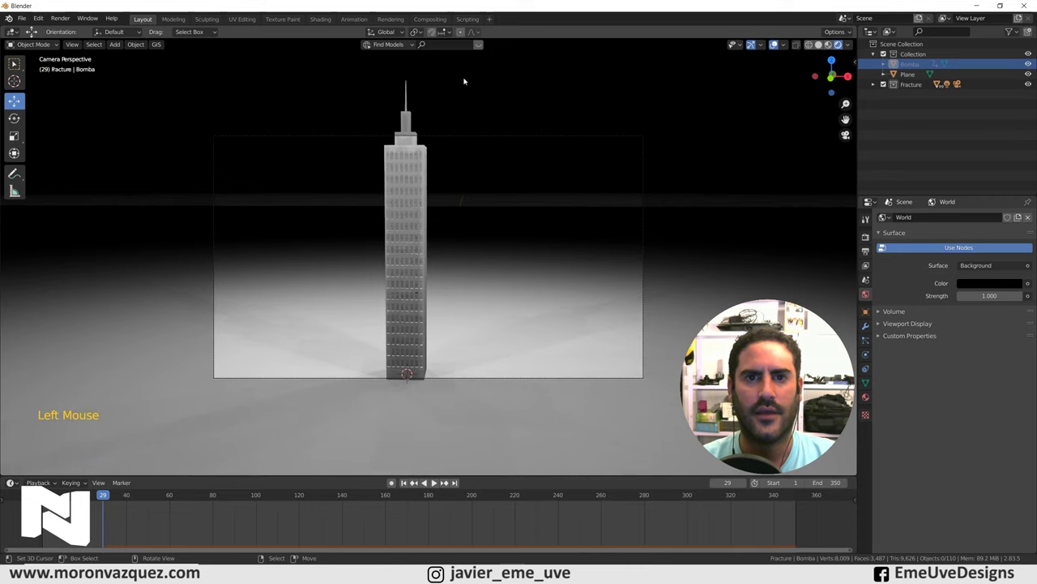
pyautogui.middleClick(543, 98)
pyautogui.scroll(-3)
pyautogui.scroll(3)
pyautogui.scroll(-3)
# Step: Grab the area light and shift it over the skyscraper so its shadow falls diagonally across the ground
pyautogui.rightClick(439, 118)
pyautogui.rightClick(431, 117)
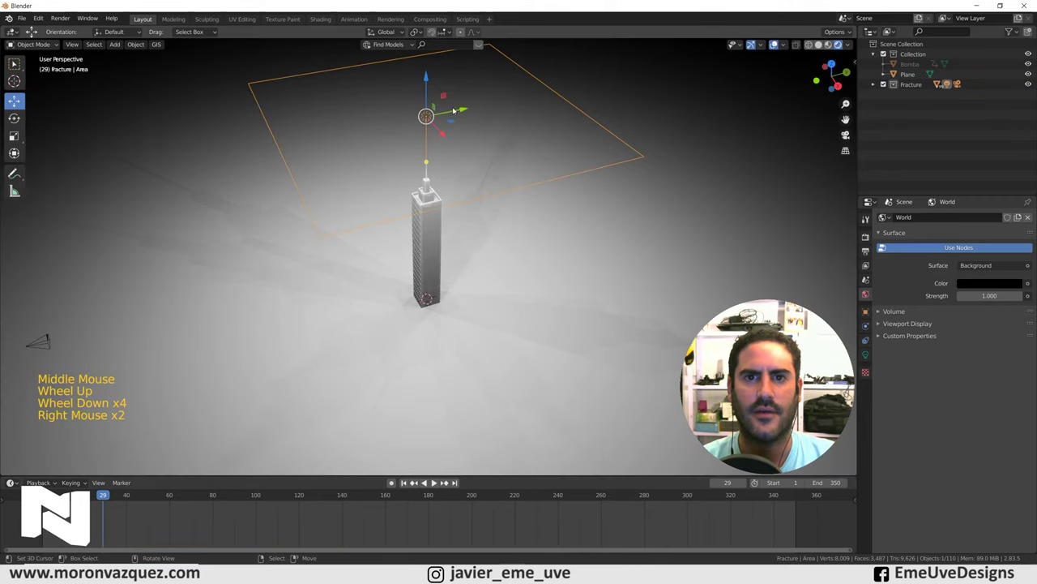
pyautogui.click(463, 111)
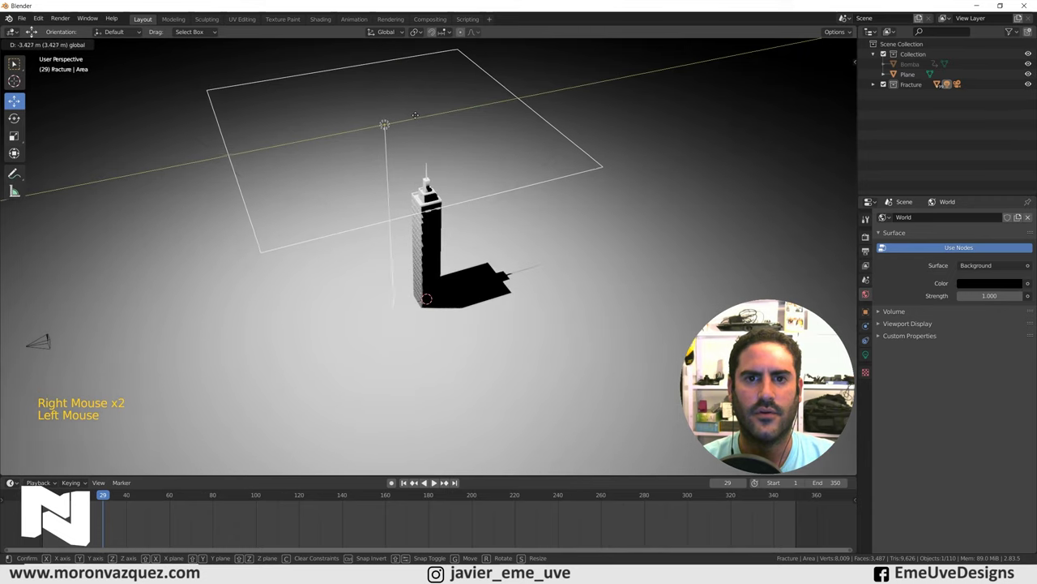
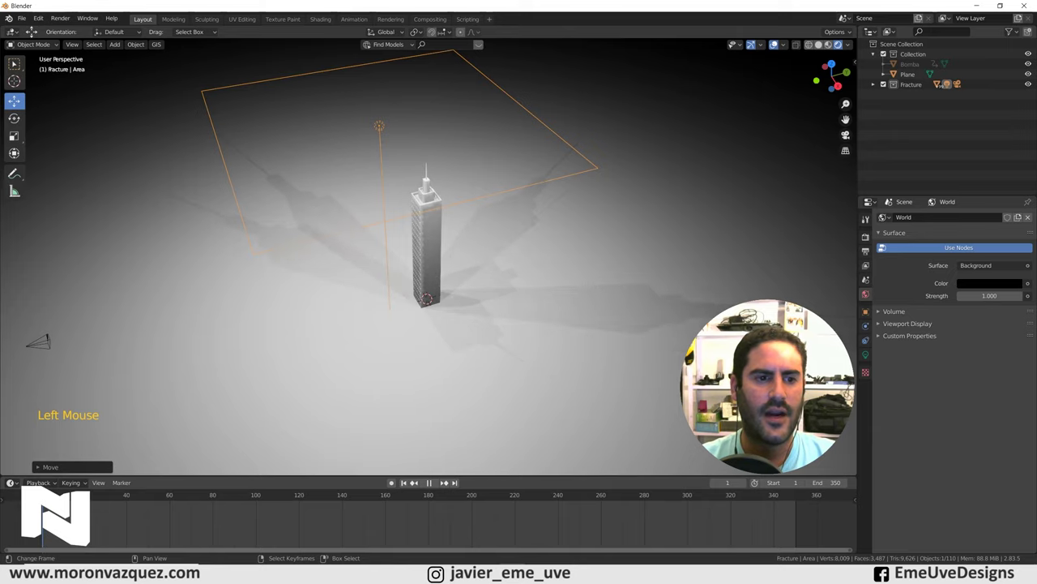
# Step: Select the Camera object in the Outliner and return to the camera view after inspecting the tower
pyautogui.press('KP_0')
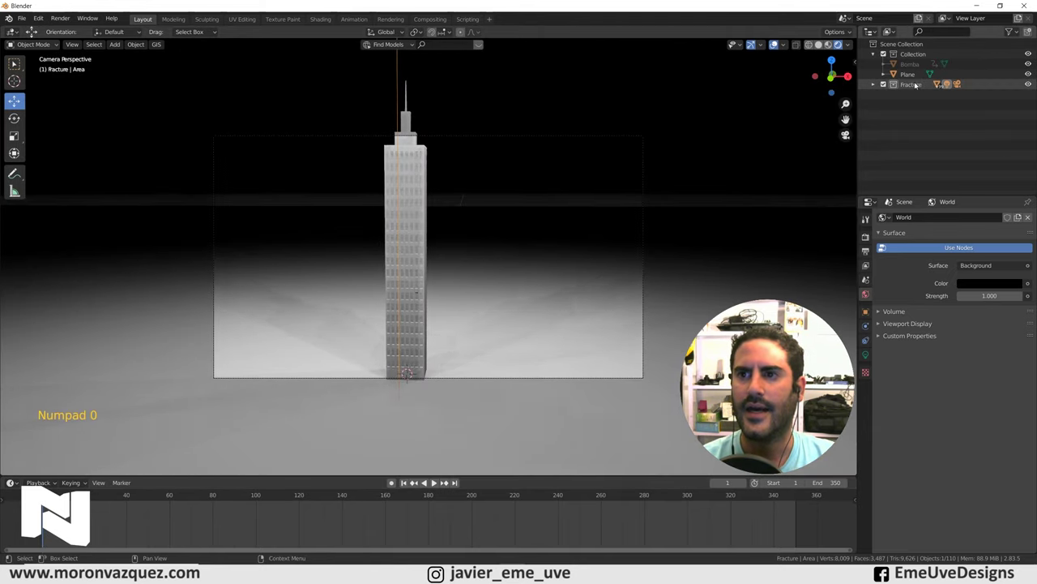
pyautogui.click(874, 86)
pyautogui.click(918, 106)
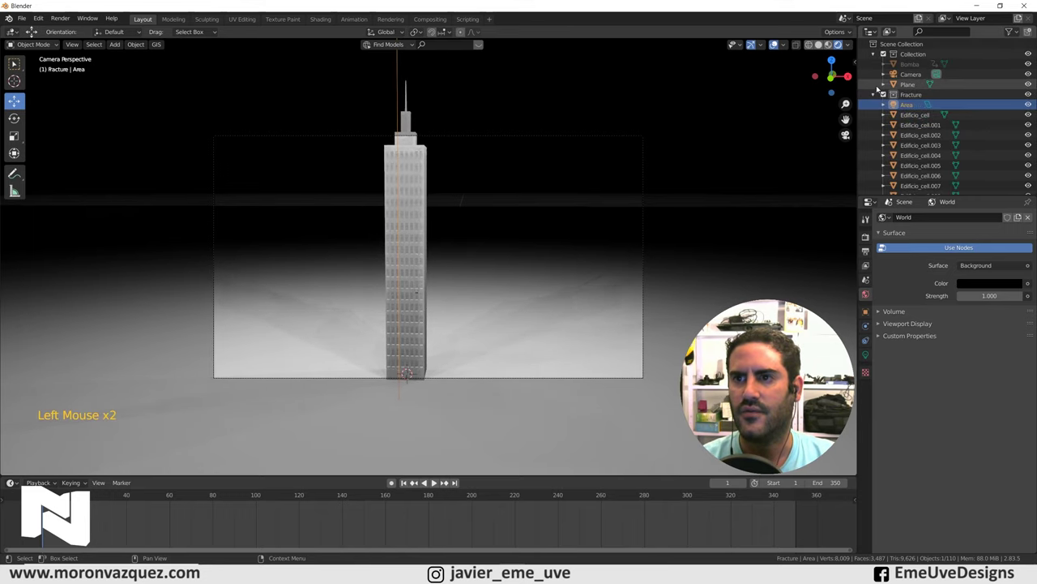
pyautogui.click(873, 98)
pyautogui.click(913, 76)
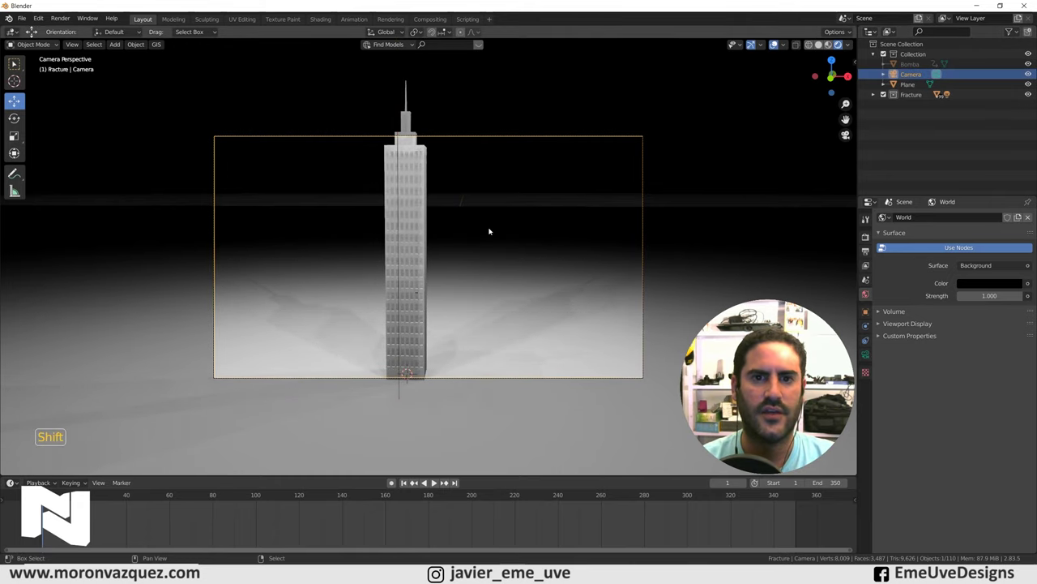
pyautogui.middleClick(483, 234)
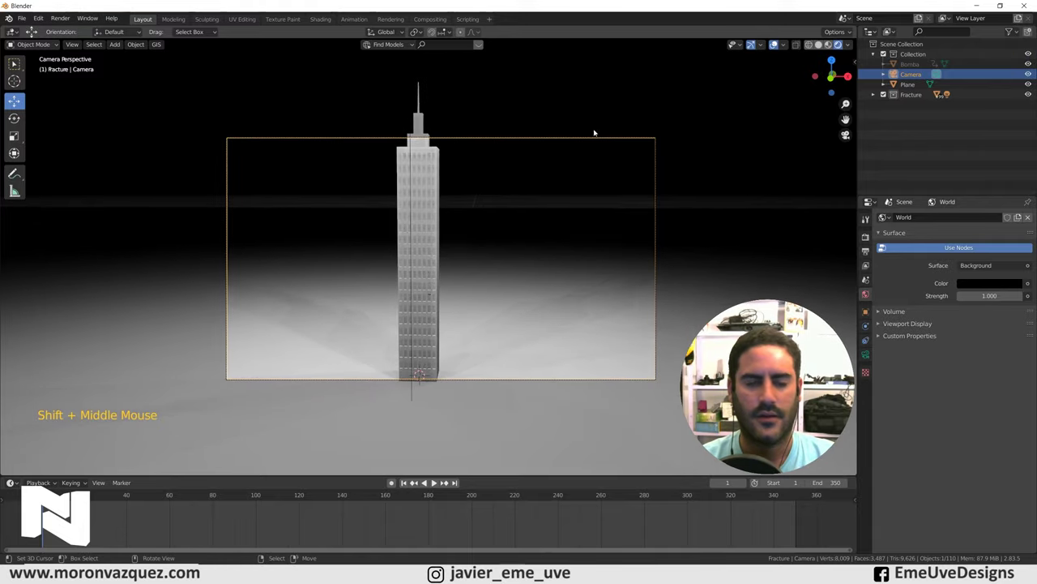
pyautogui.middleClick(534, 197)
pyautogui.middleClick(532, 205)
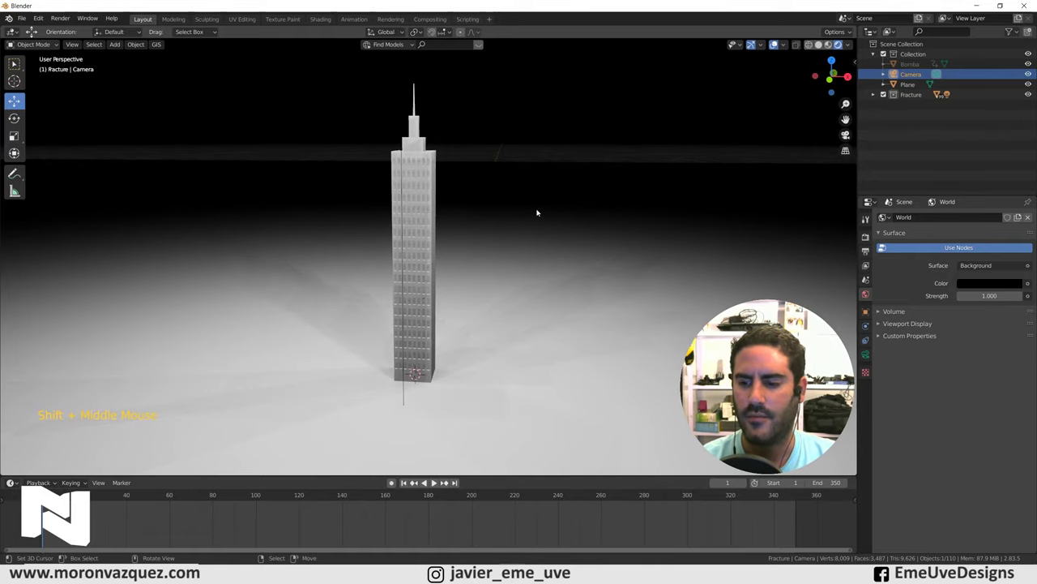
pyautogui.press('KP_0')
# Step: Enable Lock Camera to View in the sidebar's View settings so navigation moves the camera
pyautogui.press('n')
pyautogui.click(854, 102)
pyautogui.click(841, 184)
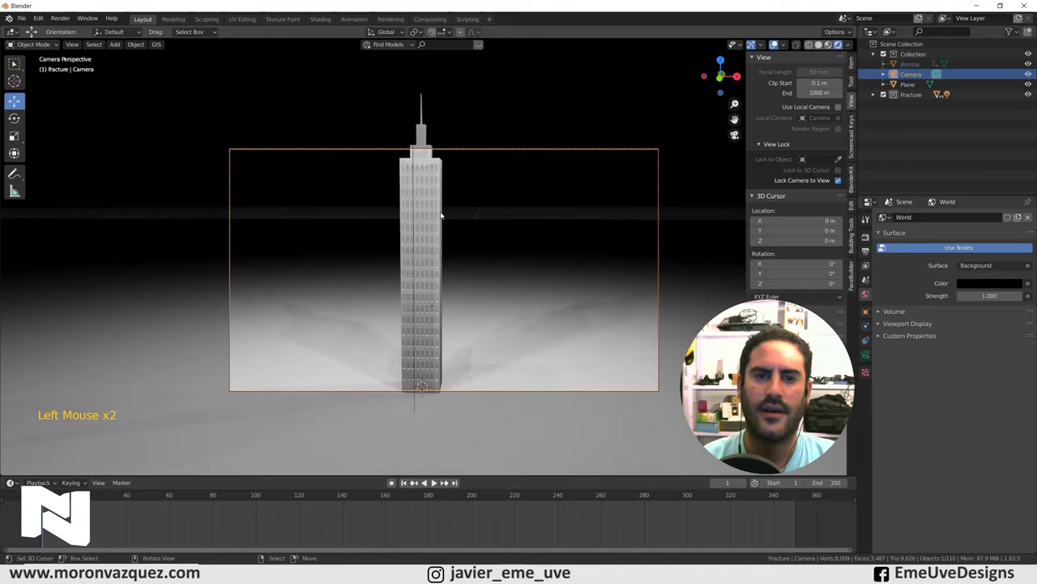
pyautogui.press('n')
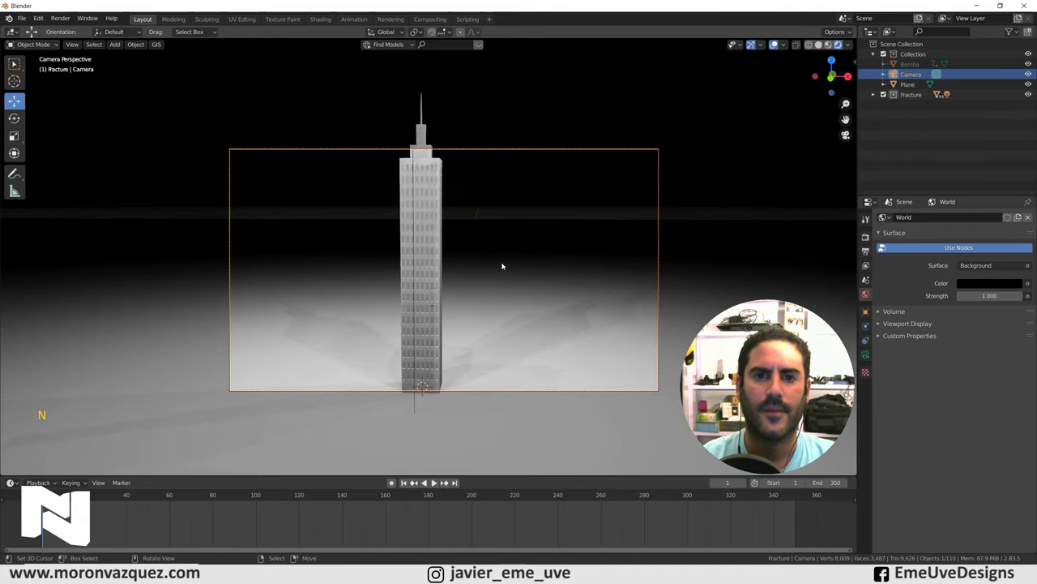
# Step: Pull the camera back and around in solid shading so the whole tower sits small and centred in frame
pyautogui.middleClick(498, 265)
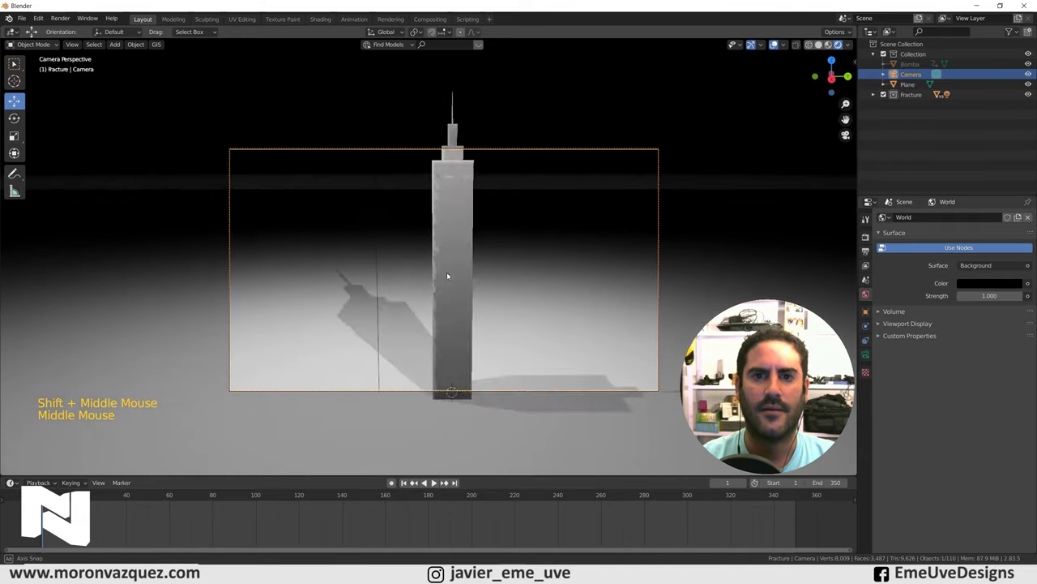
pyautogui.middleClick(526, 275)
pyautogui.scroll(-3)
pyautogui.click(824, 47)
pyautogui.middleClick(592, 228)
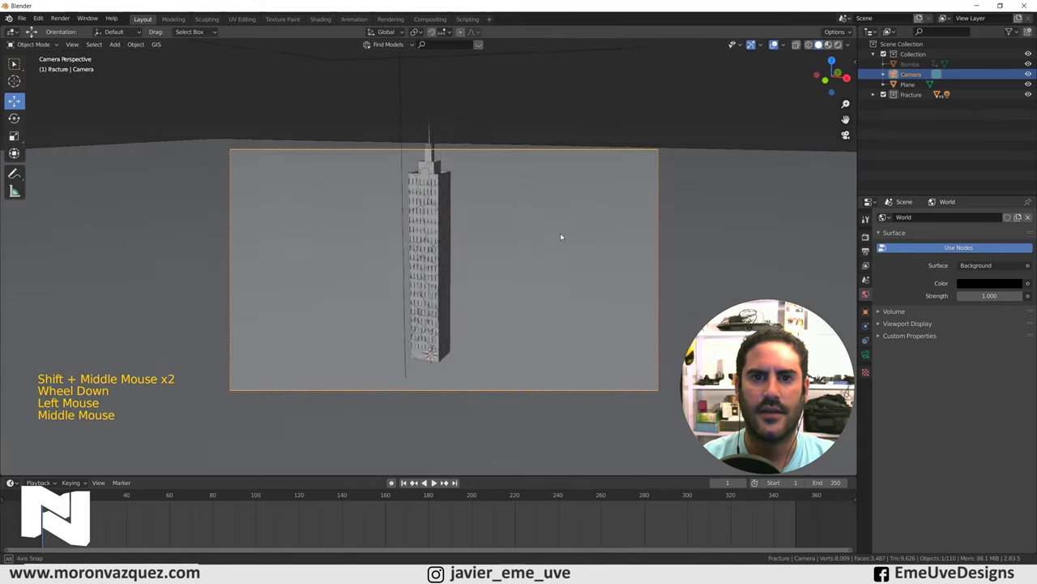
pyautogui.middleClick(472, 250)
pyautogui.scroll(-3)
pyautogui.click(414, 480)
pyautogui.middleClick(474, 312)
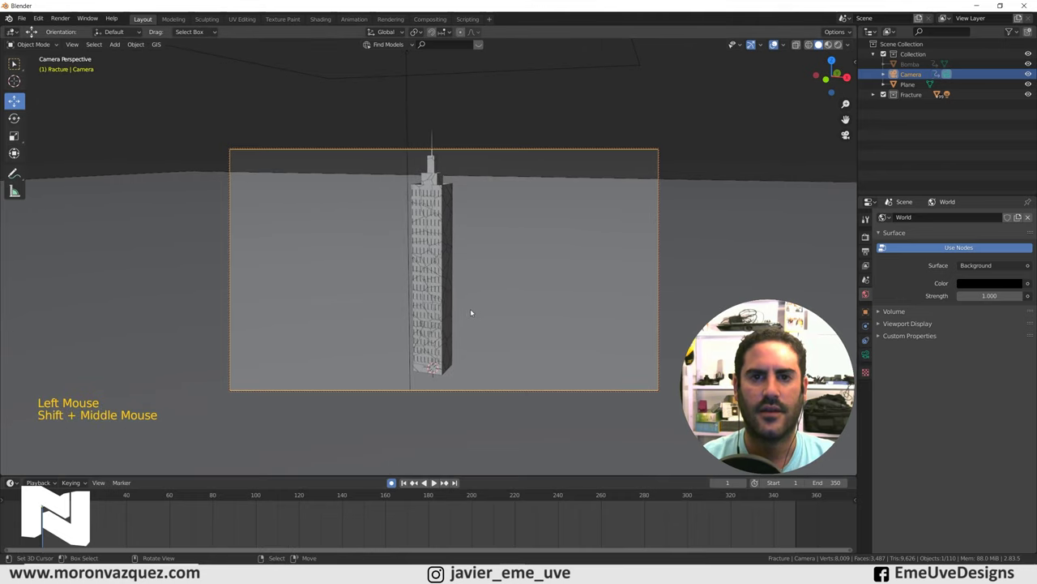
pyautogui.scroll(-3)
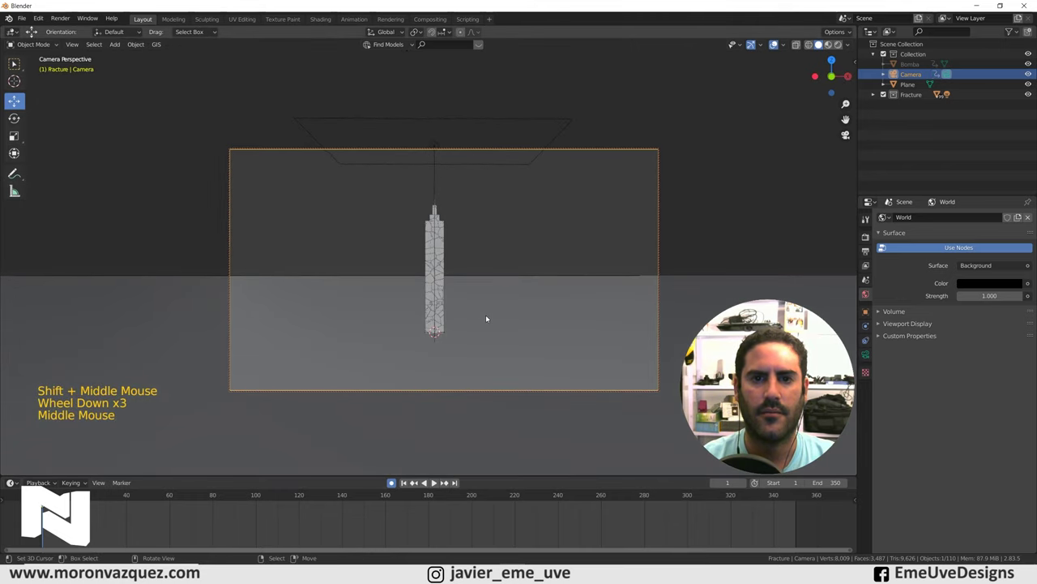
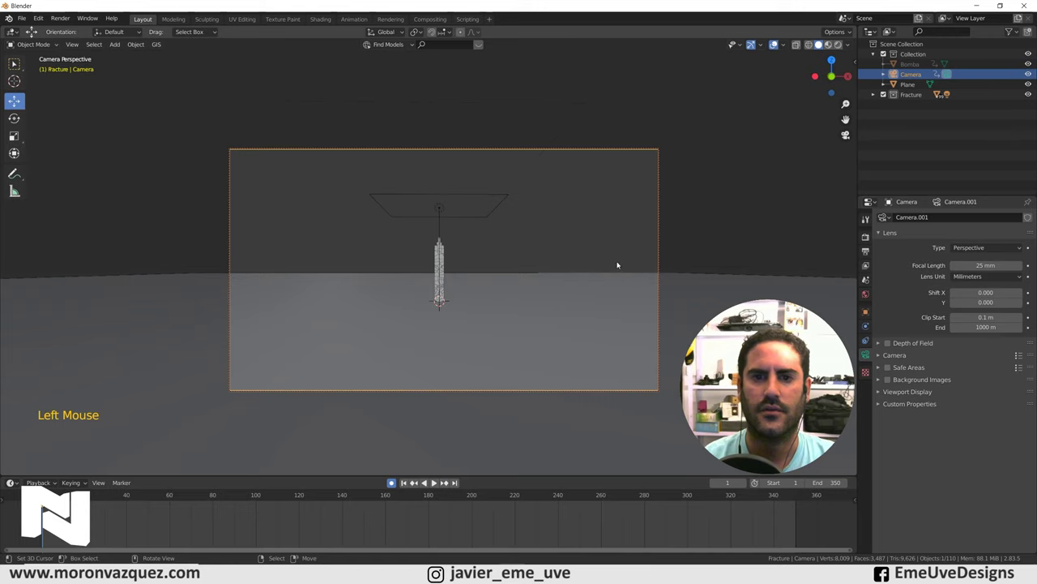
# Step: Refine the camera distance and framing so the intact skyscraper is centred in the shot
pyautogui.scroll(3)
pyautogui.scroll(-3)
pyautogui.scroll(-3)
pyautogui.scroll(-3)
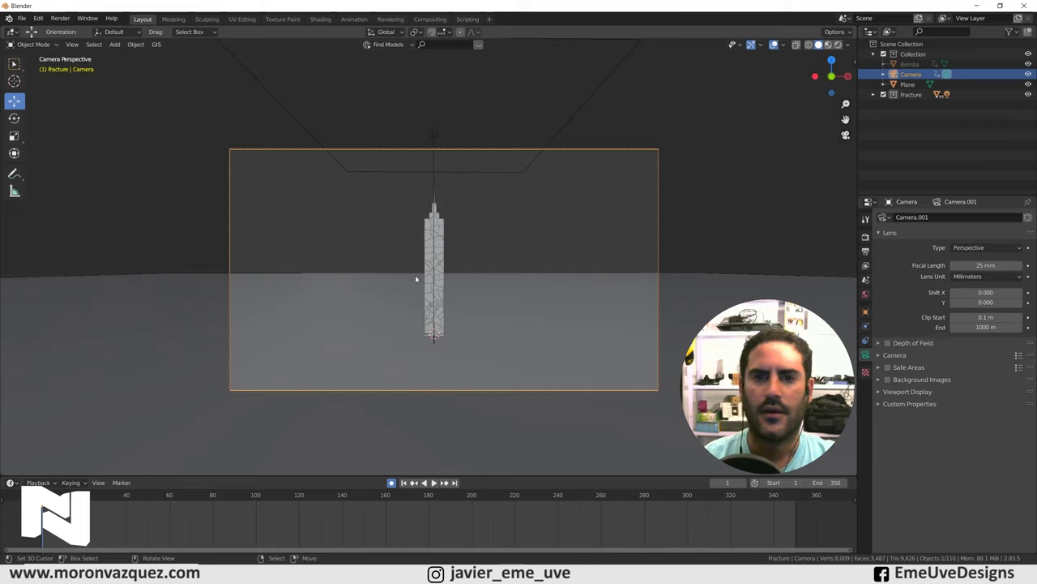
pyautogui.middleClick(437, 268)
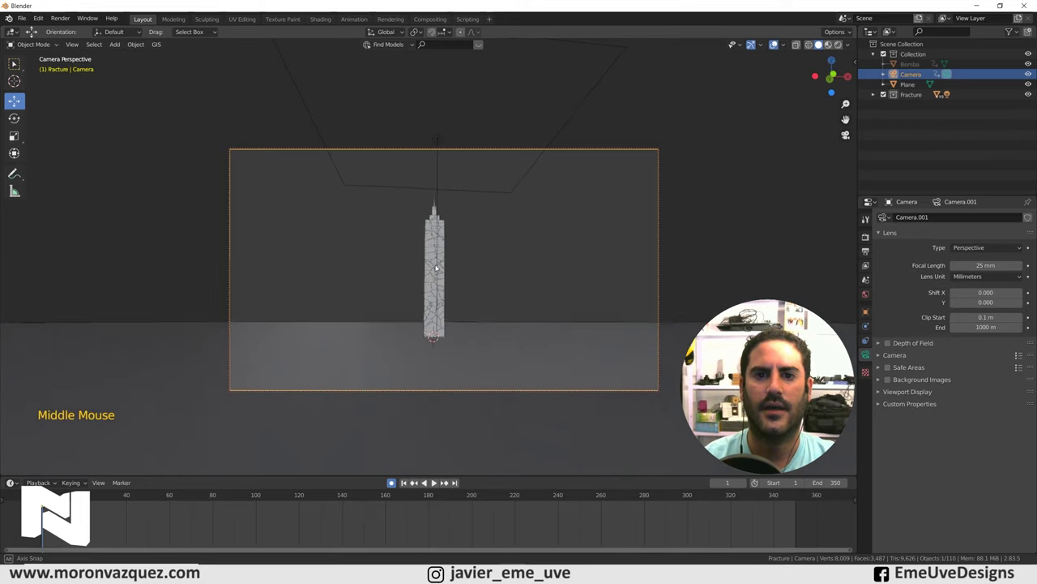
pyautogui.scroll(3)
pyautogui.middleClick(463, 301)
pyautogui.scroll(-3)
pyautogui.scroll(3)
# Step: Play the explosion while adjusting the camera framing, then stop and return to frame 53
pyautogui.press('space')
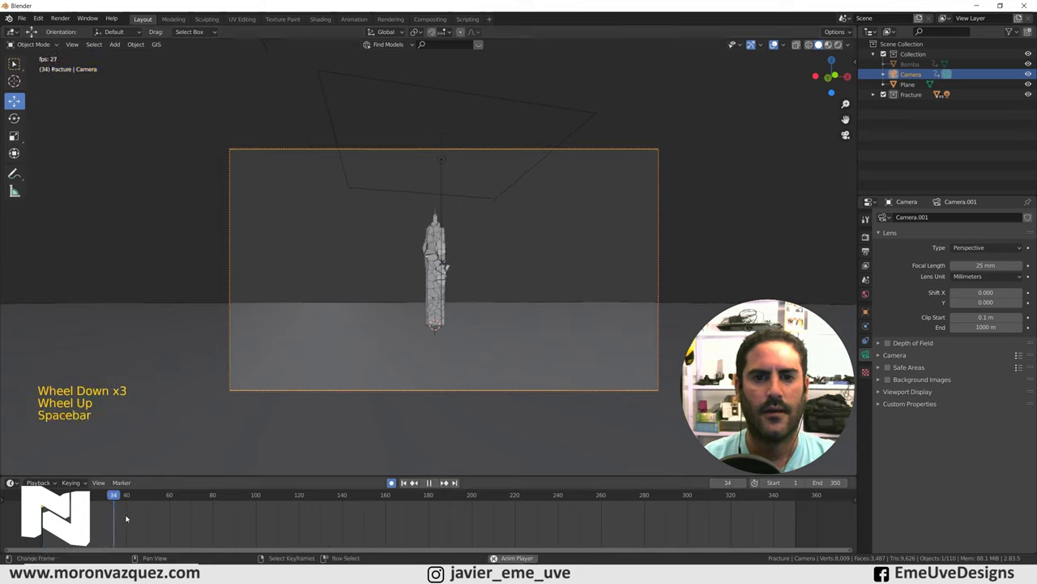
pyautogui.middleClick(480, 333)
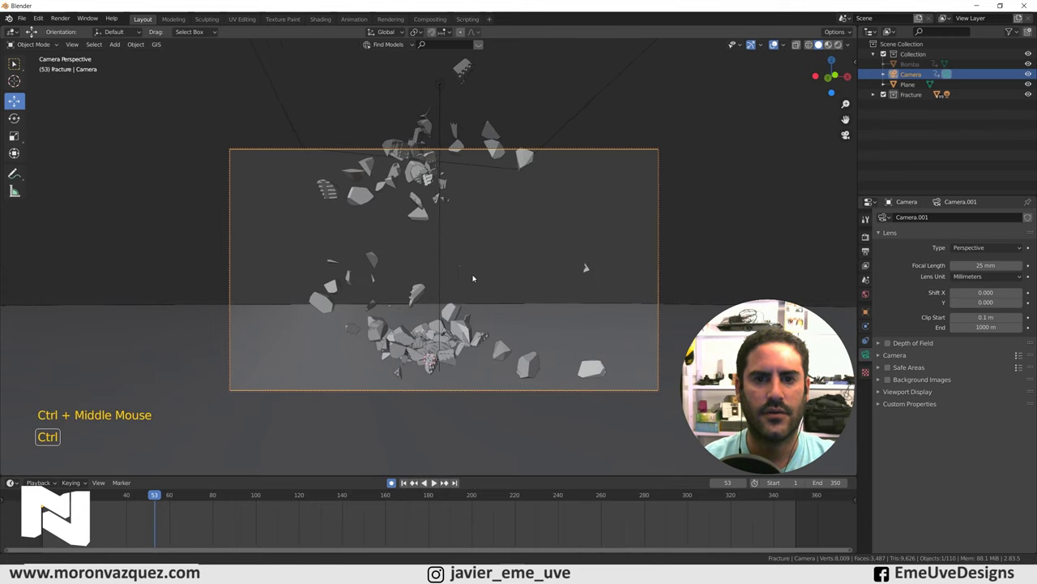
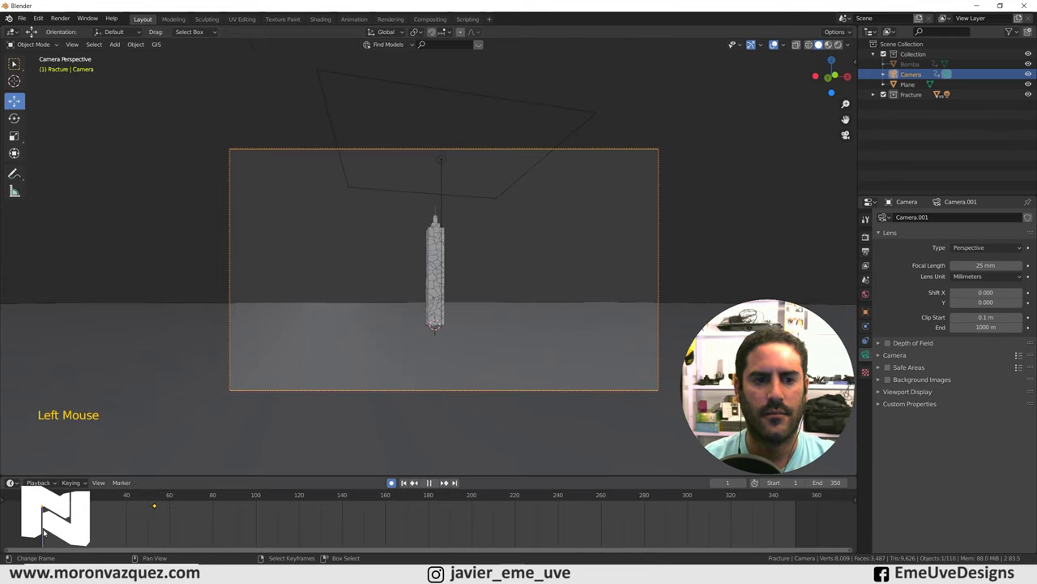
pyautogui.press('space')
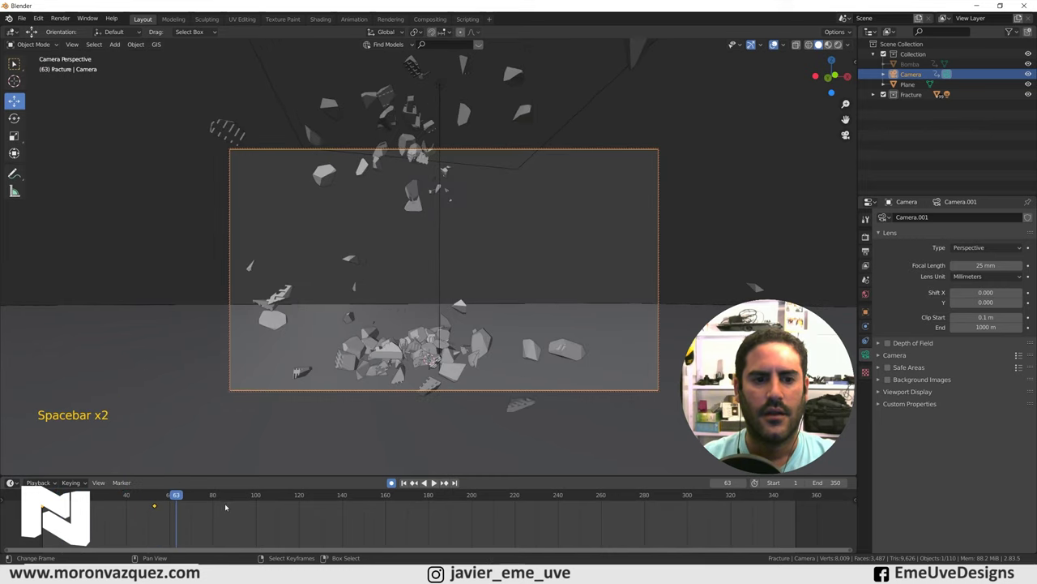
pyautogui.click(181, 497)
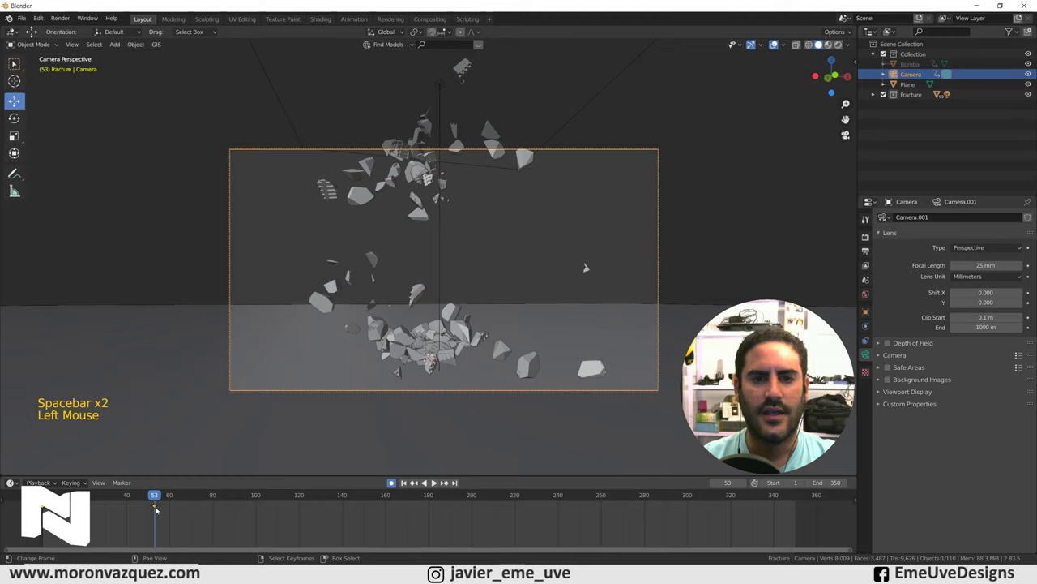
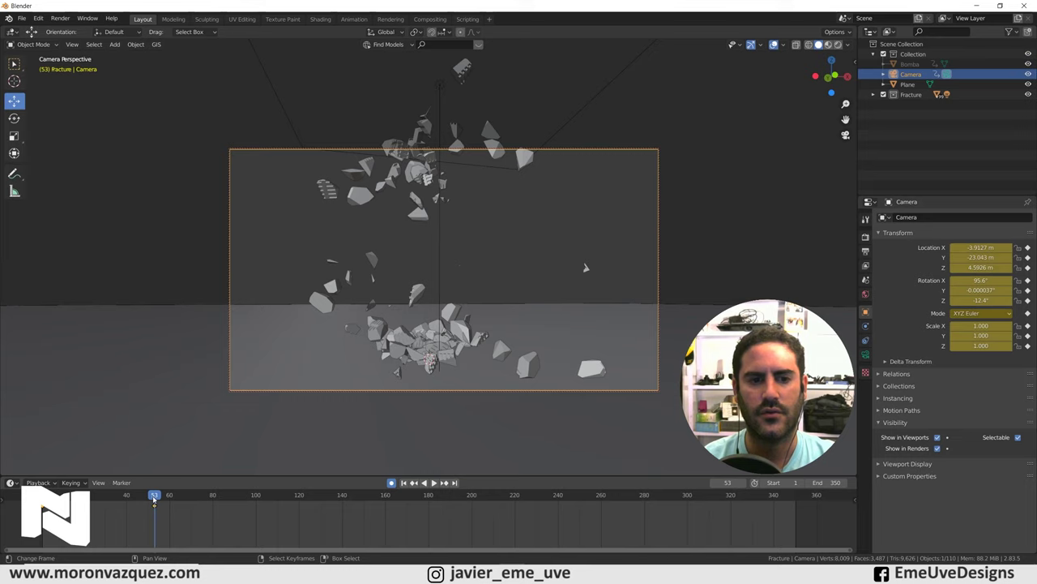
# Step: Jump to around frame 105, try a camera move, cancel it and scrub back to about frame 100
pyautogui.click(156, 497)
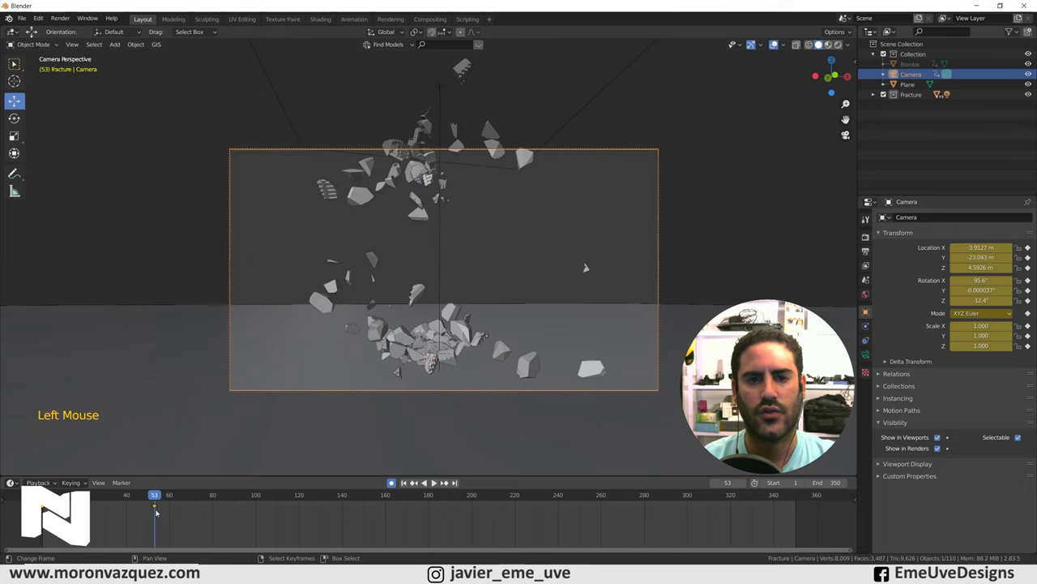
pyautogui.click(161, 496)
pyautogui.middleClick(492, 293)
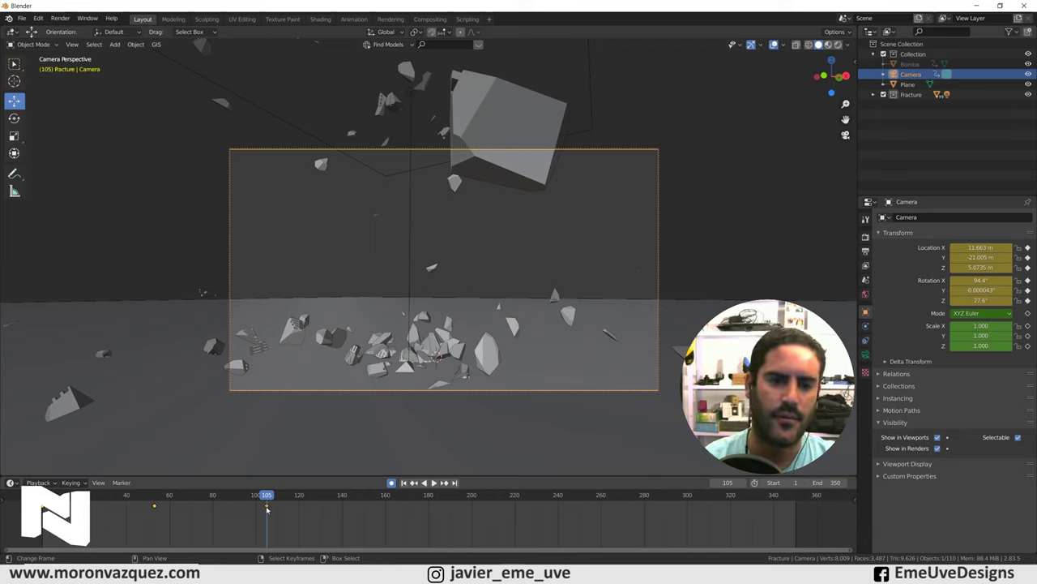
pyautogui.rightClick(269, 508)
pyautogui.press('Delete')
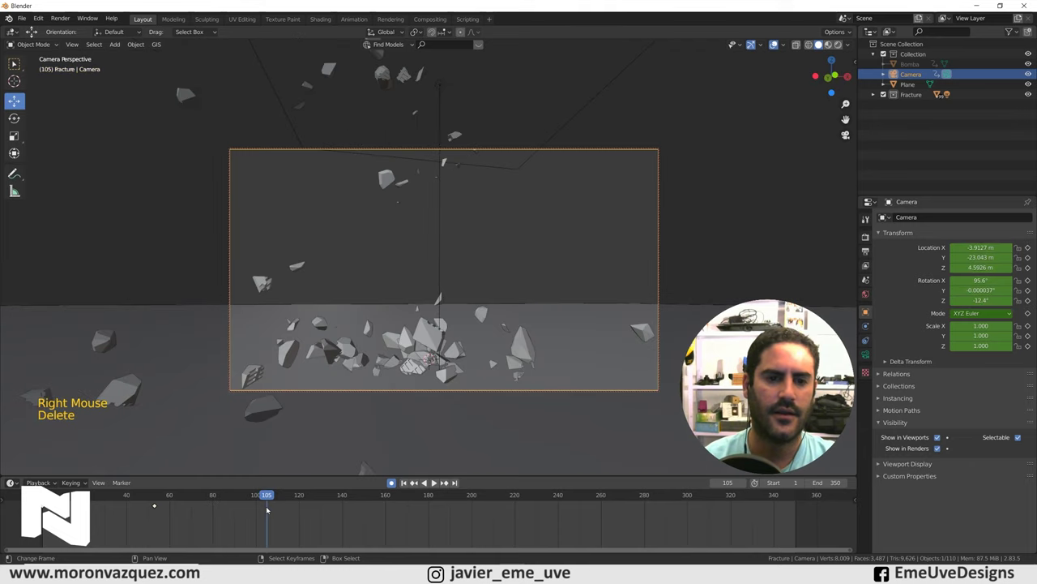
pyautogui.click(216, 515)
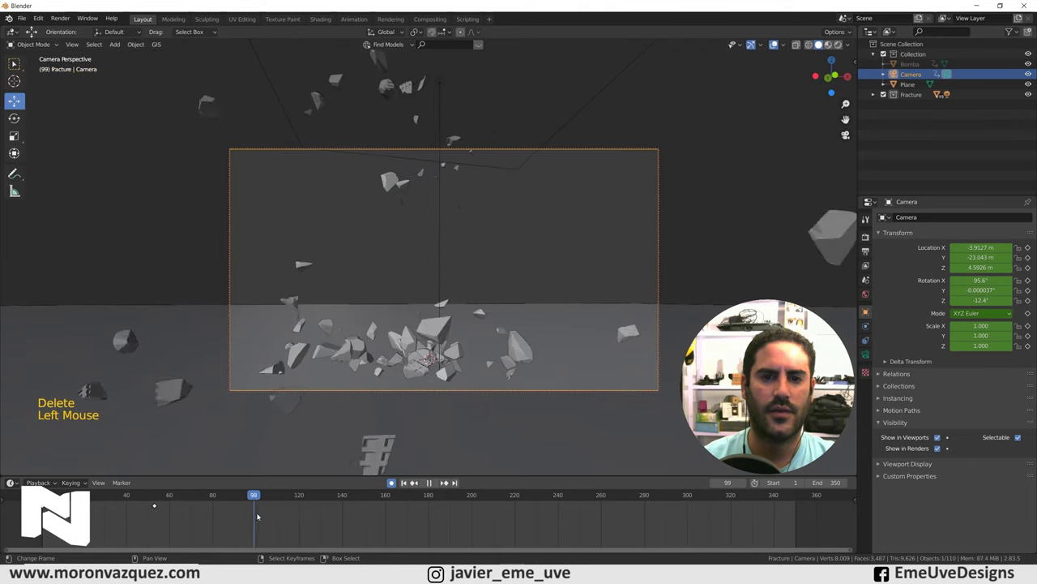
# Step: Move the camera to a new viewpoint there, record it as a second keyframe and play back the move
pyautogui.scroll(-3)
pyautogui.middleClick(471, 291)
pyautogui.click(276, 504)
pyautogui.press('space')
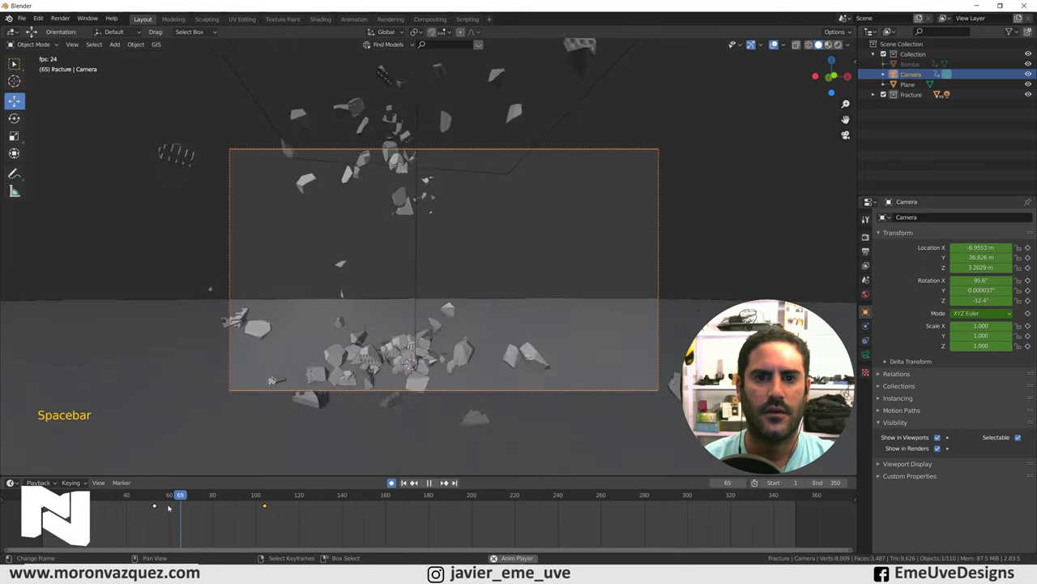
pyautogui.press('space')
# Step: Key a final camera position at frame 350, review the camera move in playback, then return to an earlier frame
pyautogui.click(284, 496)
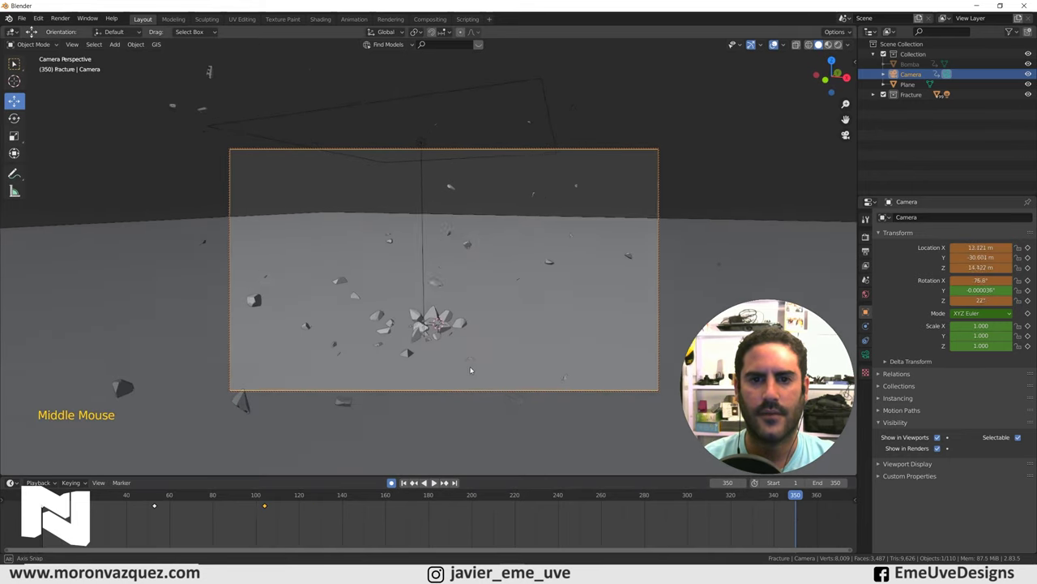
pyautogui.click(312, 500)
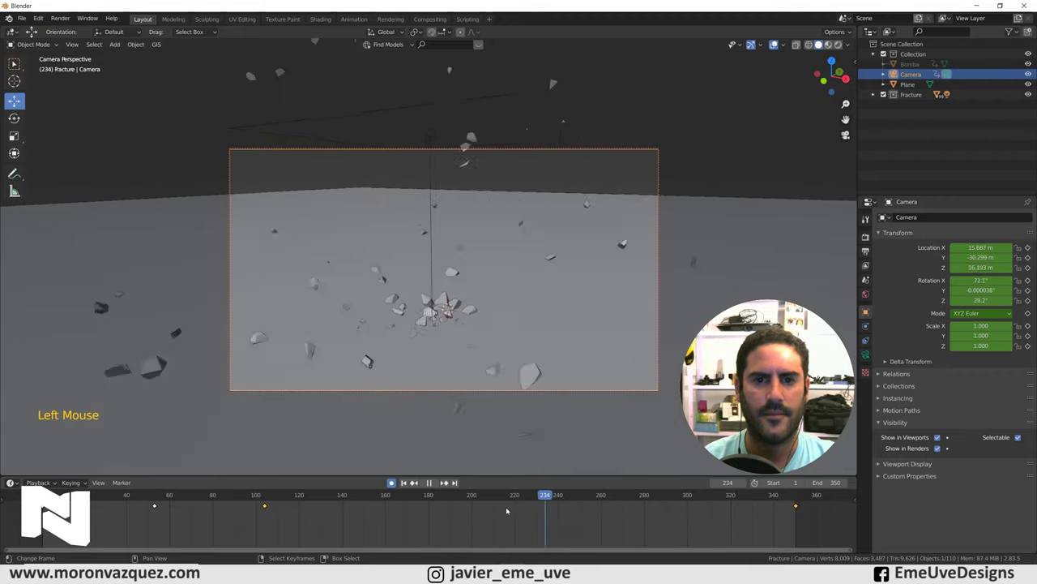
pyautogui.press('space')
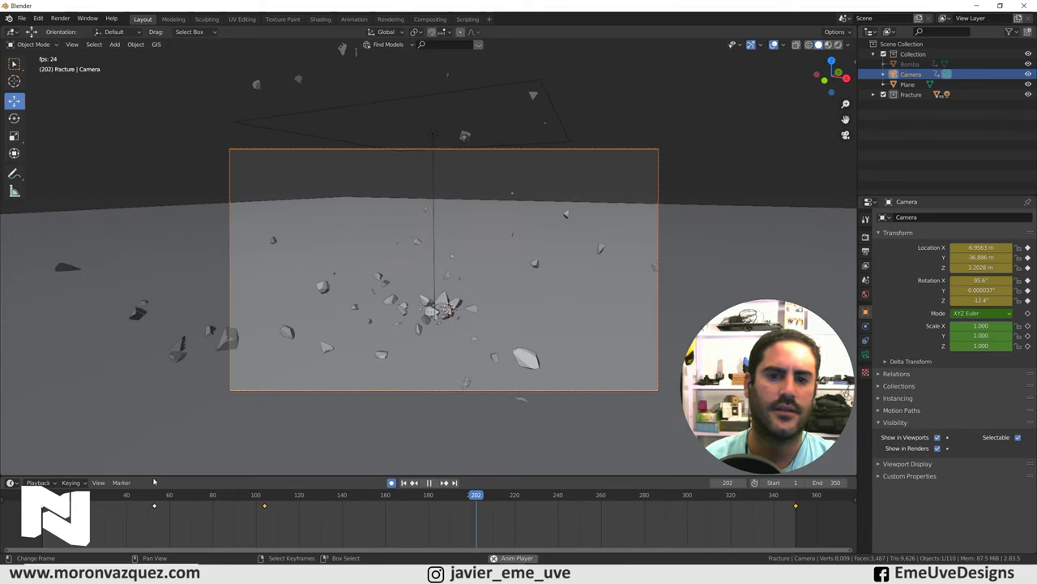
pyautogui.press('space')
pyautogui.click(442, 514)
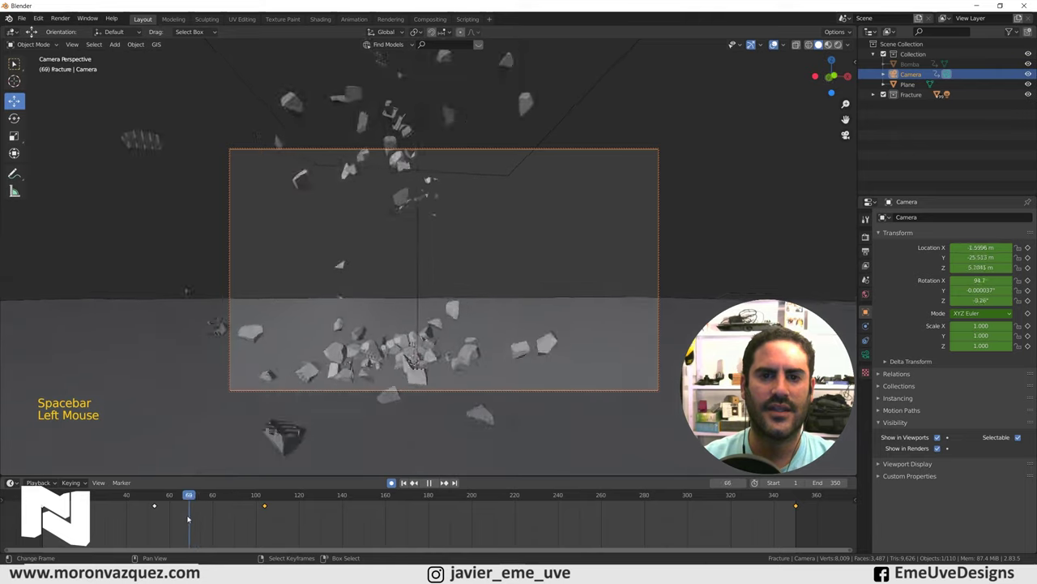
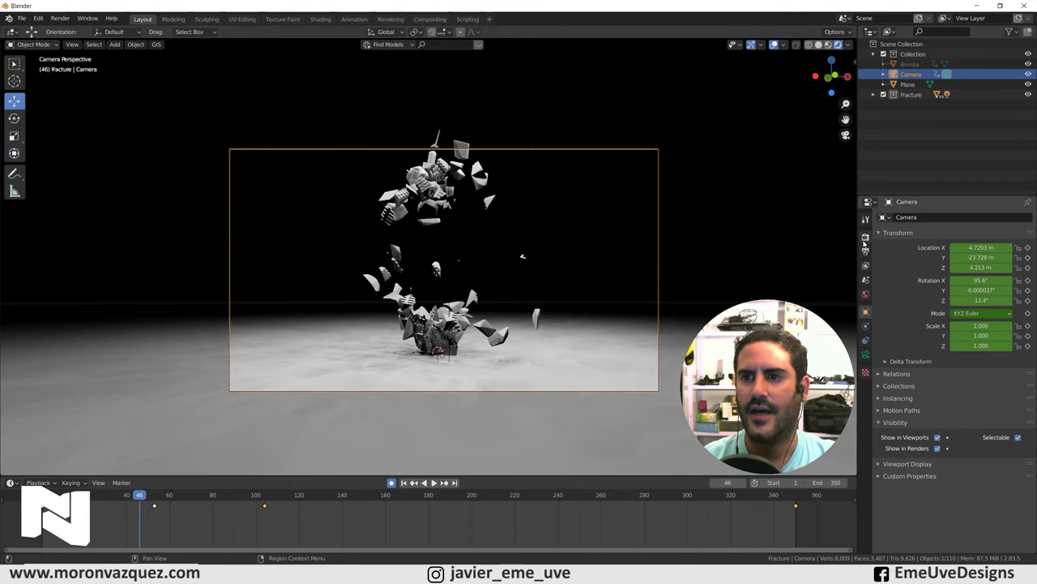
# Step: In Render Properties enable Ambient Occlusion, Screen Space Reflections and Bloom for Eevee
pyautogui.click(866, 240)
pyautogui.click(892, 289)
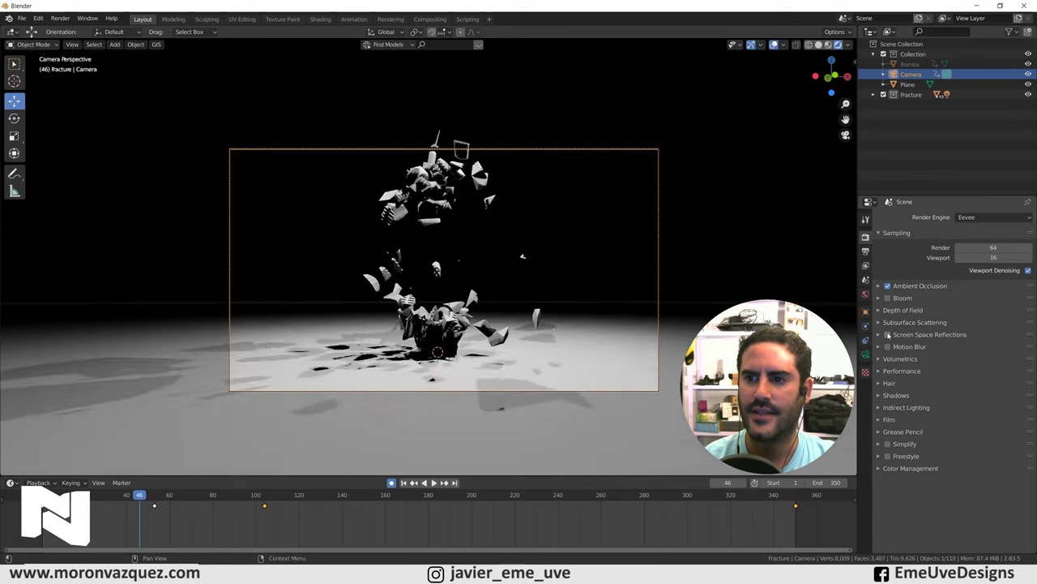
pyautogui.click(891, 334)
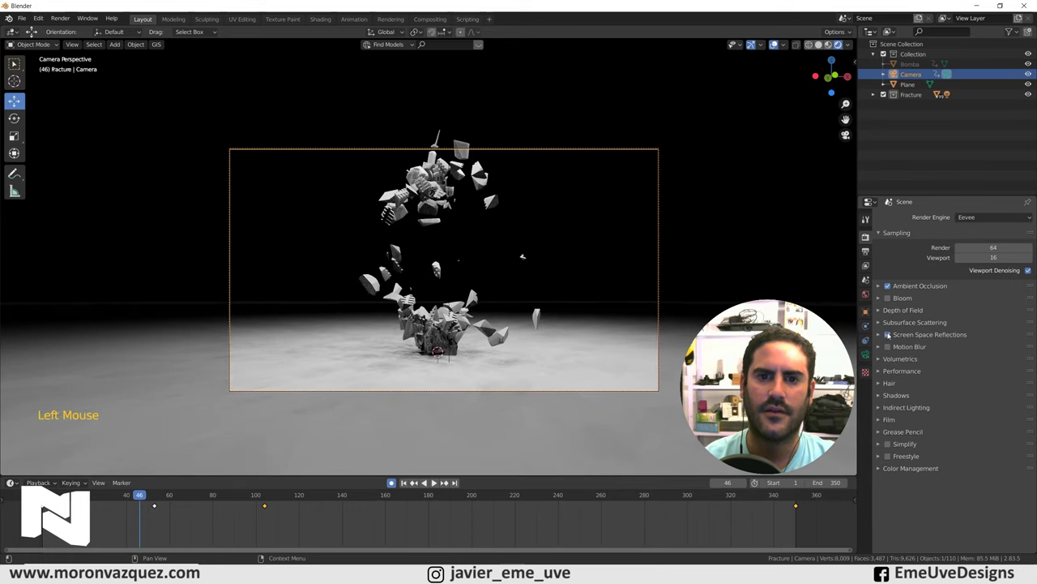
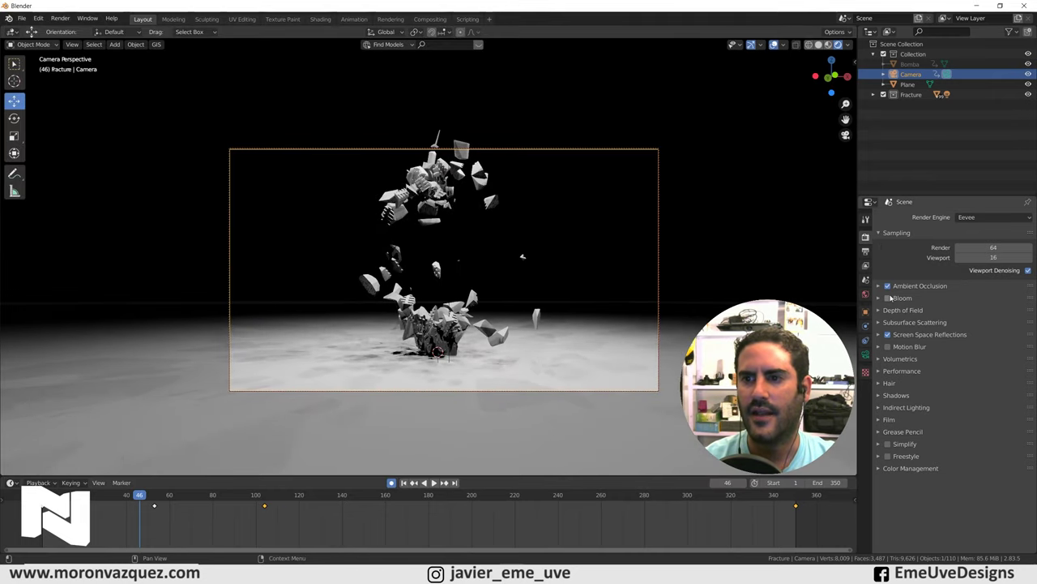
pyautogui.click(892, 299)
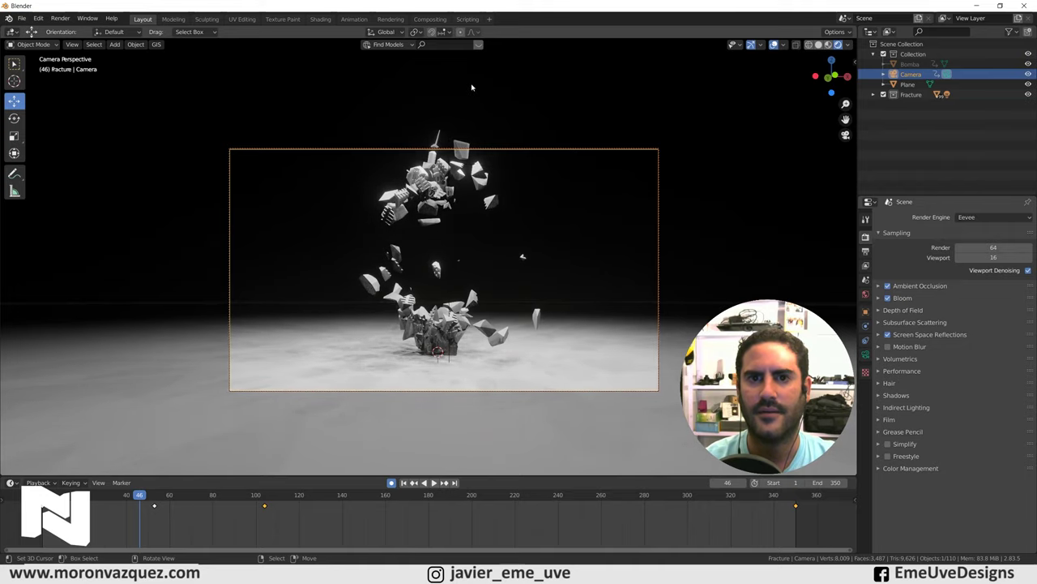
pyautogui.rightClick(485, 82)
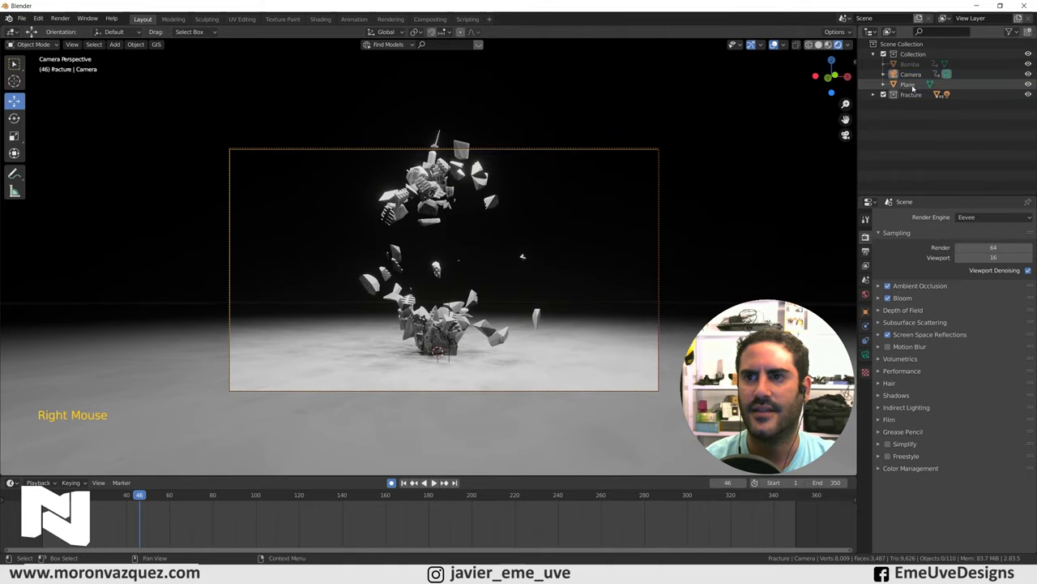